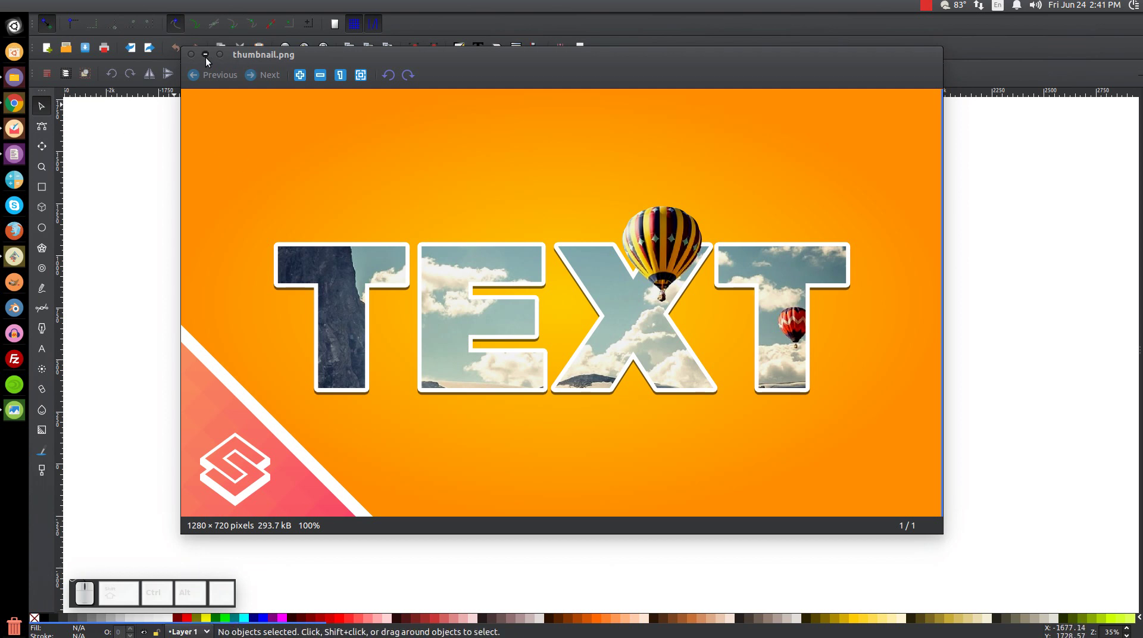
Step: Dismiss the thumbnail.png reference window and return to the blank Inkscape document
{"action": "left_click", "coordinate": [210, 61]}
{"action": "left_click", "coordinate": [125, 9]}
{"action": "left_click", "coordinate": [394, 290]}
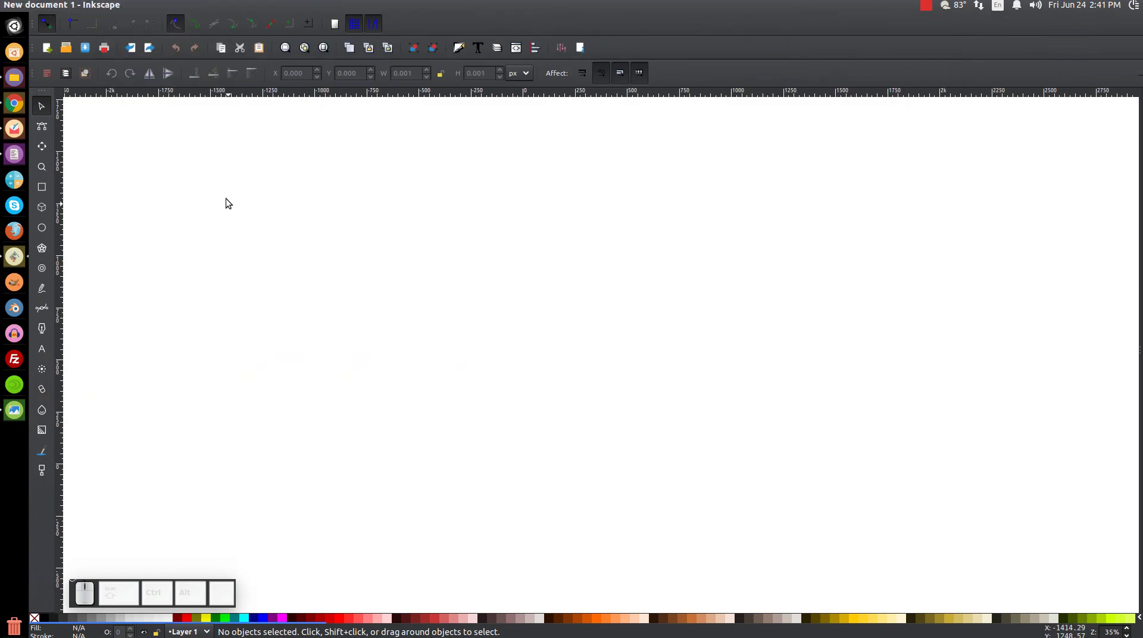
Step: Zoom the page to 1:1 and show the Align and Distribute and Fill and Stroke panels
{"action": "left_click", "coordinate": [117, 7]}
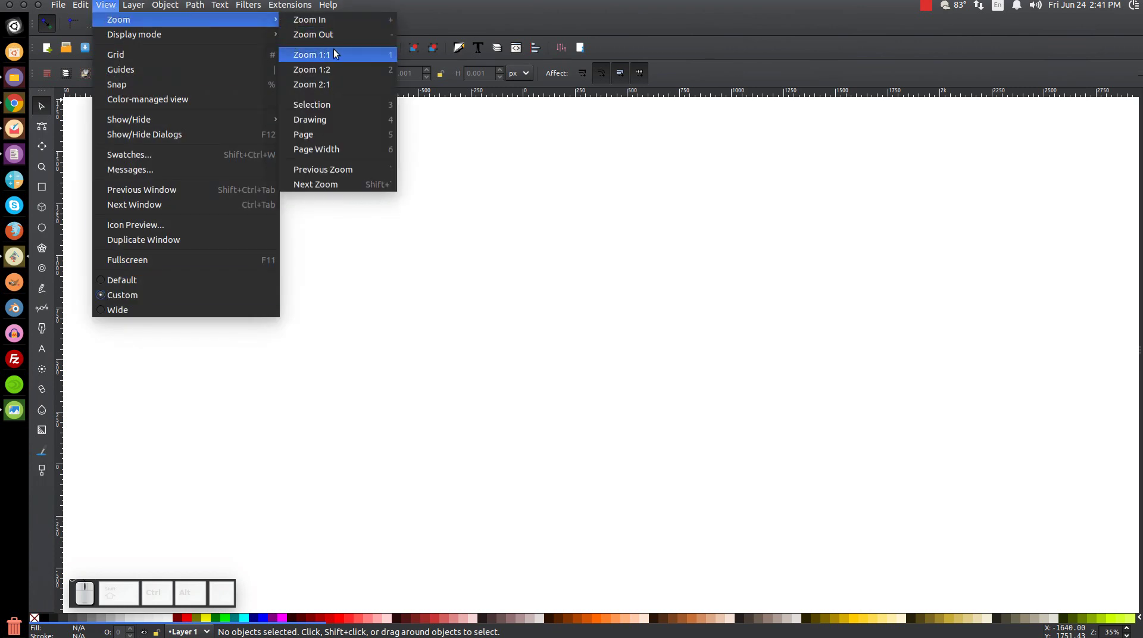
{"action": "left_click", "coordinate": [339, 54]}
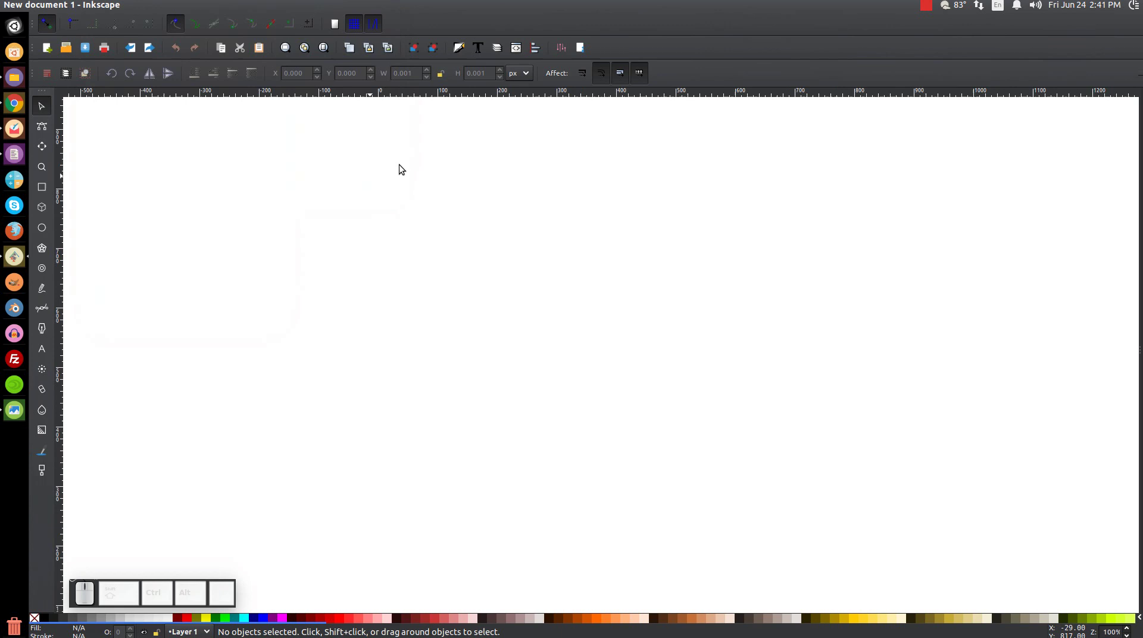
{"action": "left_click", "coordinate": [542, 52]}
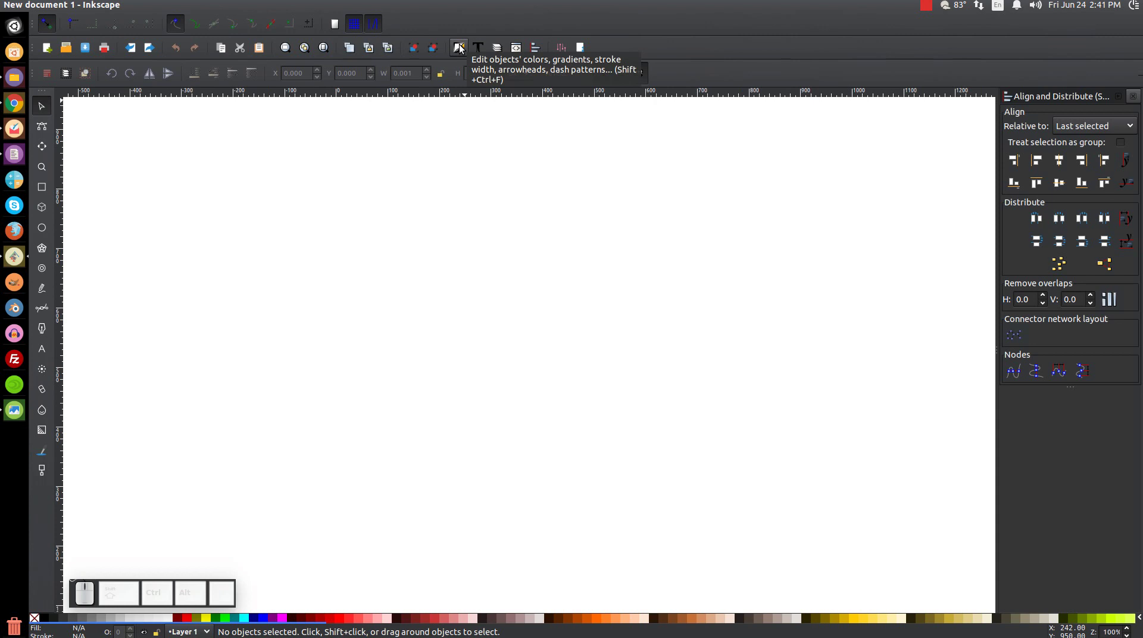
{"action": "left_click", "coordinate": [464, 48]}
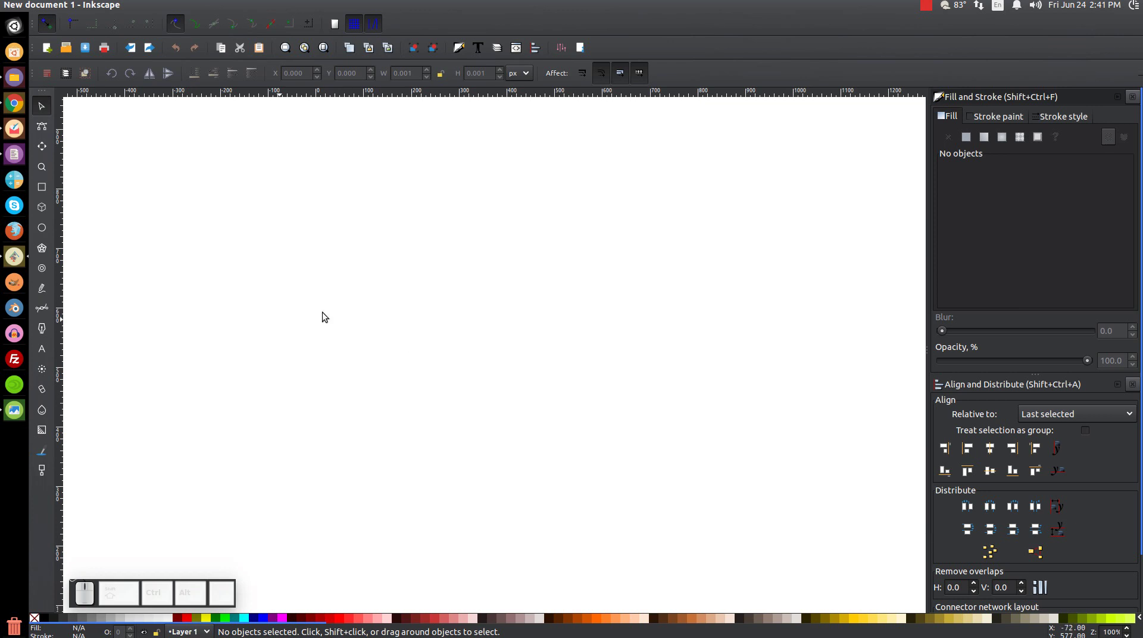
Step: Drag the balloon PNG from the desktop onto the canvas, embed it, and maximize Inkscape again
{"action": "left_click", "coordinate": [41, 8]}
{"action": "left_click_drag", "start_coordinate": [987, 368], "coordinate": [746, 187]}
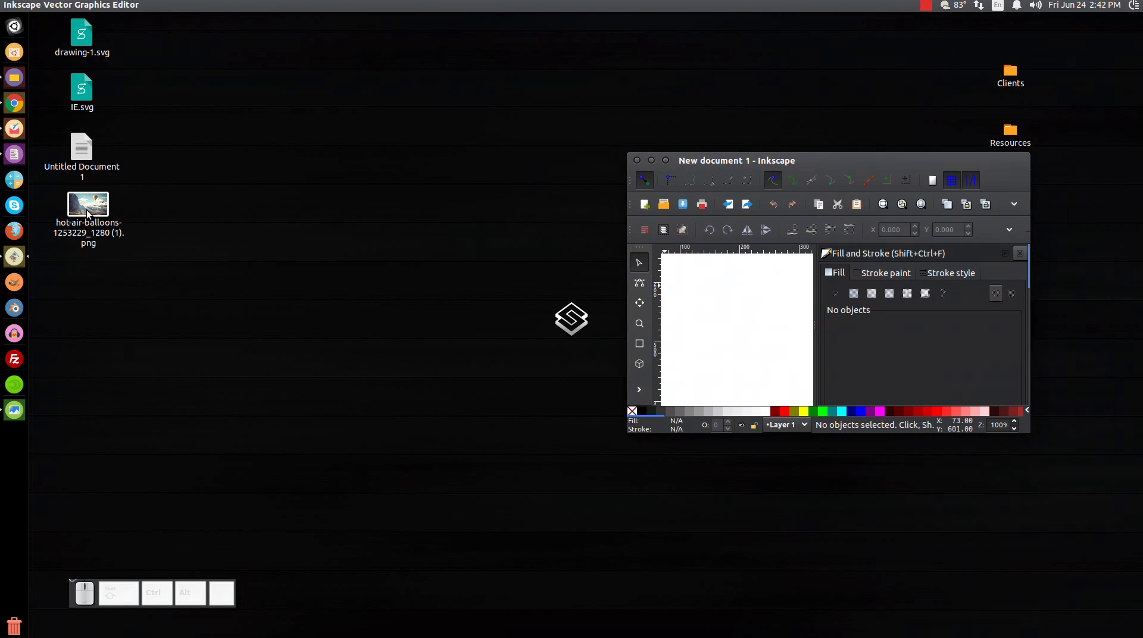
{"action": "left_click_drag", "start_coordinate": [92, 213], "coordinate": [738, 291]}
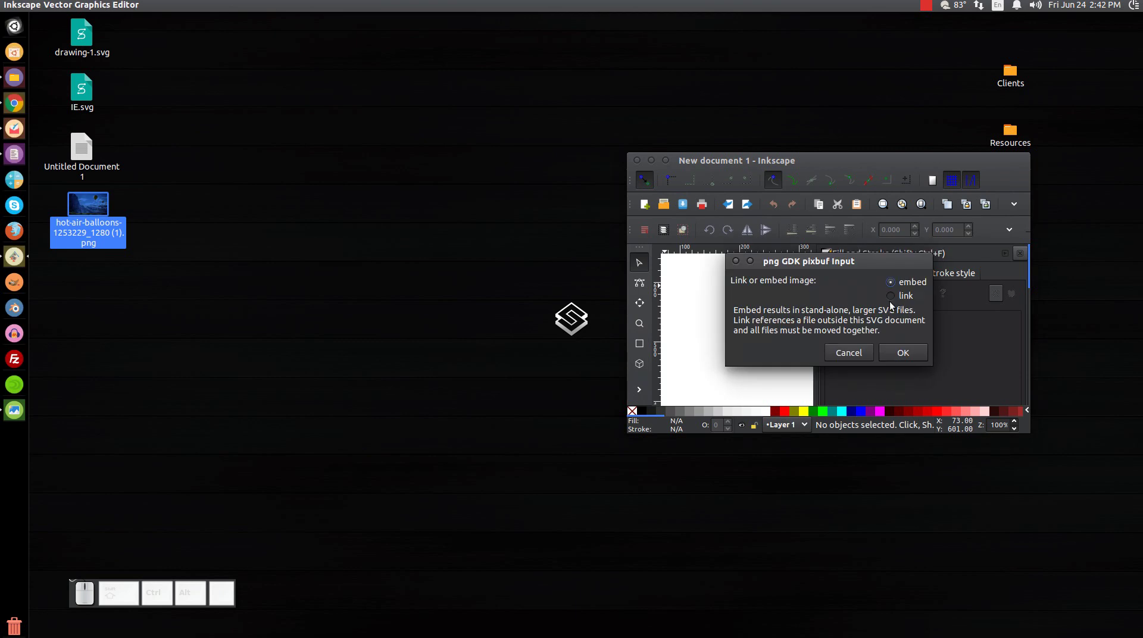
{"action": "left_click", "coordinate": [909, 356]}
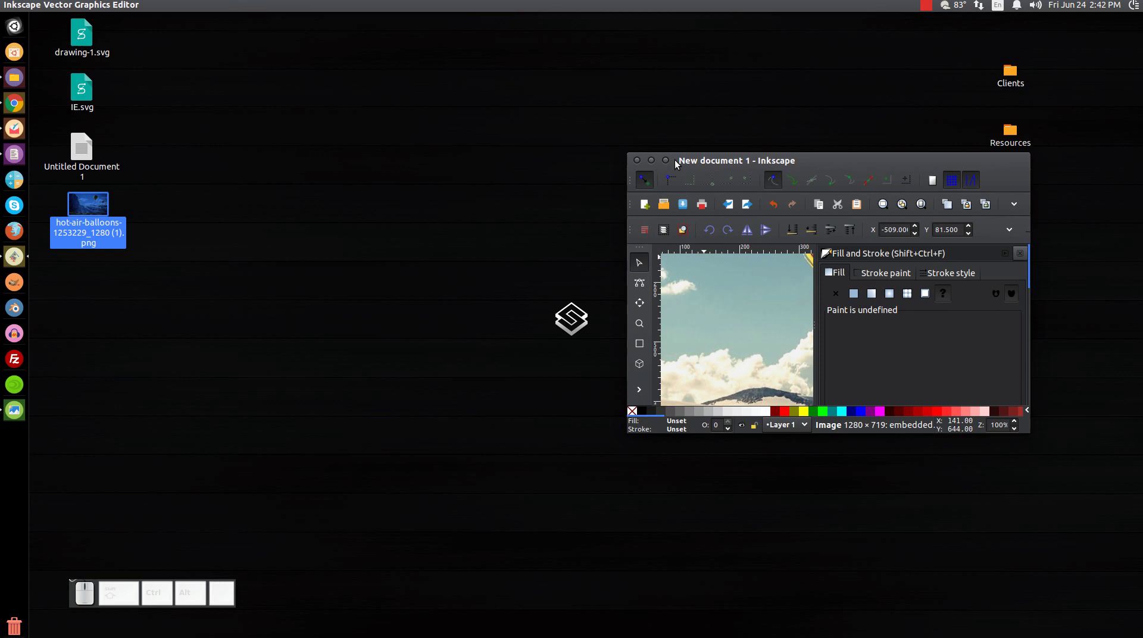
{"action": "left_click", "coordinate": [675, 164]}
{"action": "left_click_drag", "start_coordinate": [488, 358], "coordinate": [524, 302]}
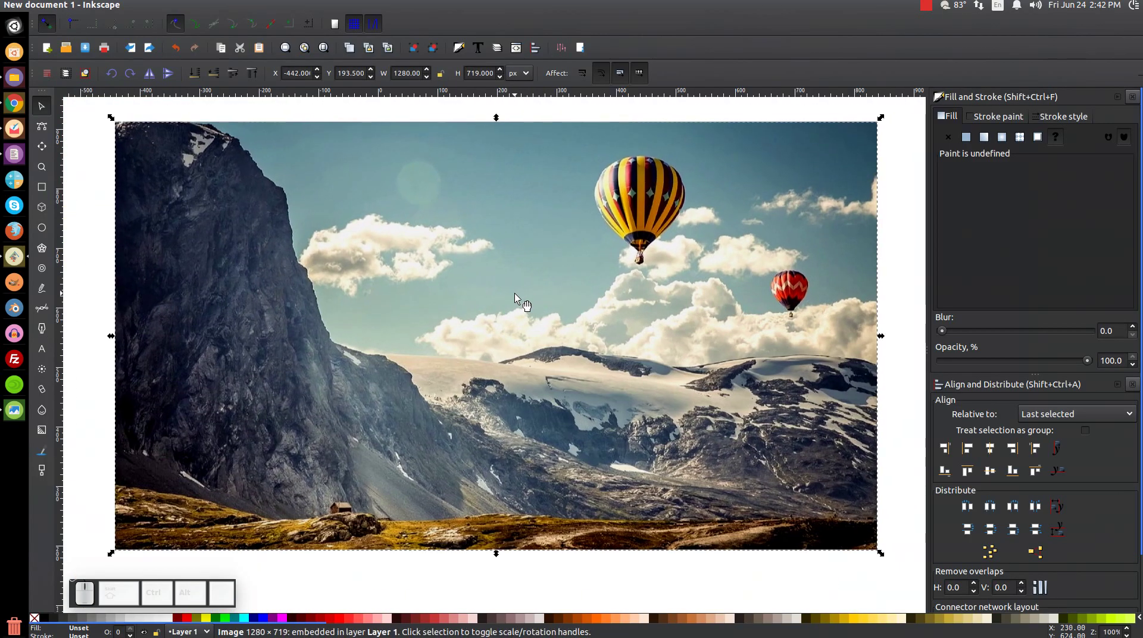
Step: Move the balloon photo slightly lower-left with the Select tool, undoing a further accidental move
{"action": "left_click", "coordinate": [540, 341]}
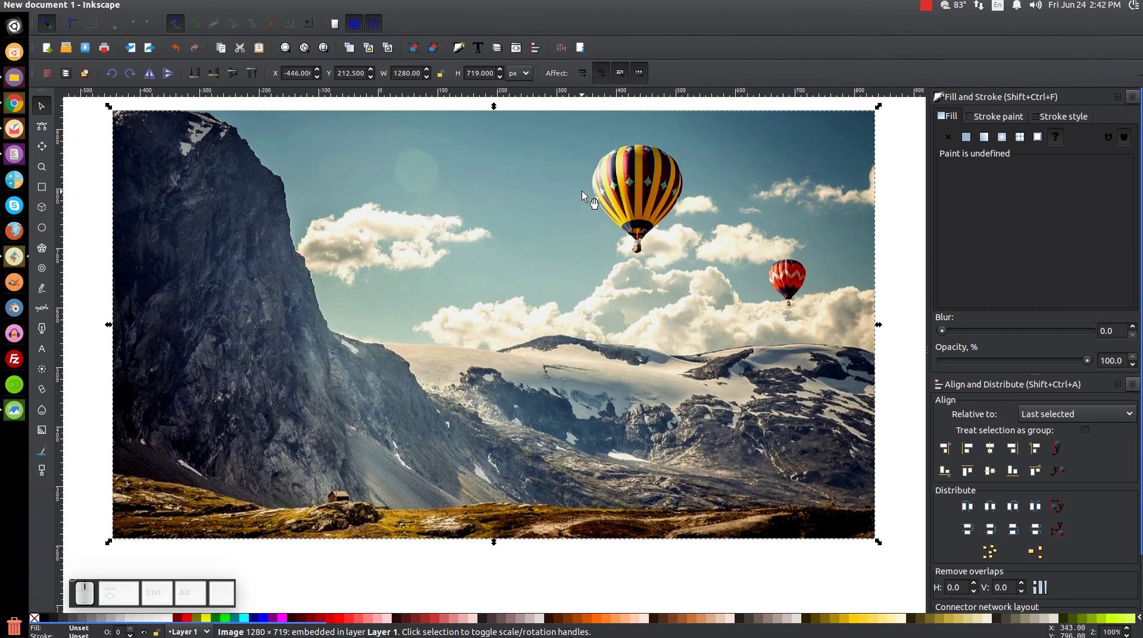
{"action": "left_click", "coordinate": [587, 196]}
{"action": "left_click", "coordinate": [605, 287]}
{"action": "left_click", "coordinate": [193, 264]}
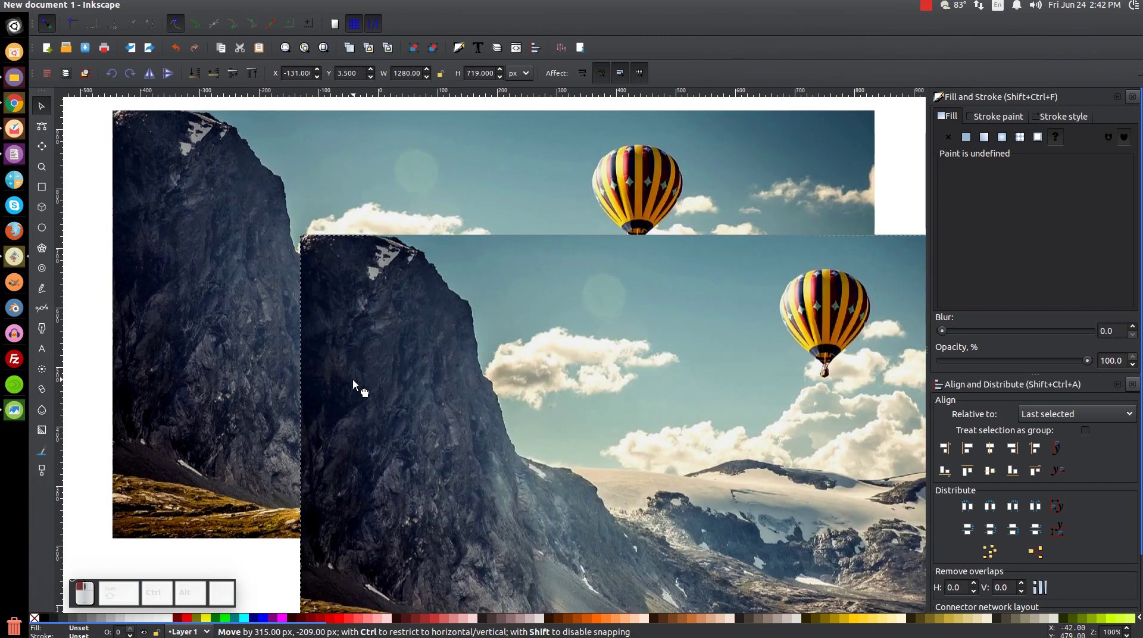
{"action": "key", "text": "ctrl+z"}
{"action": "scroll", "scroll_direction": "down", "scroll_amount": 3}
{"action": "scroll", "scroll_direction": "up", "scroll_amount": 3}
{"action": "scroll", "scroll_direction": "down", "scroll_amount": 3}
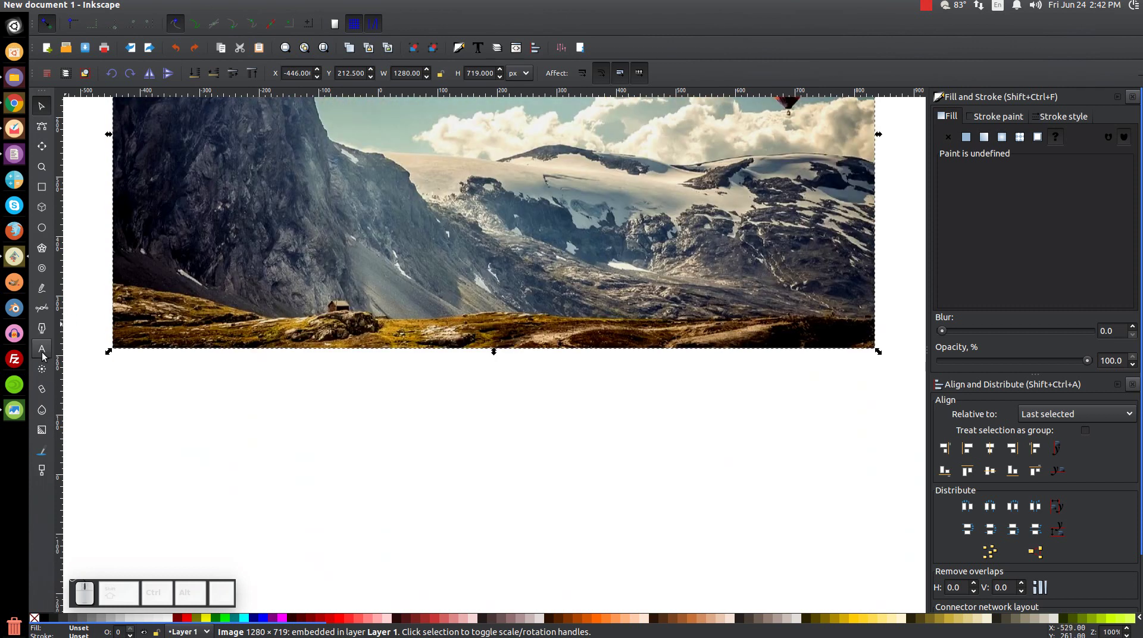
Step: Create a 'TEXT' text object in TeX Gyre Adventor size 40 below the photo
{"action": "left_click", "coordinate": [47, 356]}
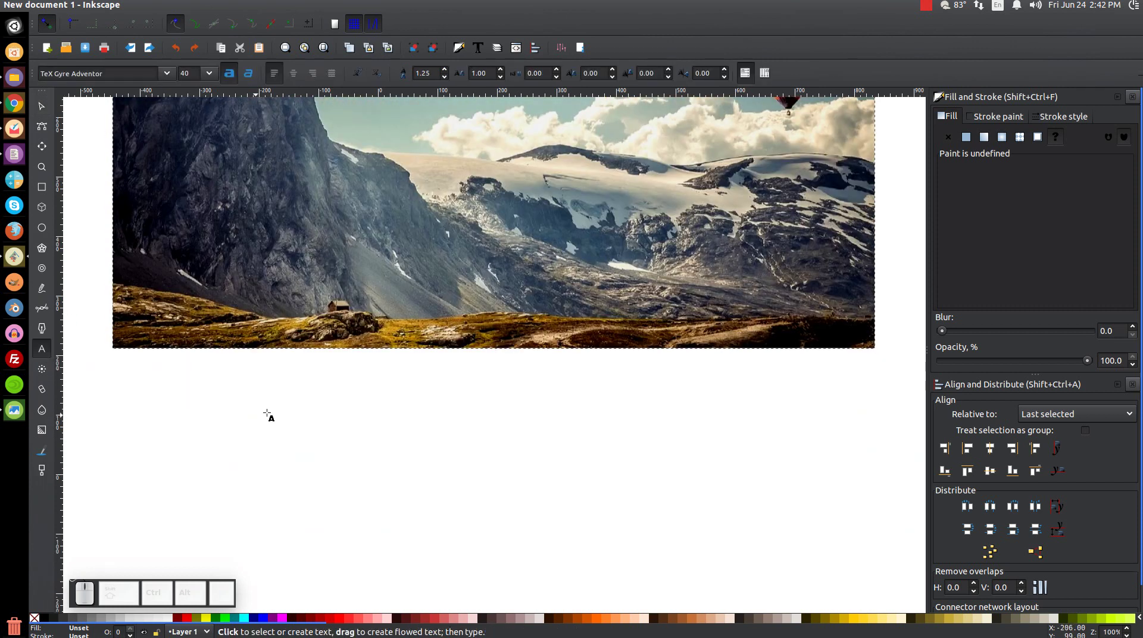
{"action": "left_click", "coordinate": [394, 425]}
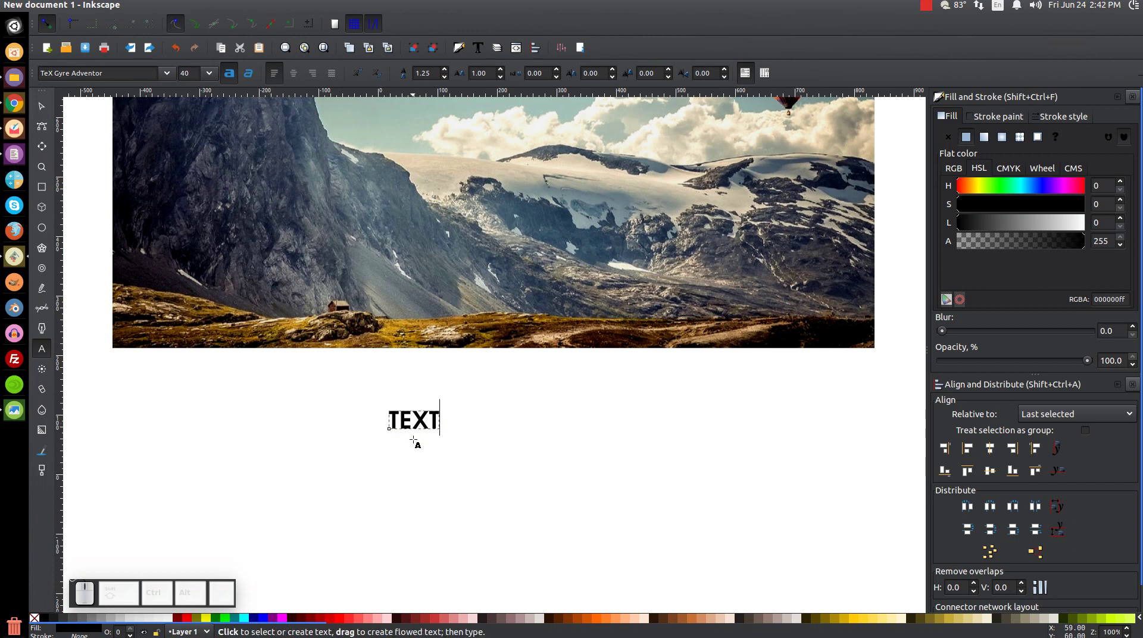
{"action": "scroll", "scroll_direction": "up", "scroll_amount": 3}
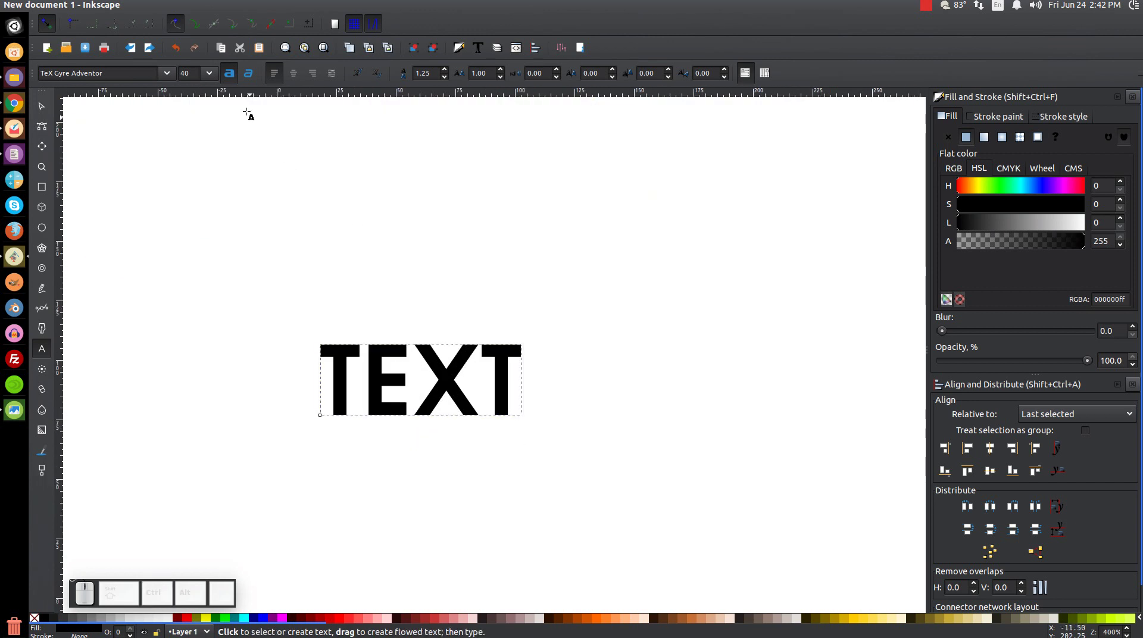
{"action": "left_click", "coordinate": [239, 78]}
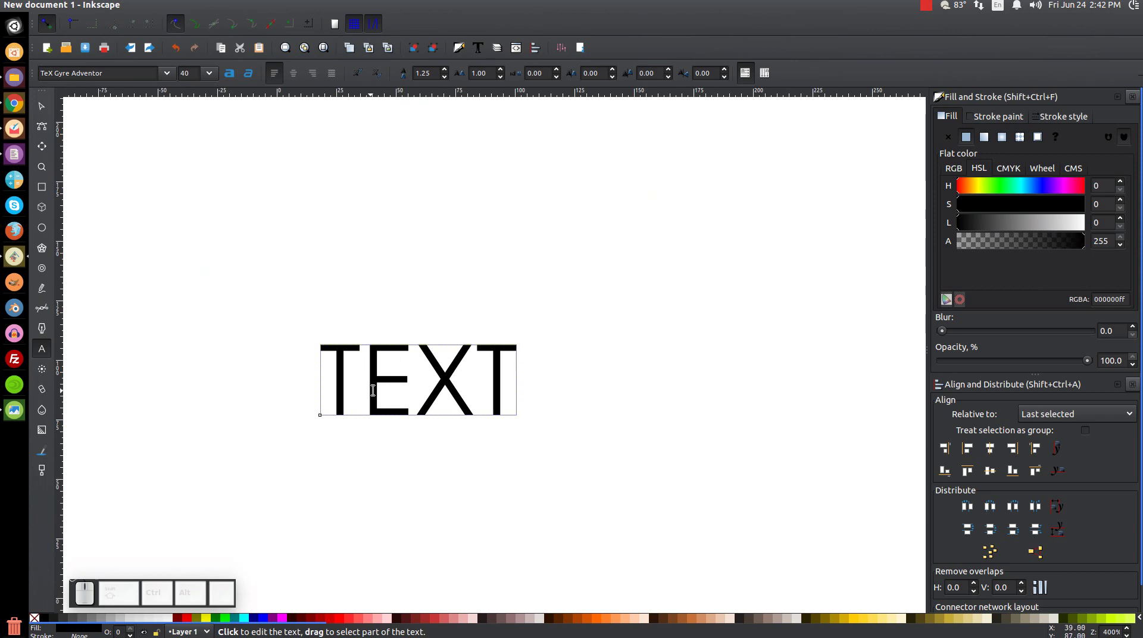
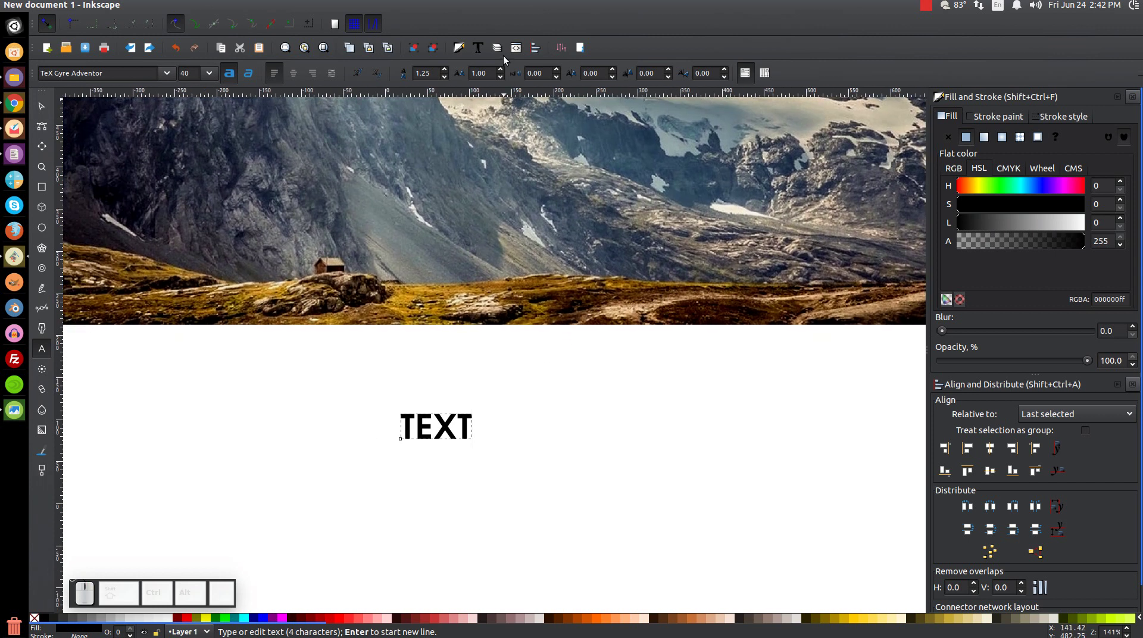
Step: Set the 'TEXT' object to Montserrat Heavy via Text and Font and apply it
{"action": "left_click", "coordinate": [484, 46]}
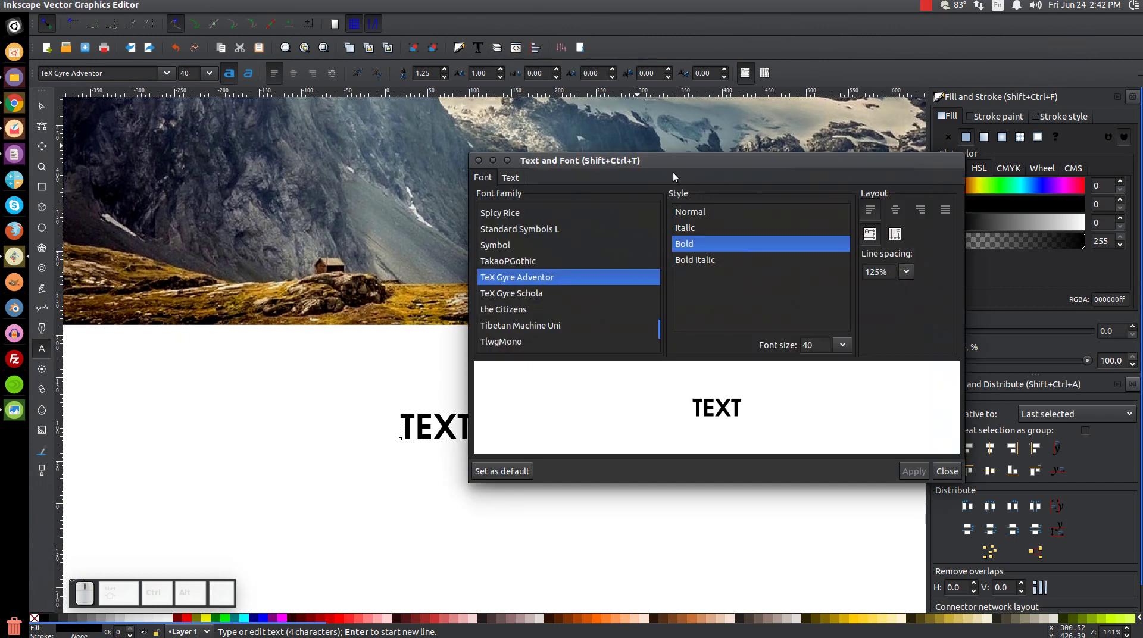
{"action": "left_click", "coordinate": [675, 165]}
{"action": "left_click", "coordinate": [665, 286]}
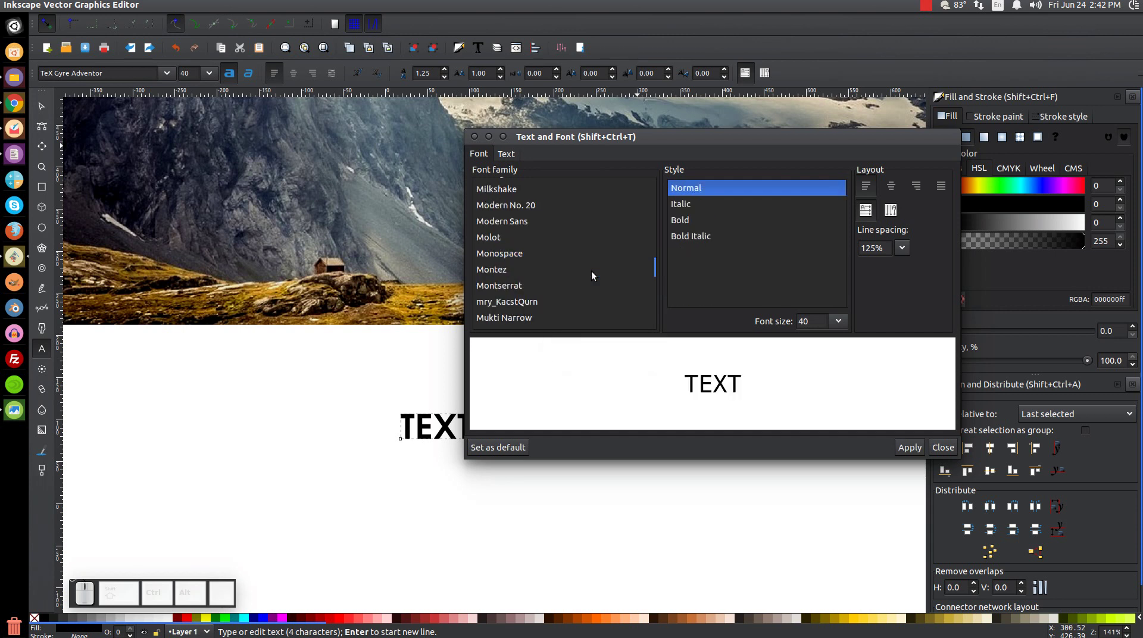
{"action": "left_click", "coordinate": [507, 217]}
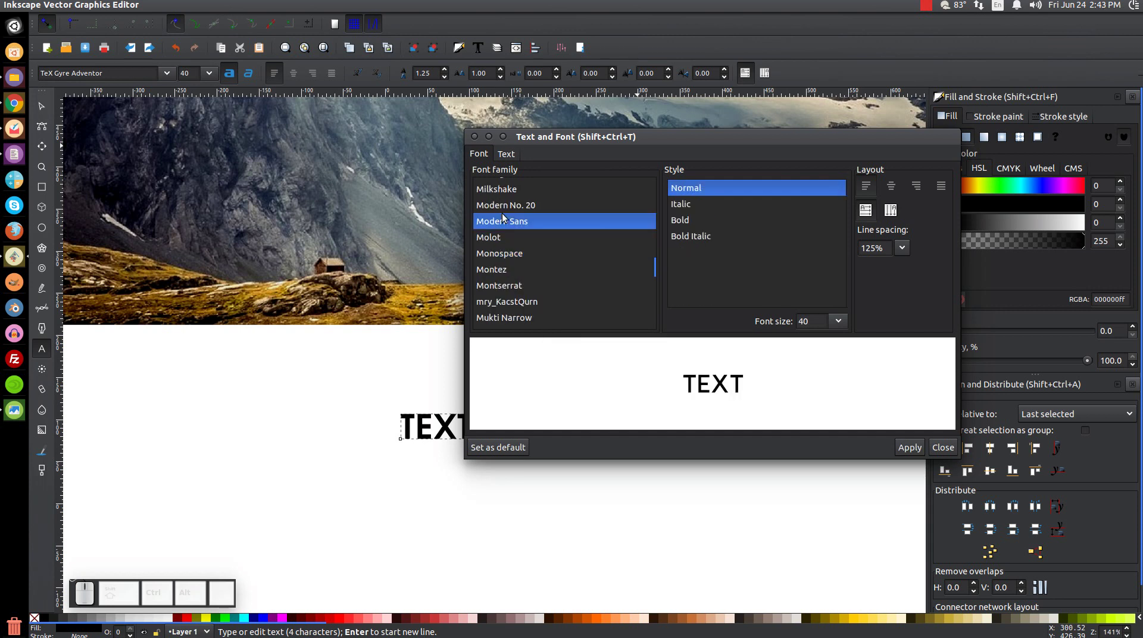
{"action": "left_click", "coordinate": [526, 283]}
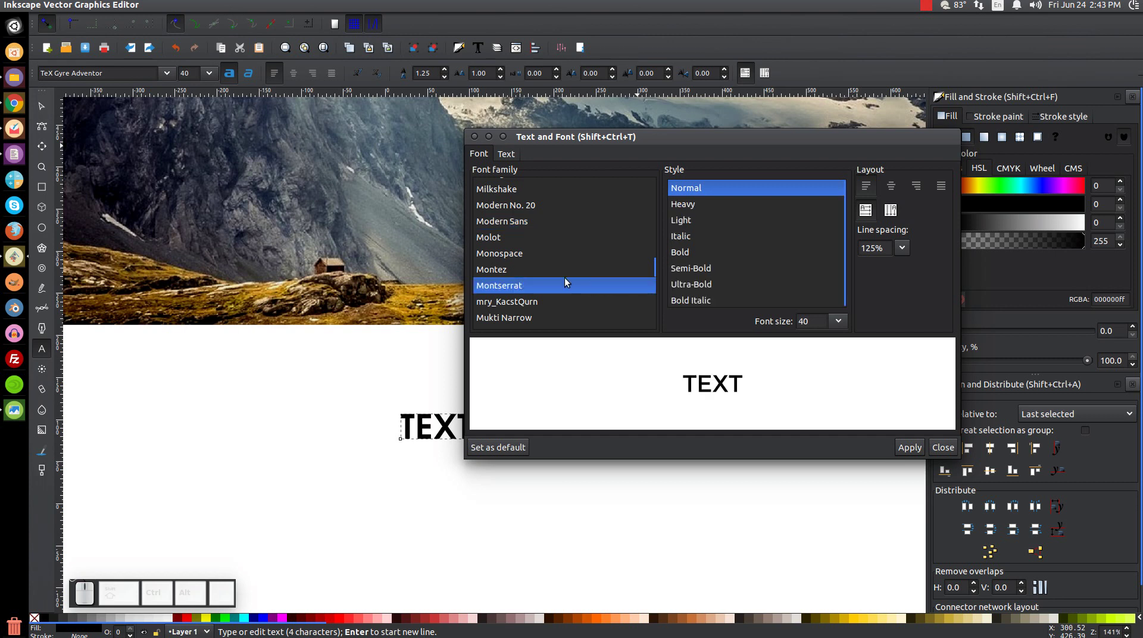
{"action": "left_click", "coordinate": [699, 207]}
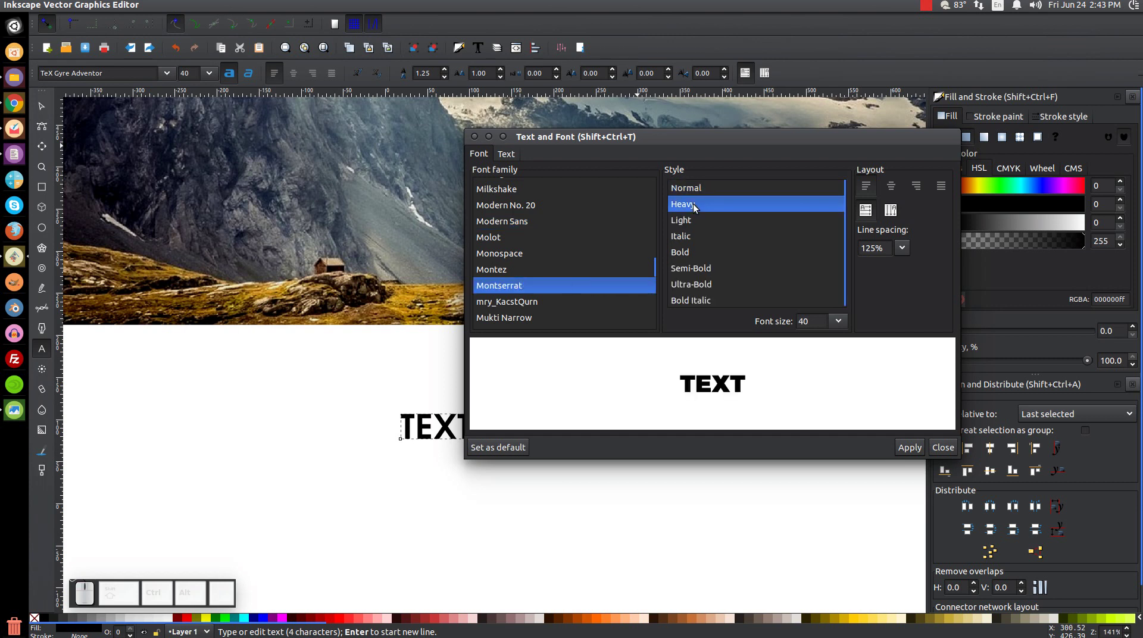
{"action": "left_click", "coordinate": [908, 448]}
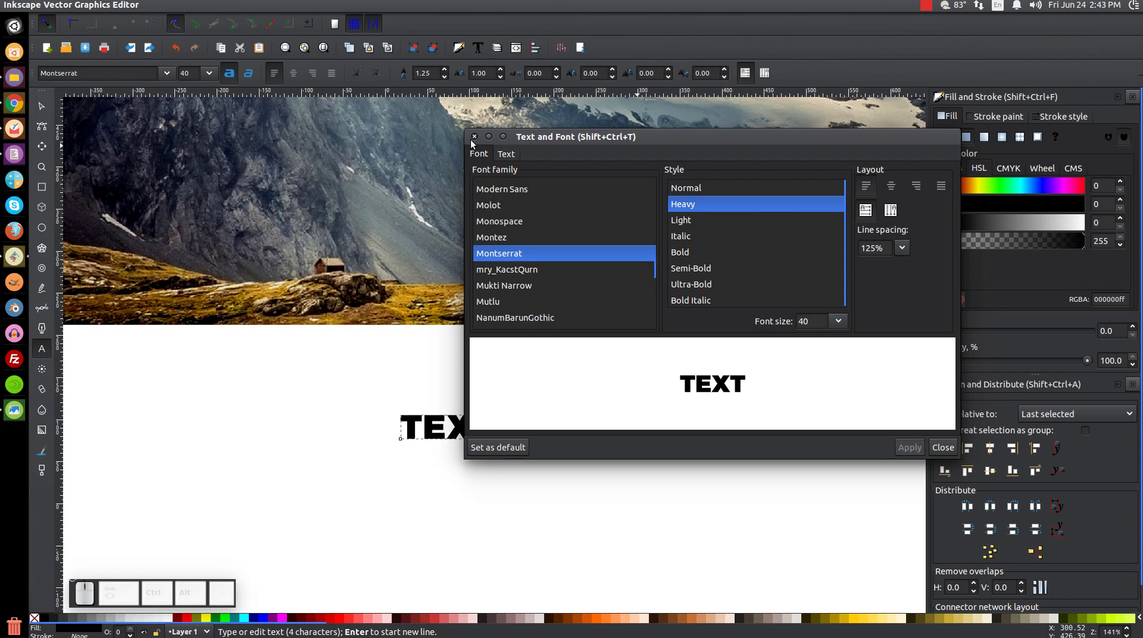
{"action": "left_click", "coordinate": [480, 141]}
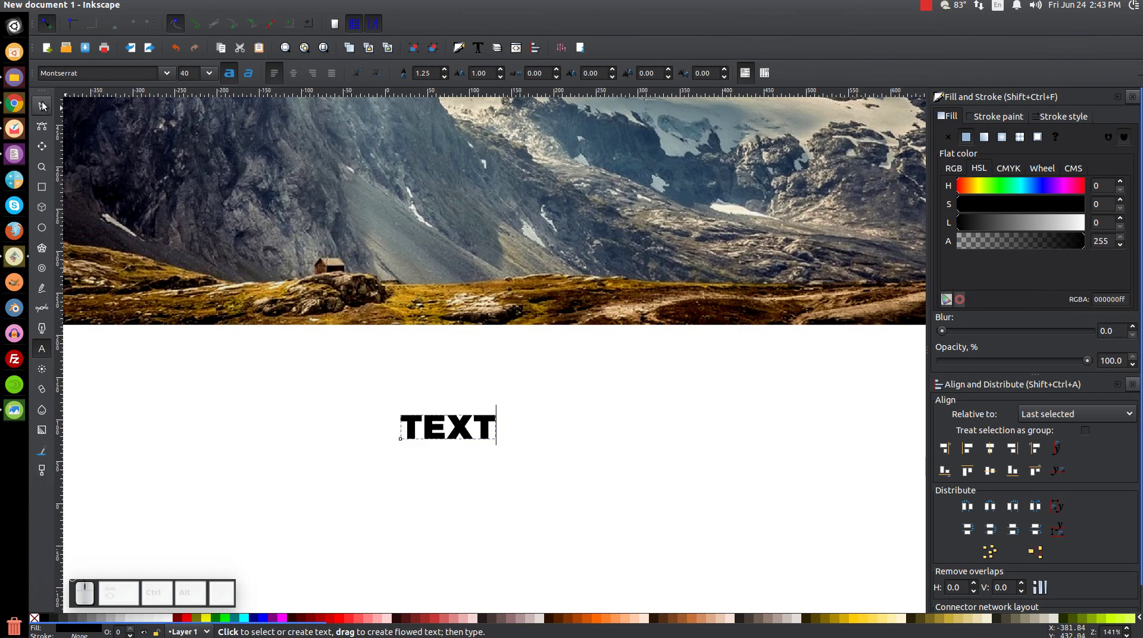
Step: Scale the TEXT lettering up over the photo and lower its opacity to about 54%
{"action": "left_click", "coordinate": [47, 105]}
{"action": "left_click_drag", "start_coordinate": [674, 284], "coordinate": [557, 573]}
{"action": "left_click_drag", "start_coordinate": [493, 607], "coordinate": [720, 165]}
{"action": "left_click_drag", "start_coordinate": [673, 213], "coordinate": [631, 389]}
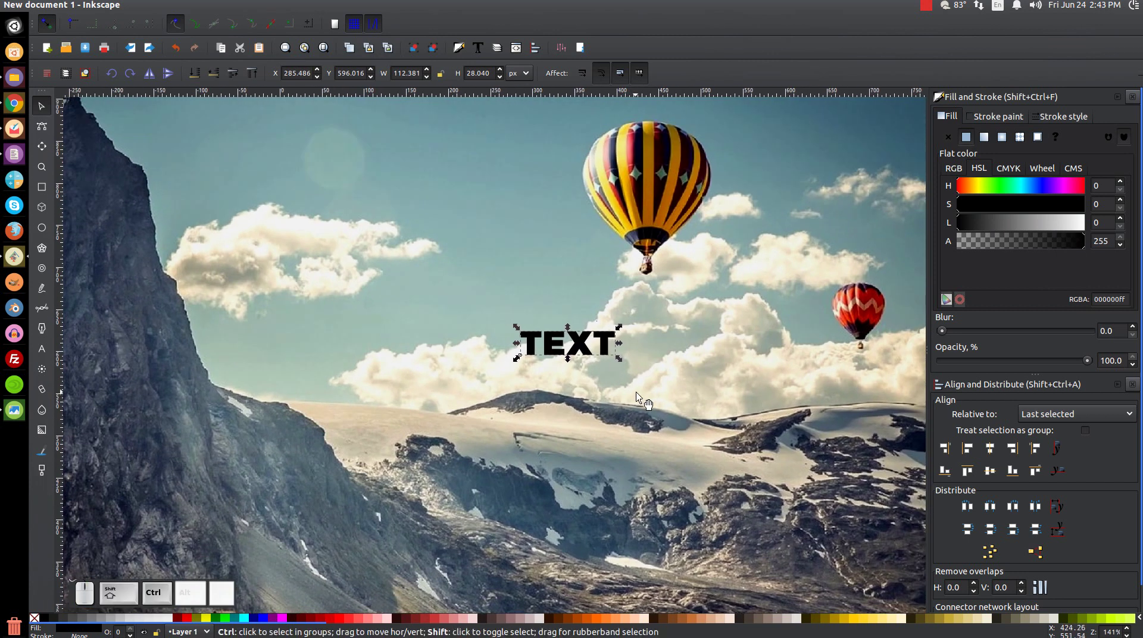
{"action": "left_click_drag", "start_coordinate": [623, 362], "coordinate": [852, 485]}
{"action": "left_click", "coordinate": [1025, 364]}
Step: Reposition and enlarge the semi-transparent lettering so it spans the photo's width
{"action": "middle_click", "coordinate": [625, 296]}
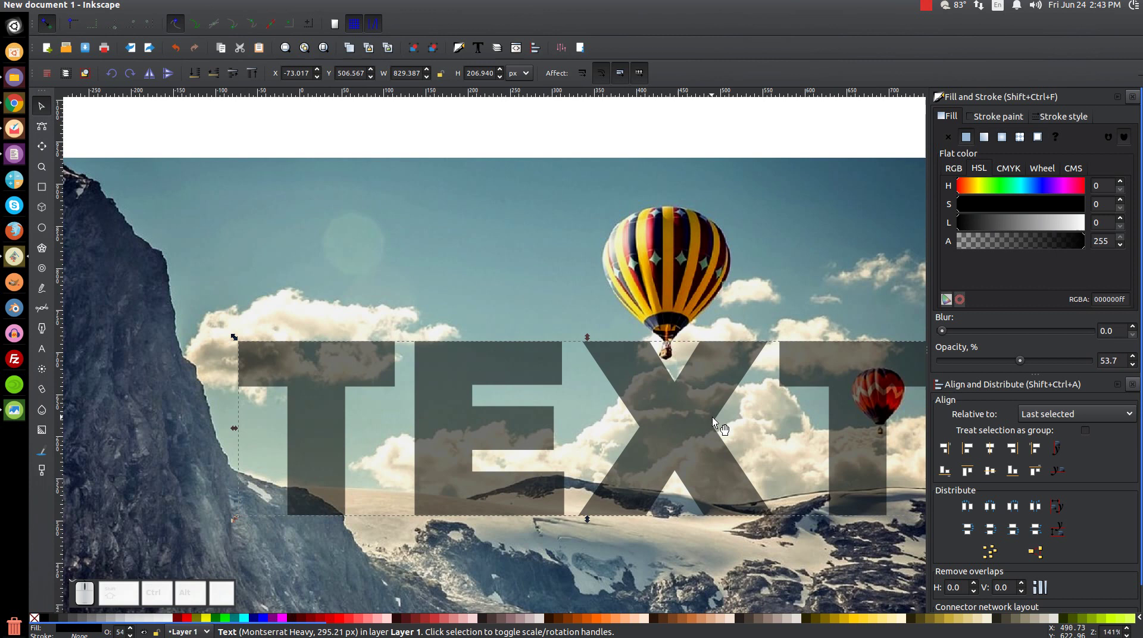
{"action": "left_click_drag", "start_coordinate": [717, 406], "coordinate": [671, 224]}
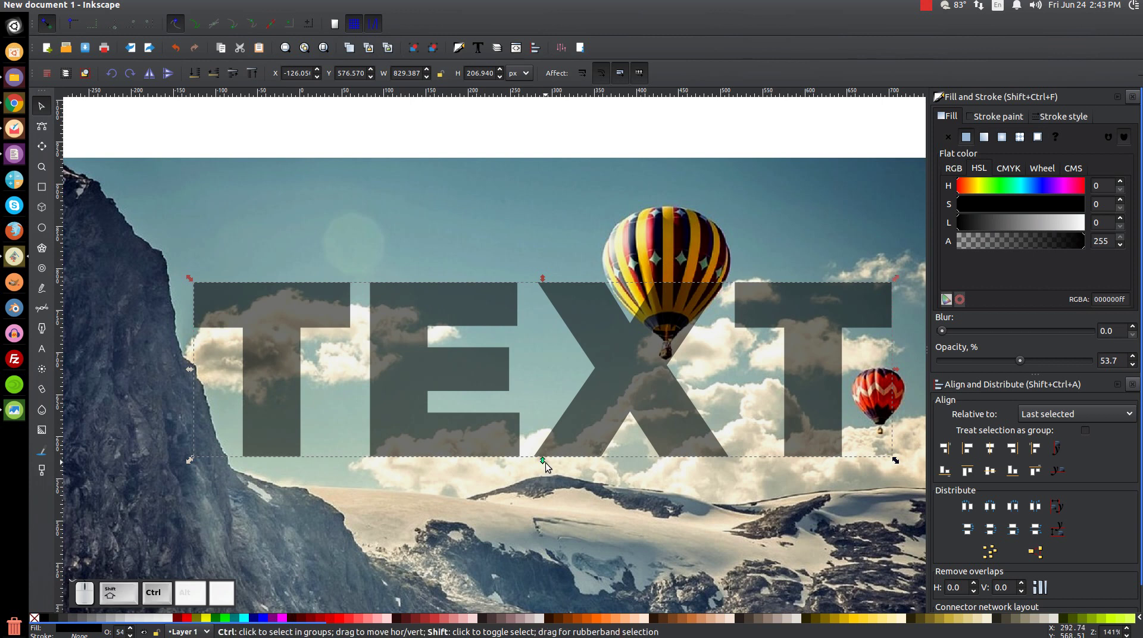
{"action": "left_click", "coordinate": [546, 465]}
{"action": "middle_click", "coordinate": [602, 478]}
{"action": "left_click_drag", "start_coordinate": [601, 355], "coordinate": [617, 311]}
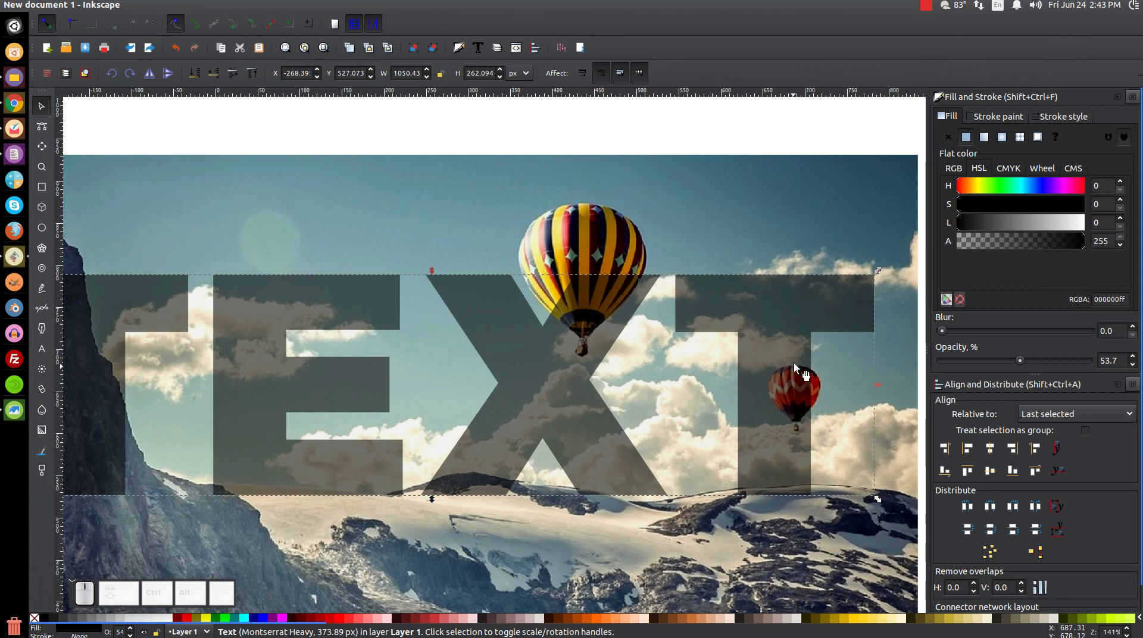
{"action": "middle_click", "coordinate": [666, 394]}
{"action": "left_click", "coordinate": [629, 275]}
{"action": "left_click", "coordinate": [663, 371]}
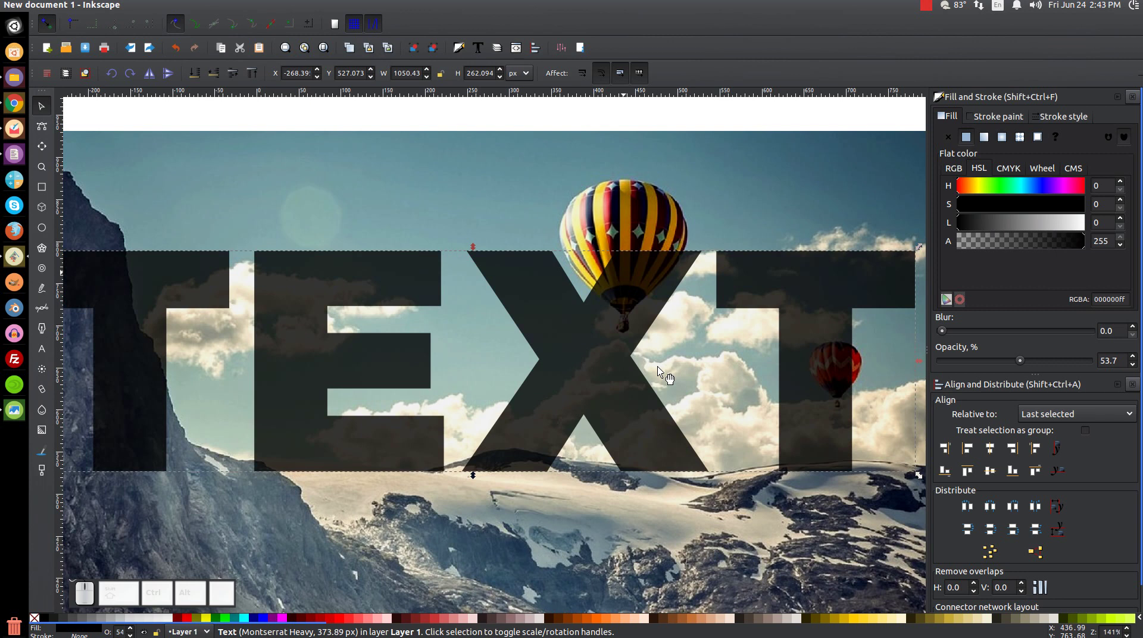
Step: Select the photo with the lettering and apply Object > Clip > Set to clip it to the letters
{"action": "left_click", "coordinate": [546, 186]}
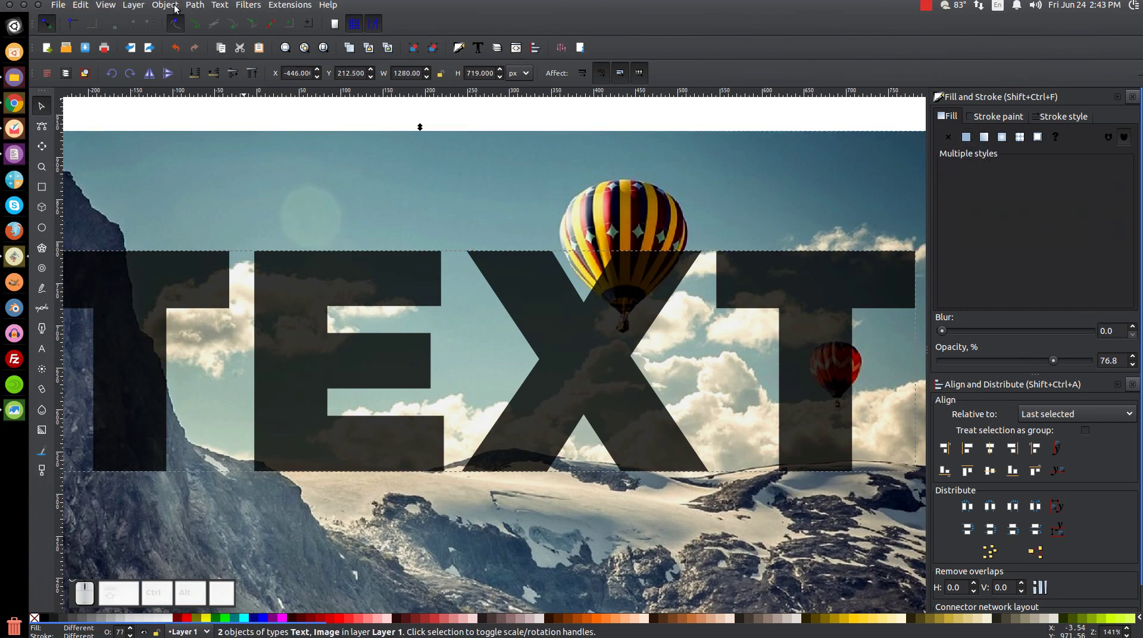
{"action": "left_click", "coordinate": [176, 9]}
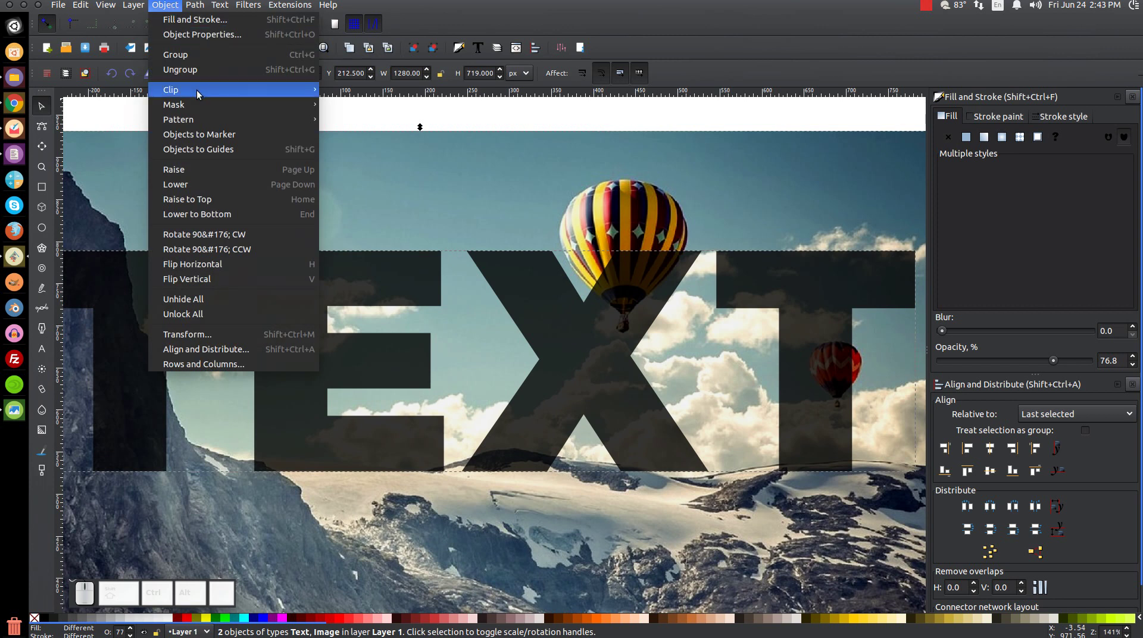
{"action": "left_click", "coordinate": [339, 91]}
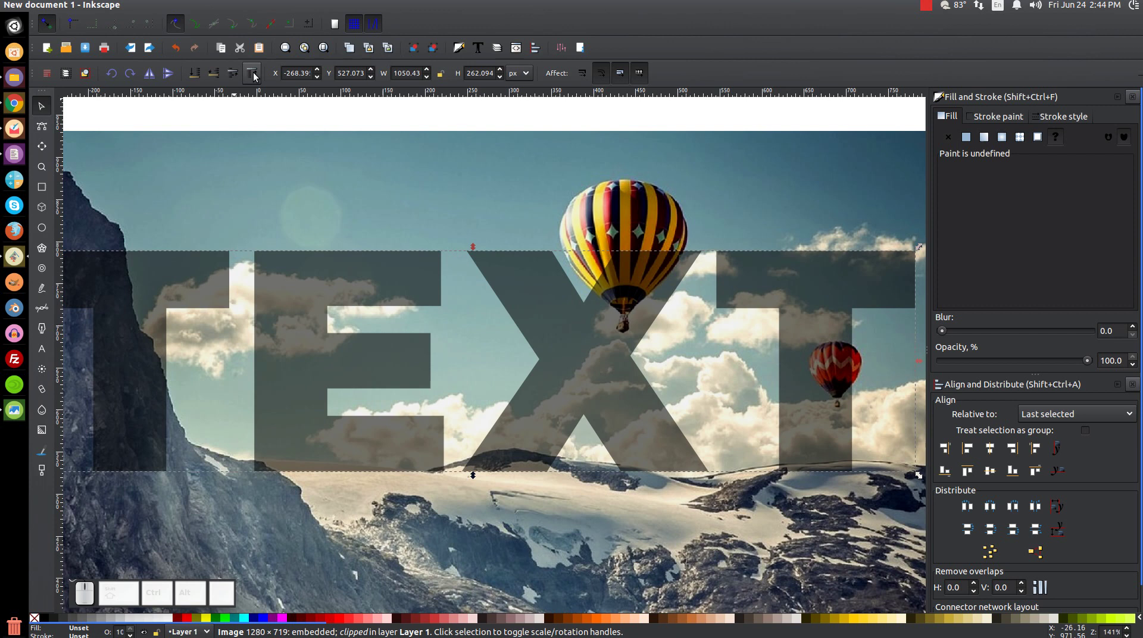
{"action": "left_click", "coordinate": [258, 75]}
{"action": "middle_click", "coordinate": [483, 330]}
{"action": "left_click", "coordinate": [579, 439]}
Step: Move the clipped photo aside to check the letters underneath, then undo the move
{"action": "right_click", "coordinate": [580, 439]}
{"action": "middle_click", "coordinate": [580, 439]}
{"action": "left_click_drag", "start_coordinate": [677, 473], "coordinate": [616, 340]}
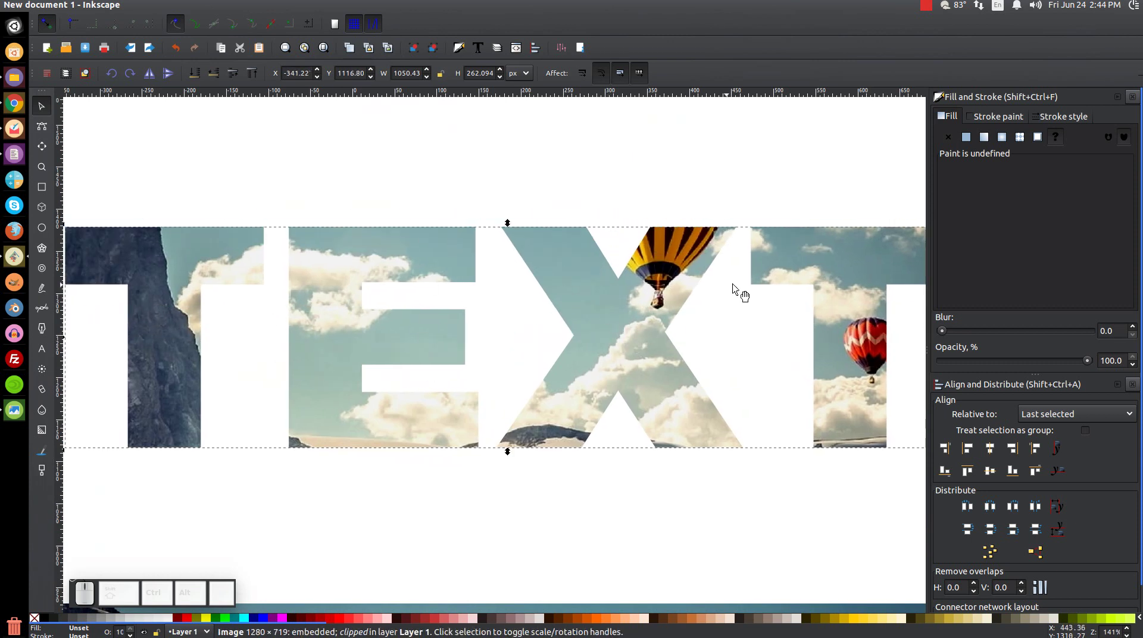
{"action": "key", "text": "ctrl+z"}
{"action": "scroll", "scroll_direction": "down", "scroll_amount": 3}
{"action": "scroll", "scroll_direction": "up", "scroll_amount": 3}
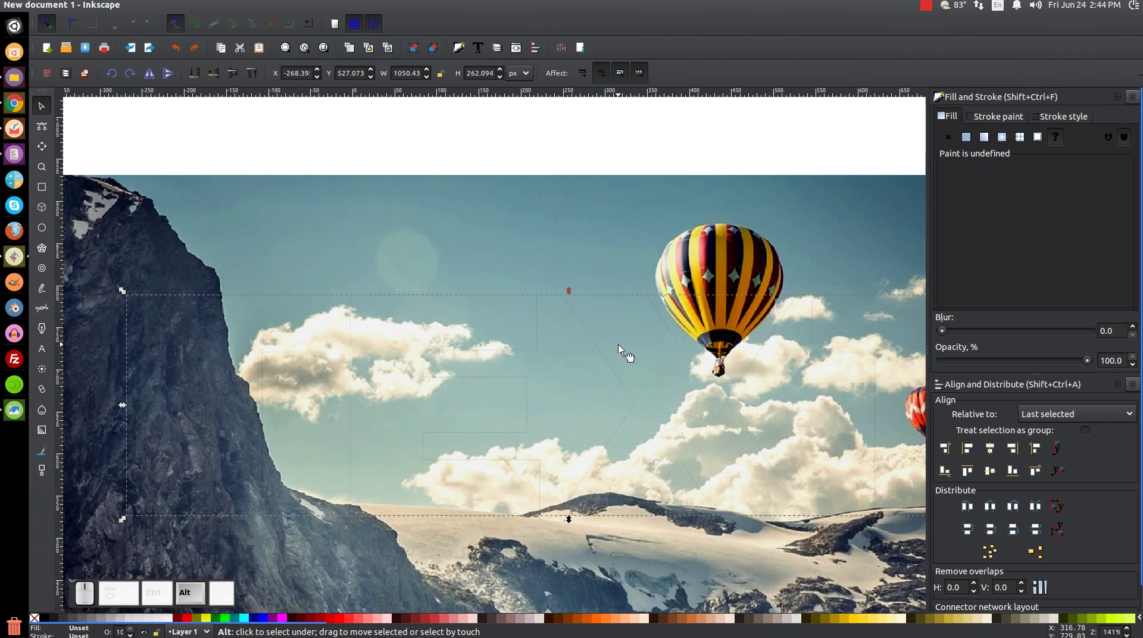
Step: Alt-select the TEXT lettering under the clip and raise its opacity back to 100%
{"action": "left_click", "coordinate": [624, 327]}
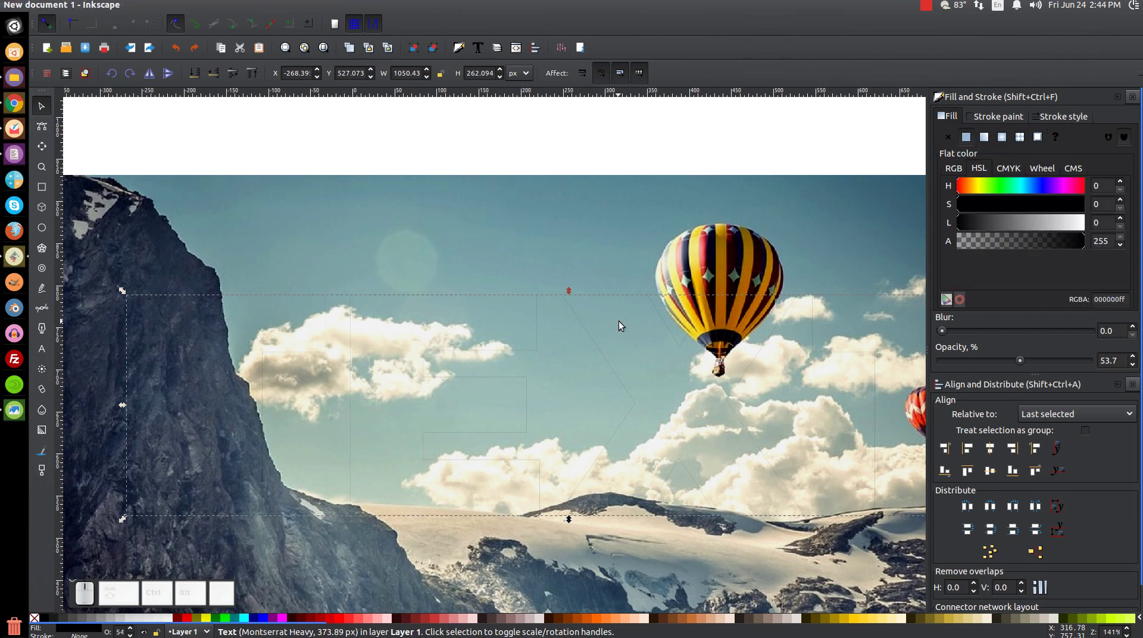
{"action": "scroll", "scroll_direction": "up", "scroll_amount": 3}
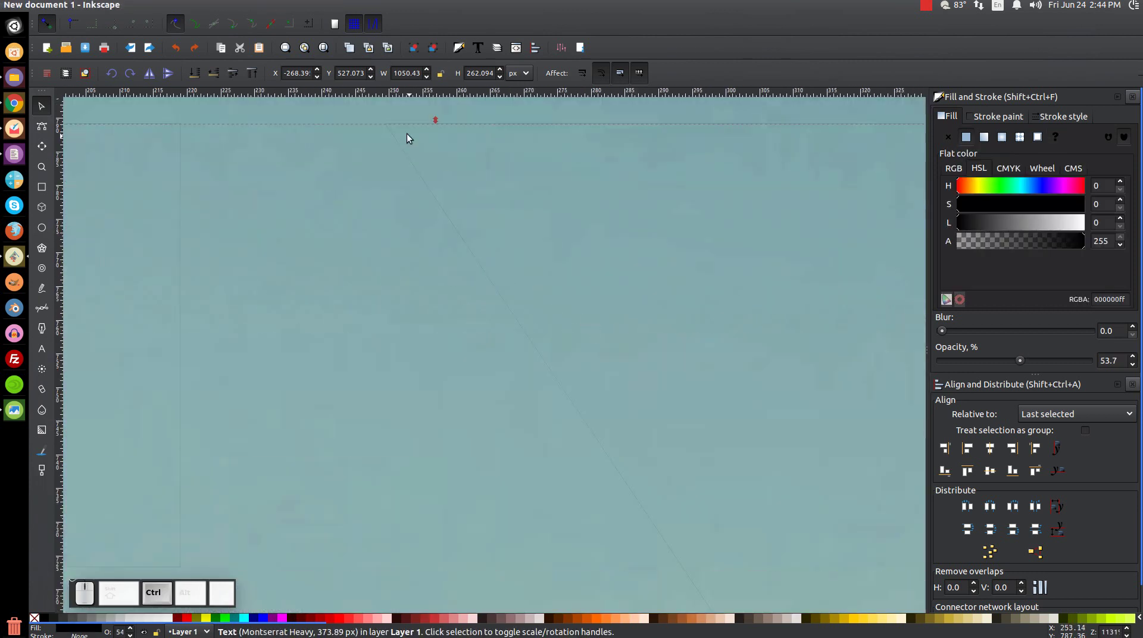
{"action": "scroll", "scroll_direction": "down", "scroll_amount": 3}
{"action": "left_click", "coordinate": [660, 398]}
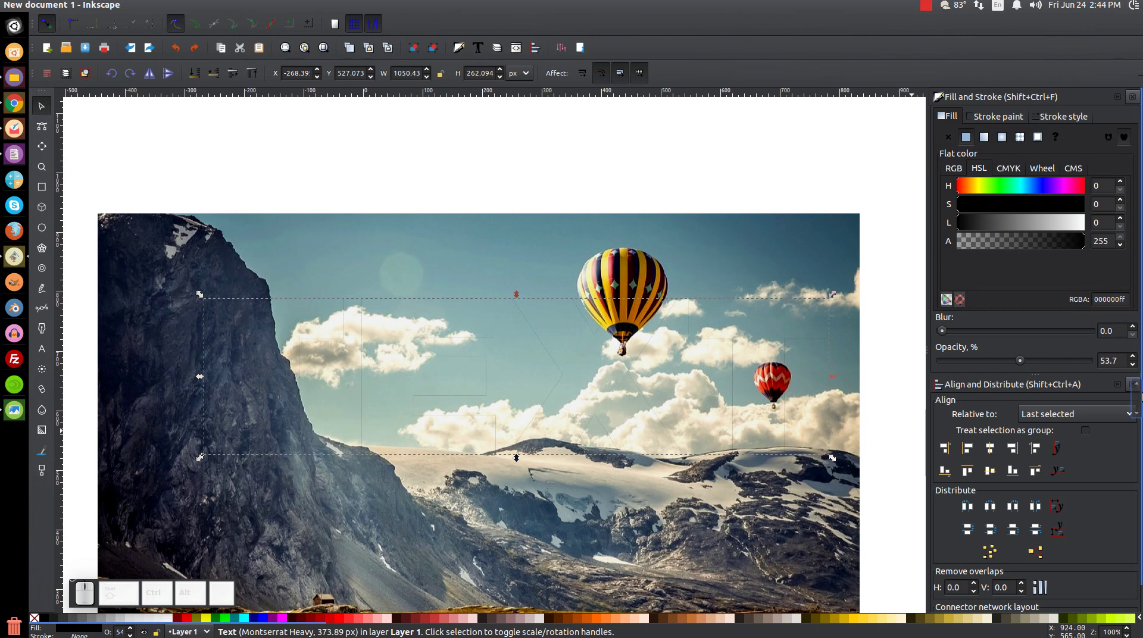
{"action": "left_click", "coordinate": [1026, 366]}
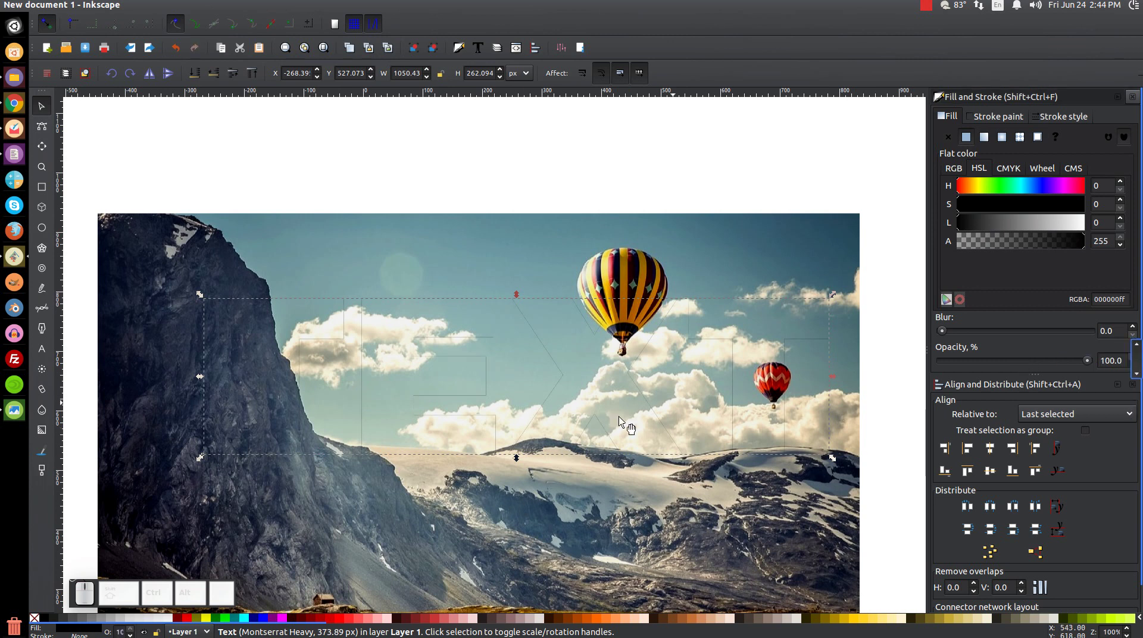
Step: Give the lettering a flat white stroke paint in Fill and Stroke
{"action": "left_click", "coordinate": [175, 622]}
{"action": "left_click", "coordinate": [992, 118]}
{"action": "left_click", "coordinate": [975, 140]}
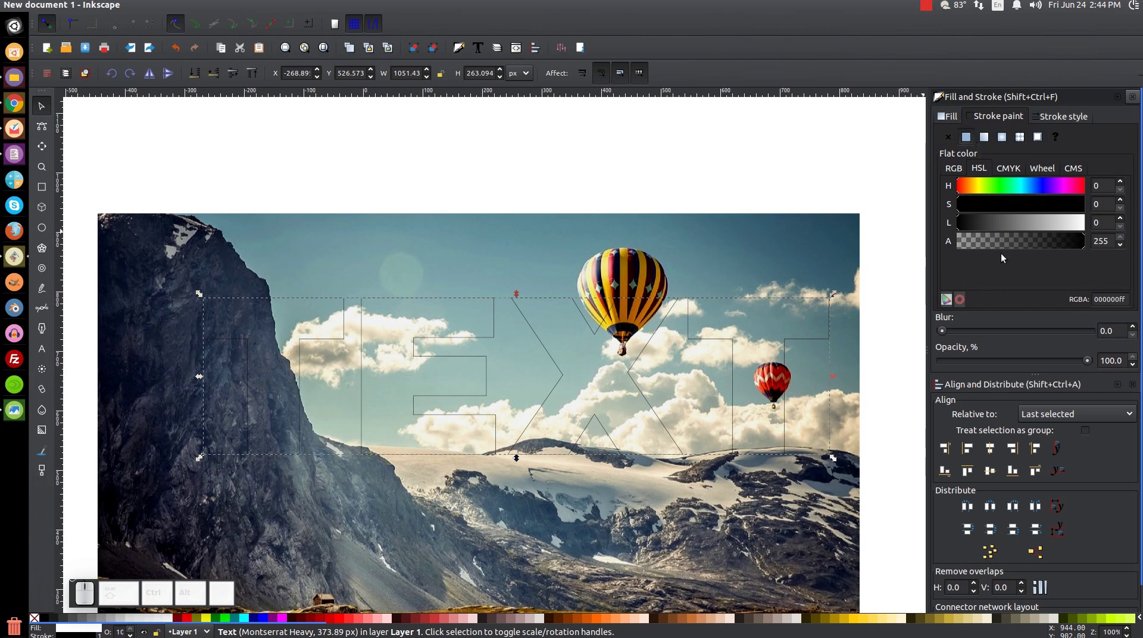
{"action": "left_click", "coordinate": [985, 223]}
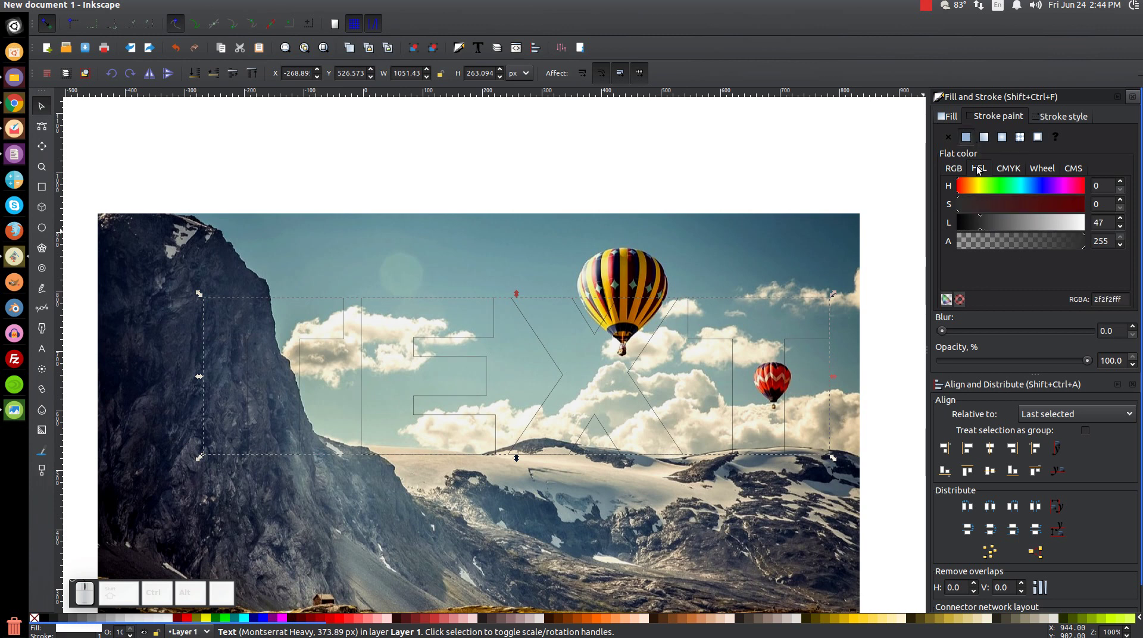
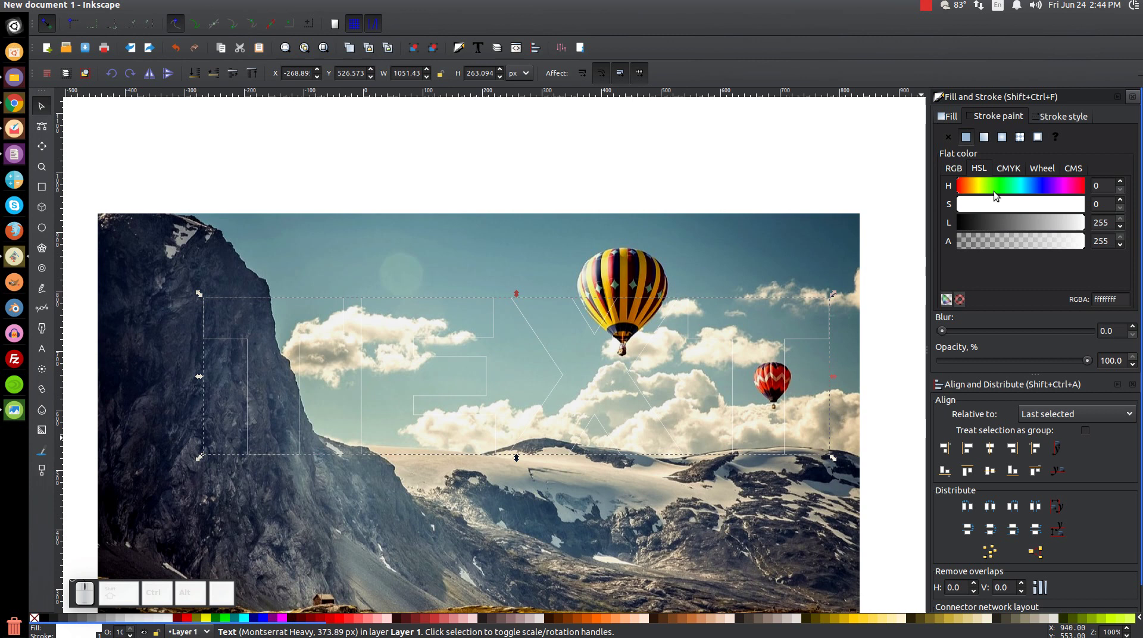
Step: Set the stroke width to 22 px with round joins, then deselect on empty canvas
{"action": "left_click", "coordinate": [1064, 122]}
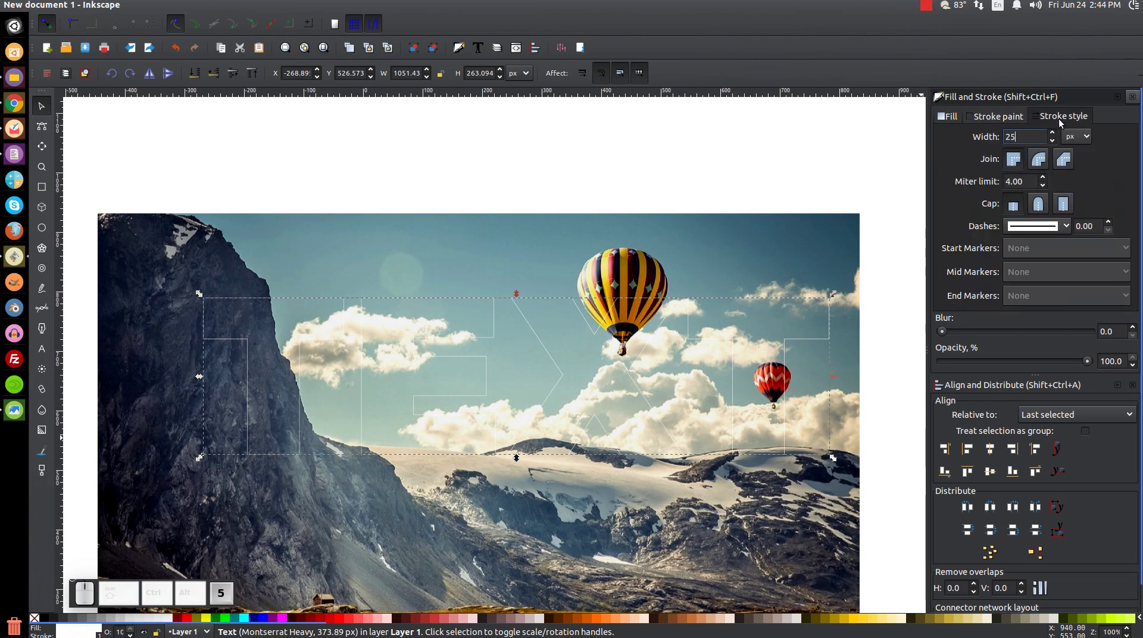
{"action": "key", "text": "Return"}
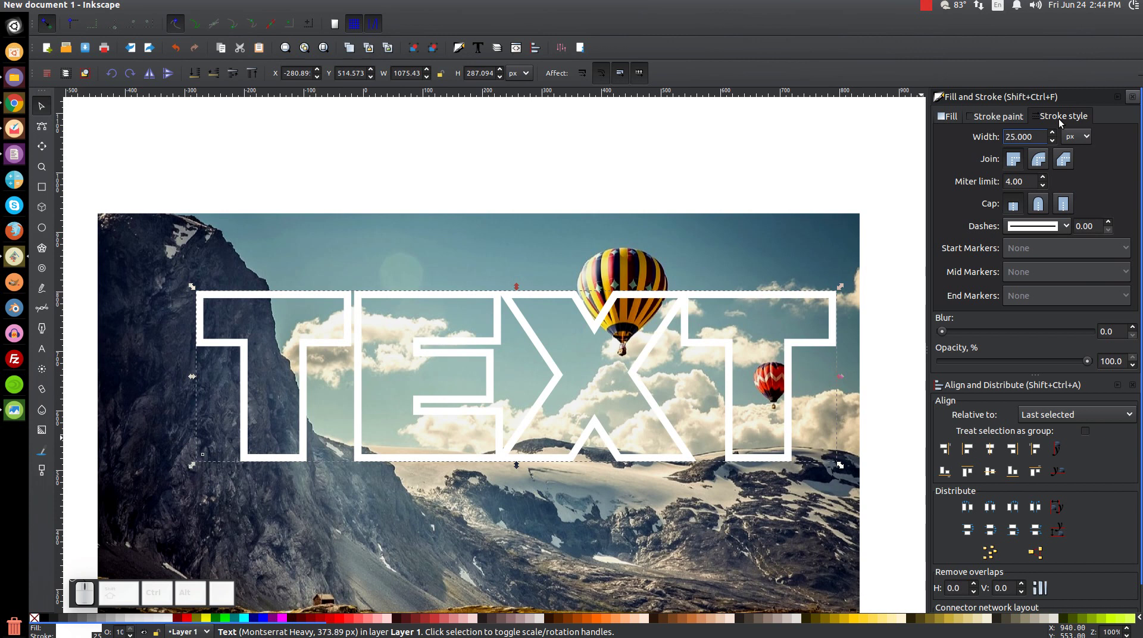
{"action": "left_click", "coordinate": [1044, 165]}
{"action": "left_click", "coordinate": [1039, 206]}
{"action": "left_click", "coordinate": [193, 462]}
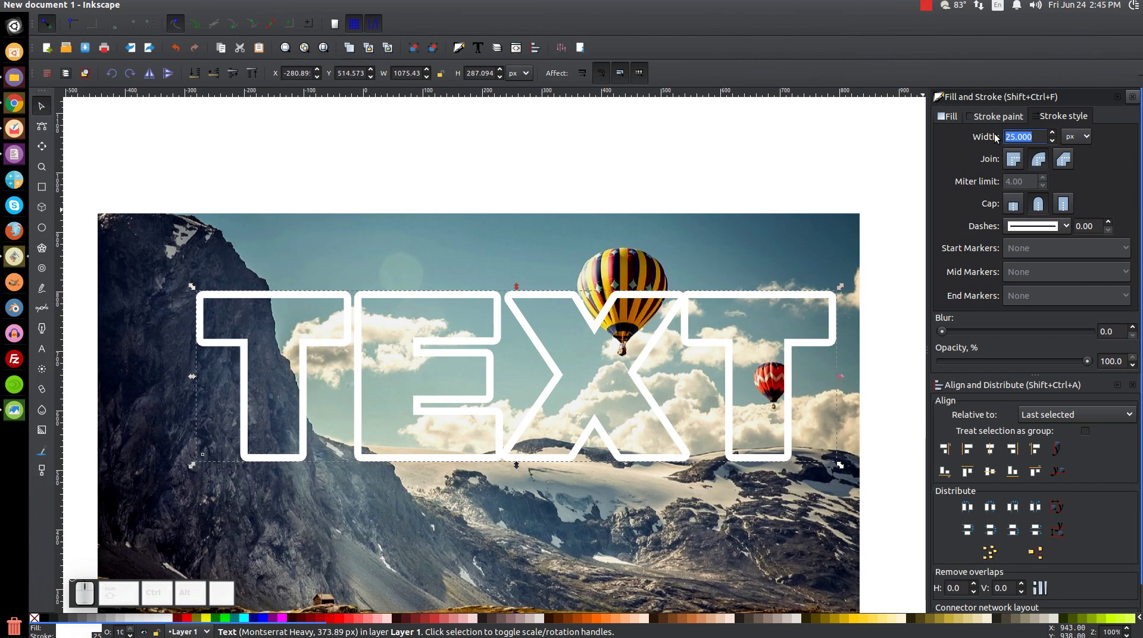
{"action": "middle_click", "coordinate": [306, 358]}
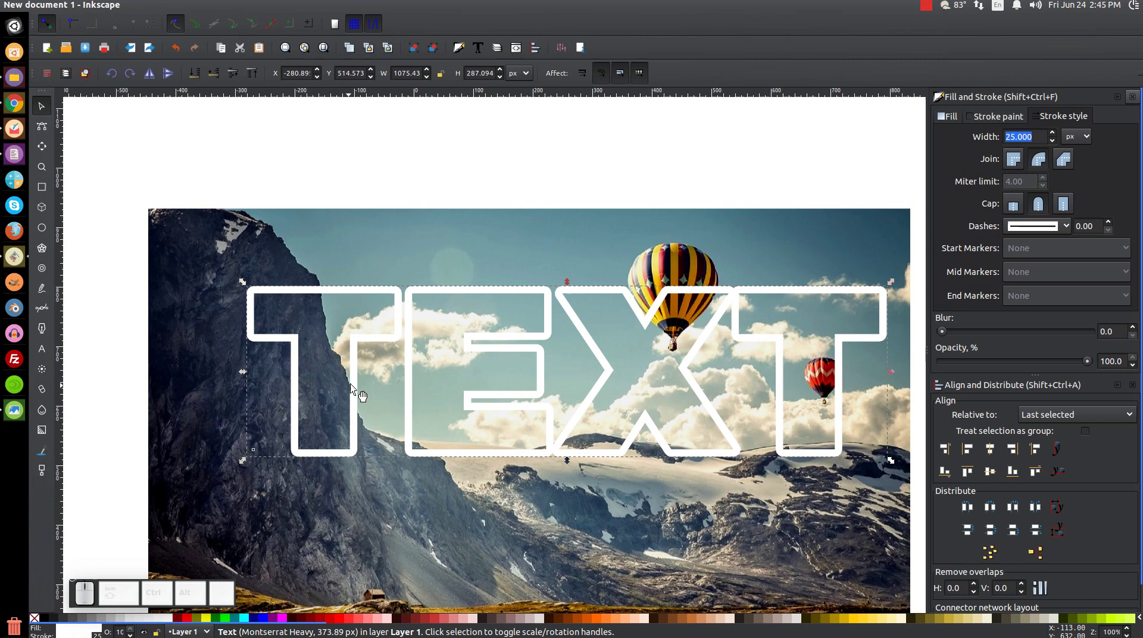
{"action": "left_click", "coordinate": [409, 391]}
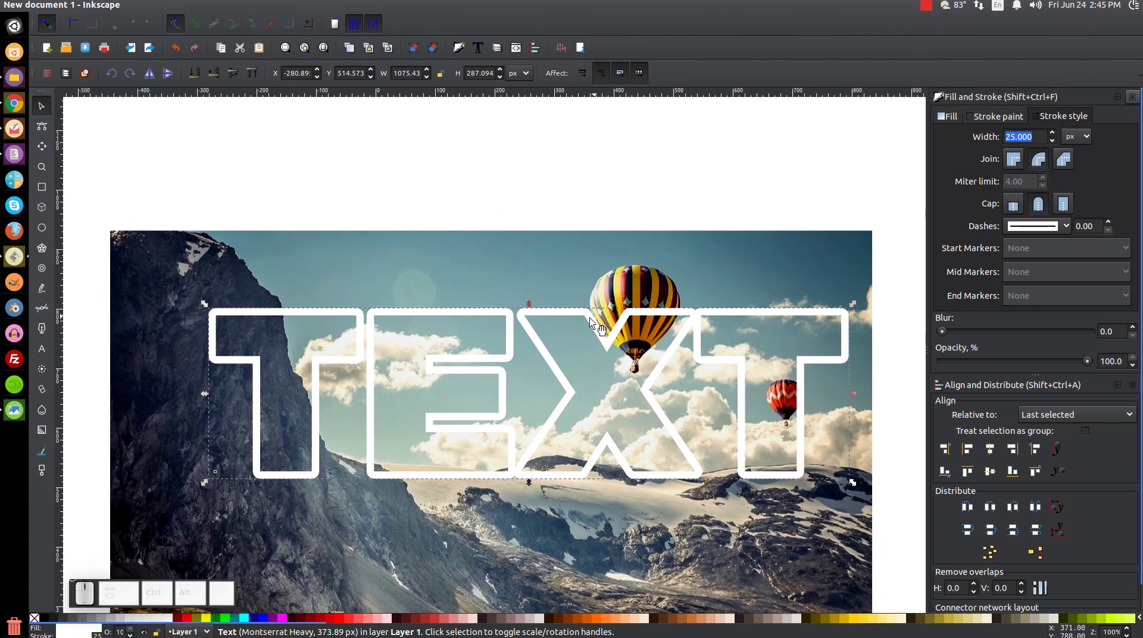
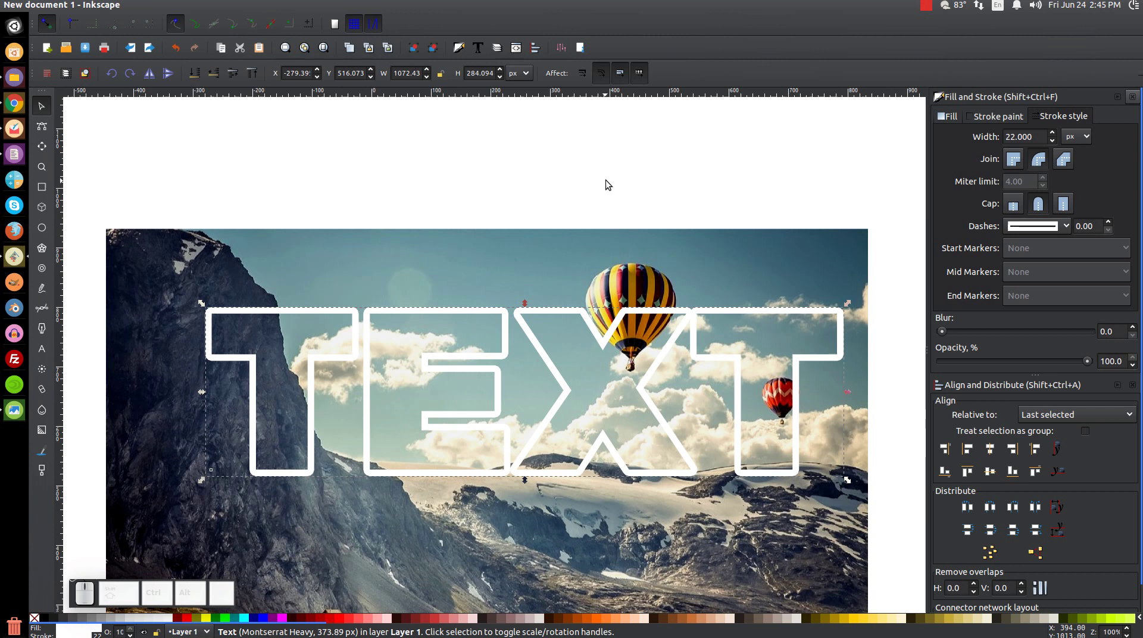
Step: Deselect everything, undo a stray drag, and arm the Bezier pen for straight segments over the balloon
{"action": "left_click", "coordinate": [829, 133]}
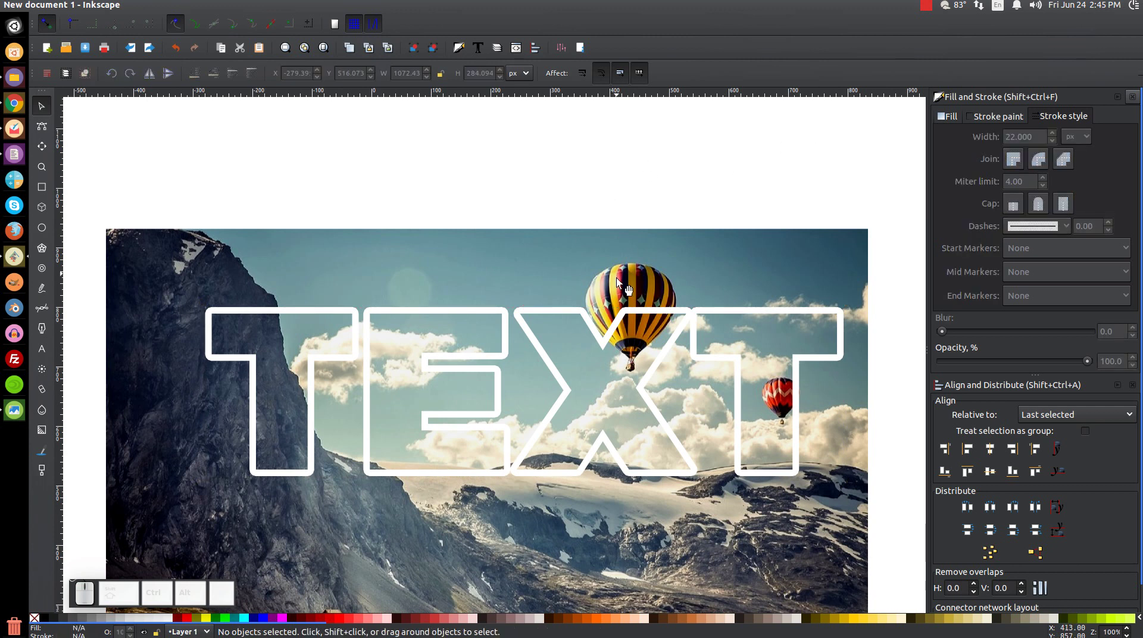
{"action": "left_click_drag", "start_coordinate": [639, 273], "coordinate": [639, 118]}
{"action": "key", "text": "ctrl+z"}
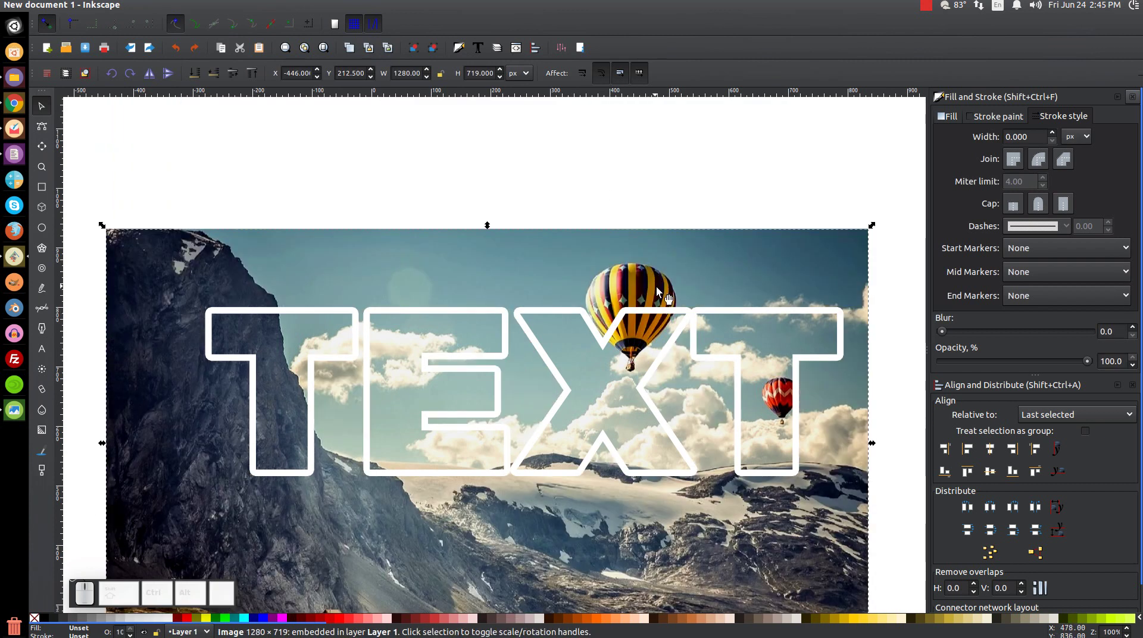
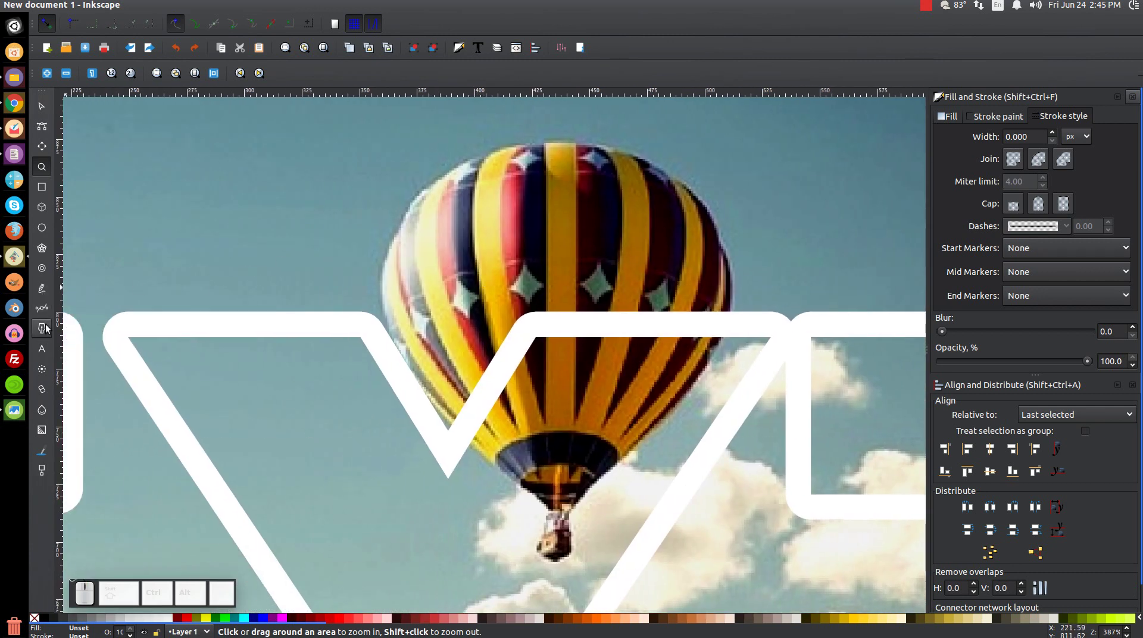
{"action": "left_click", "coordinate": [44, 312]}
{"action": "key", "text": "b"}
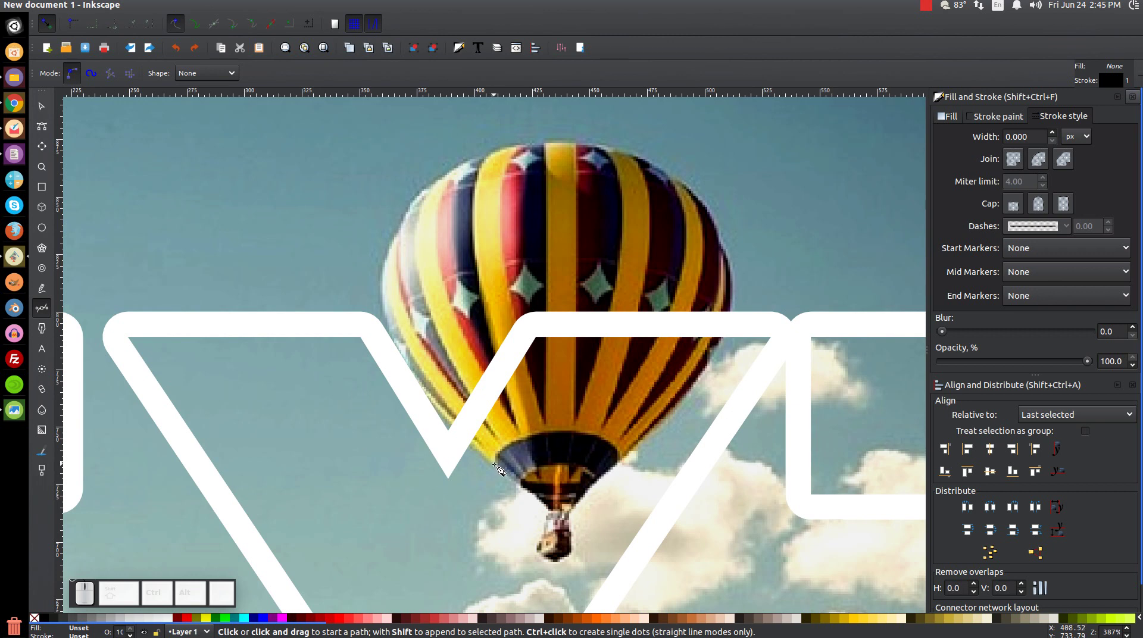
Step: Trace a closed straight-sided path of nine points around the balloon envelope, ending at its base
{"action": "left_click", "coordinate": [500, 465]}
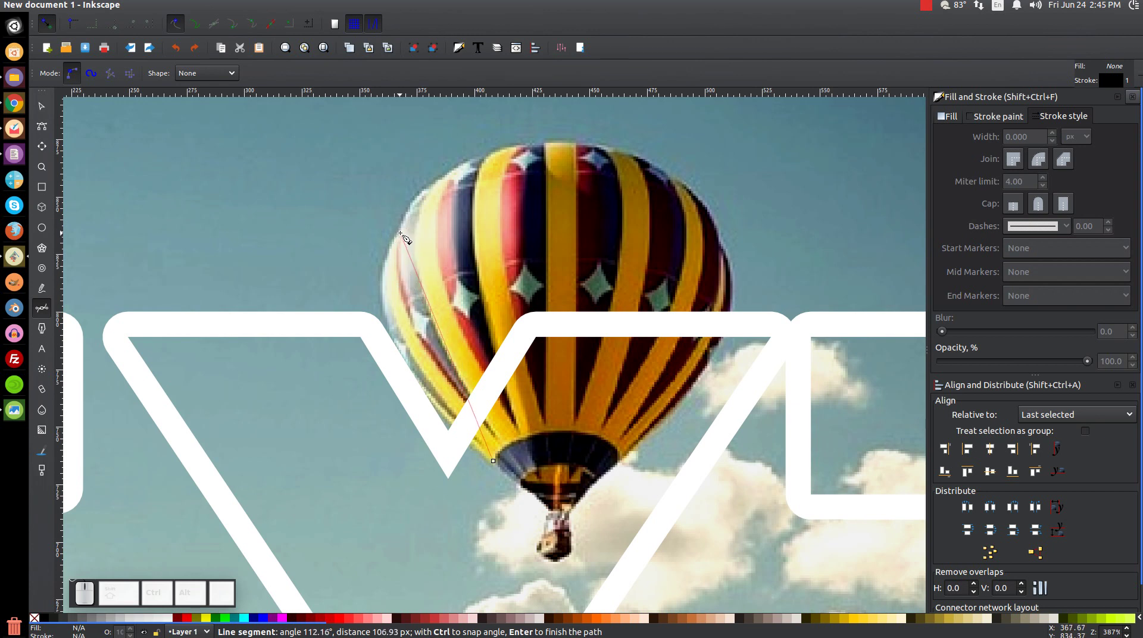
{"action": "left_click", "coordinate": [405, 240]}
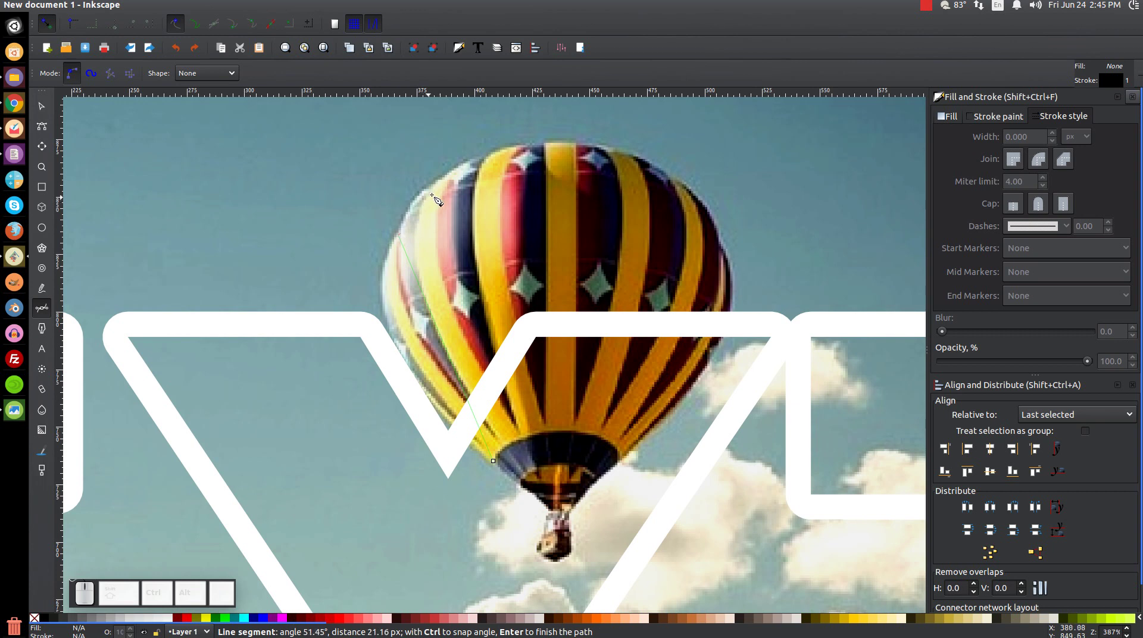
{"action": "left_click", "coordinate": [451, 186]}
{"action": "left_click", "coordinate": [491, 166]}
{"action": "left_click", "coordinate": [539, 153]}
{"action": "left_click", "coordinate": [616, 159]}
{"action": "left_click", "coordinate": [678, 186]}
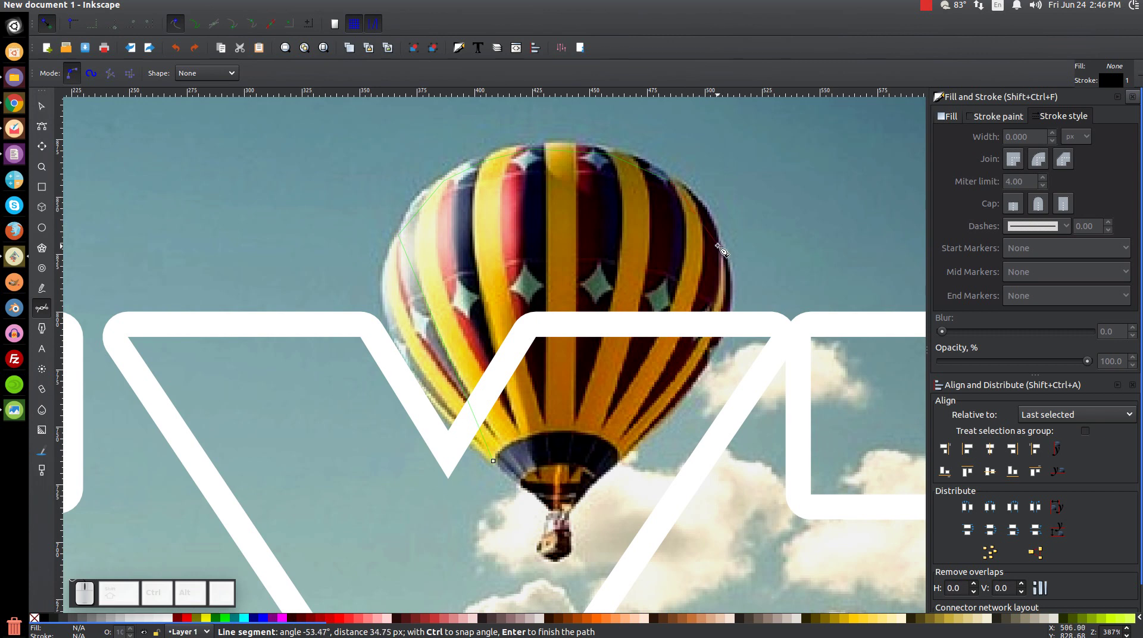
{"action": "left_click", "coordinate": [725, 250]}
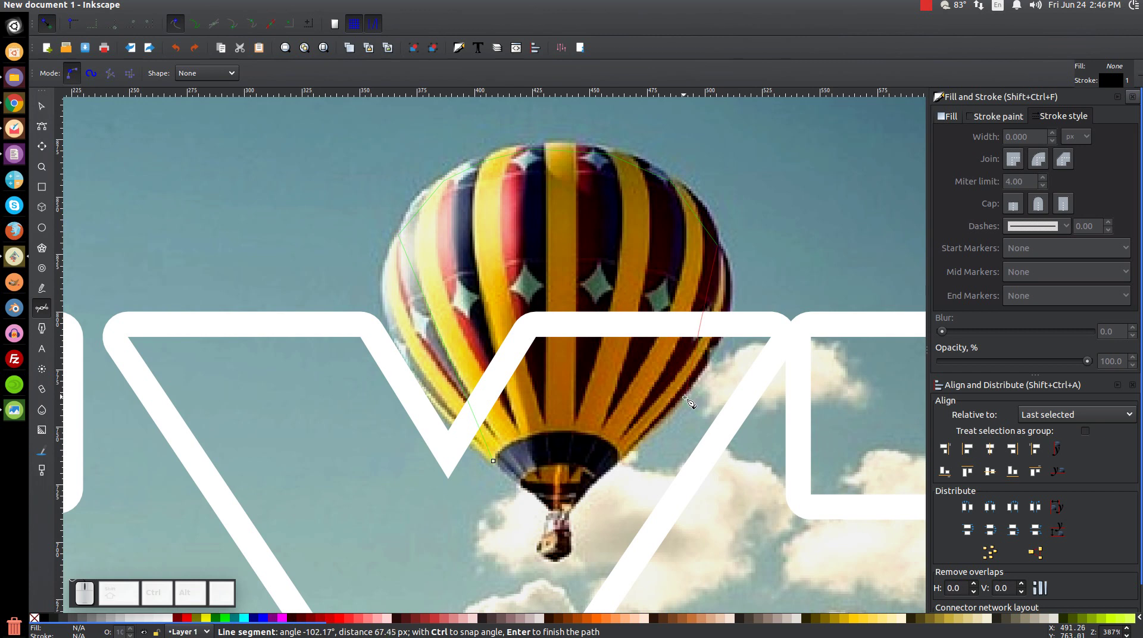
{"action": "left_click", "coordinate": [692, 402]}
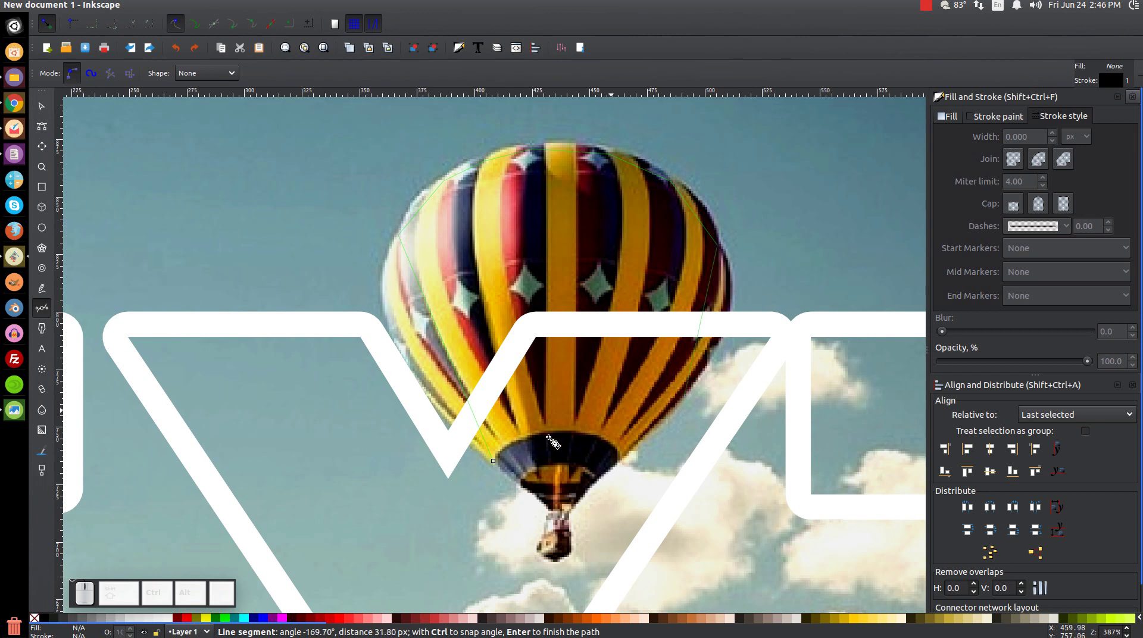
{"action": "left_click", "coordinate": [499, 466]}
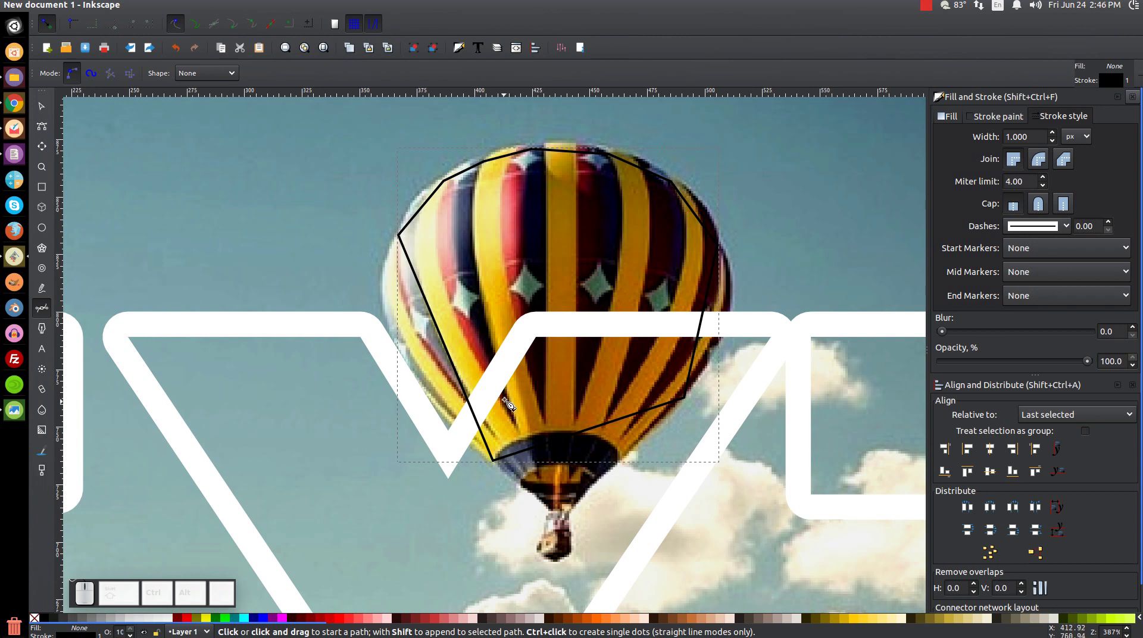
Step: Give the outline a blue stroke thinned to 0.3 px and check it at various zoom levels
{"action": "left_click", "coordinate": [231, 621]}
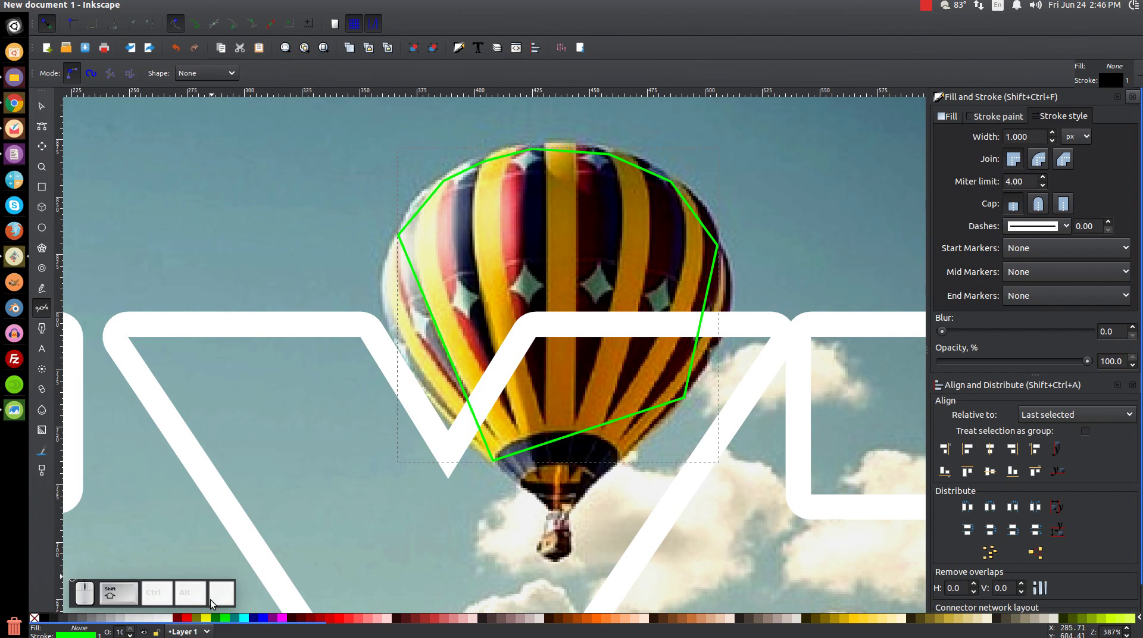
{"action": "left_click", "coordinate": [269, 622]}
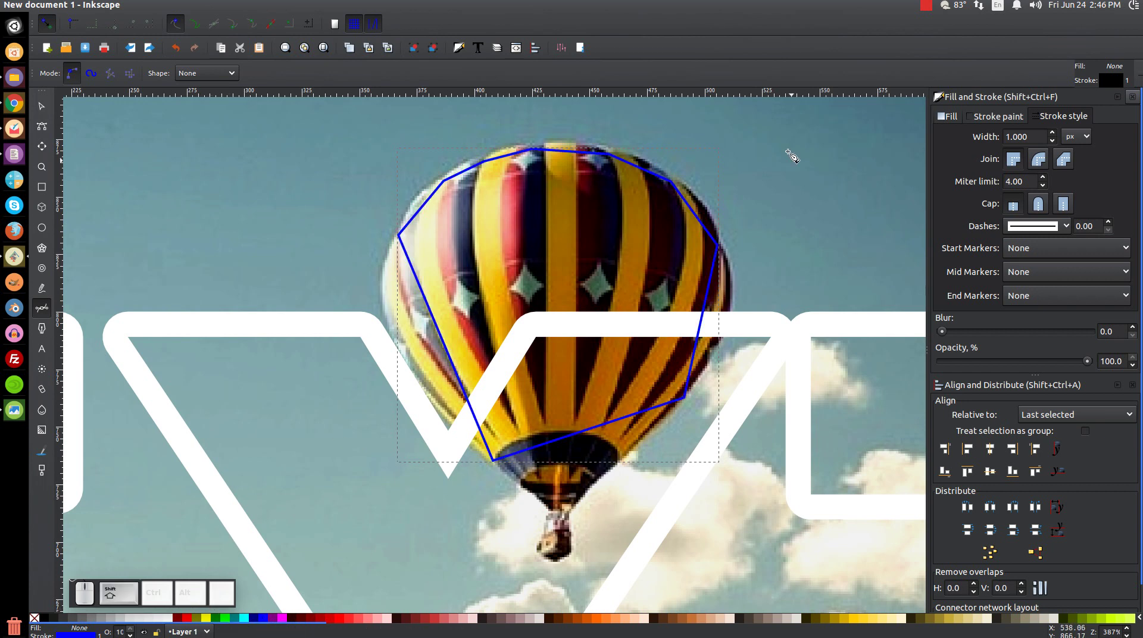
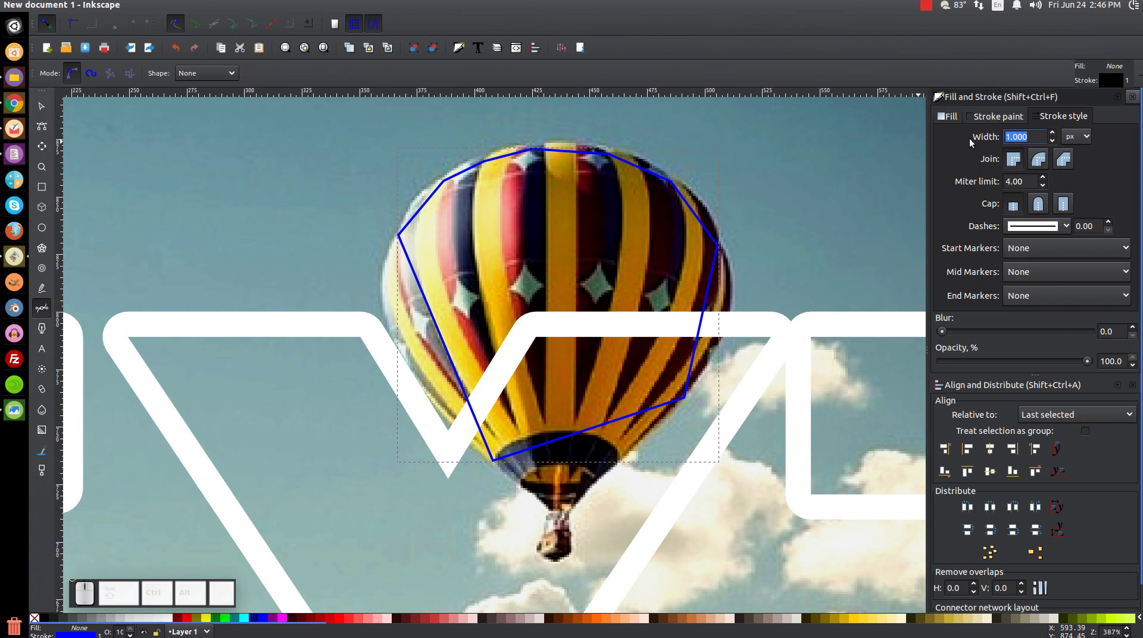
{"action": "key", "text": "."}
{"action": "key", "text": "Return"}
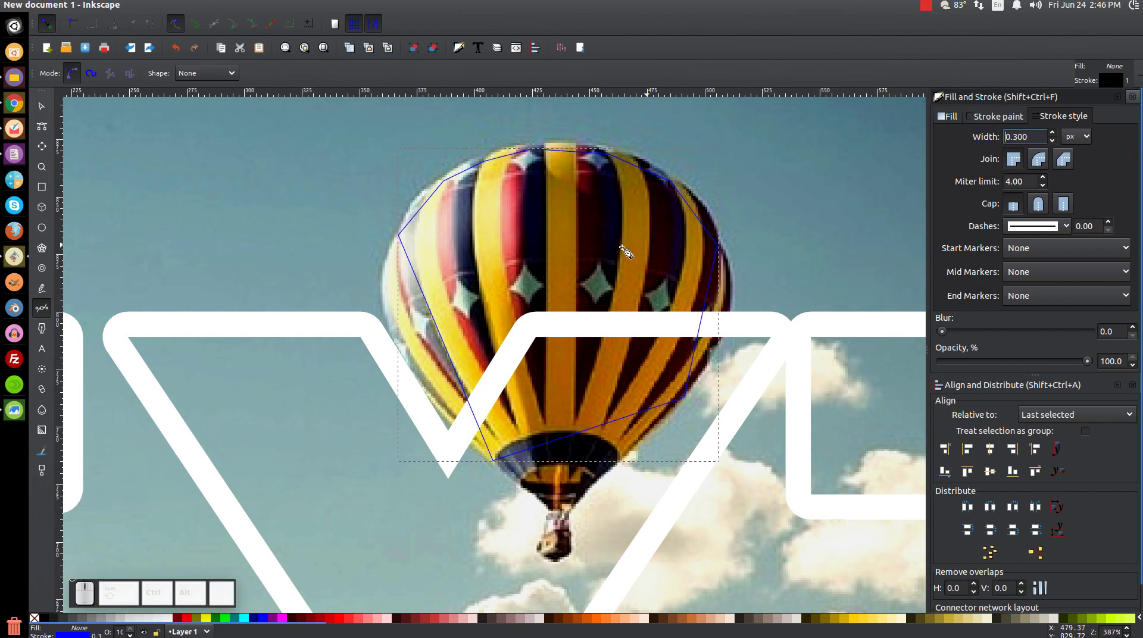
{"action": "scroll", "scroll_direction": "up", "scroll_amount": 3}
{"action": "left_click", "coordinate": [554, 308]}
{"action": "scroll", "scroll_direction": "down", "scroll_amount": 3}
{"action": "scroll", "scroll_direction": "up", "scroll_amount": 3}
{"action": "scroll", "scroll_direction": "up", "scroll_amount": 3}
{"action": "scroll", "scroll_direction": "down", "scroll_amount": 3}
{"action": "scroll", "scroll_direction": "up", "scroll_amount": 3}
{"action": "scroll", "scroll_direction": "down", "scroll_amount": 3}
{"action": "key", "text": "-"}
{"action": "key", "text": "="}
{"action": "key", "text": "-"}
{"action": "key", "text": "="}
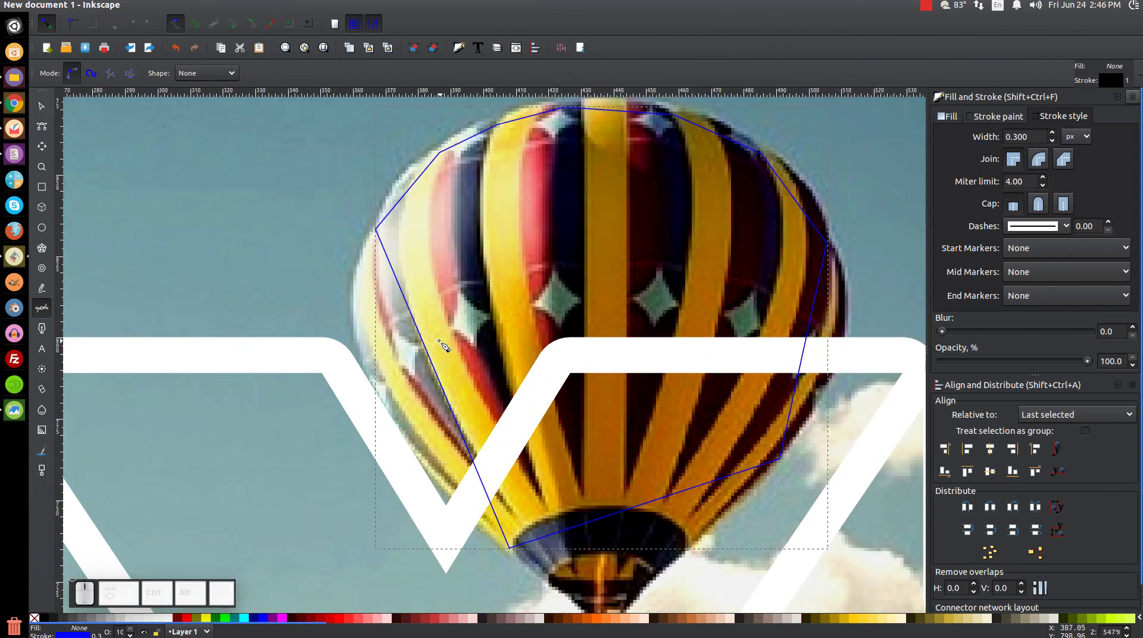
Step: With the Node tool, curve the outline's left side and top segments to follow the balloon
{"action": "left_click", "coordinate": [52, 135]}
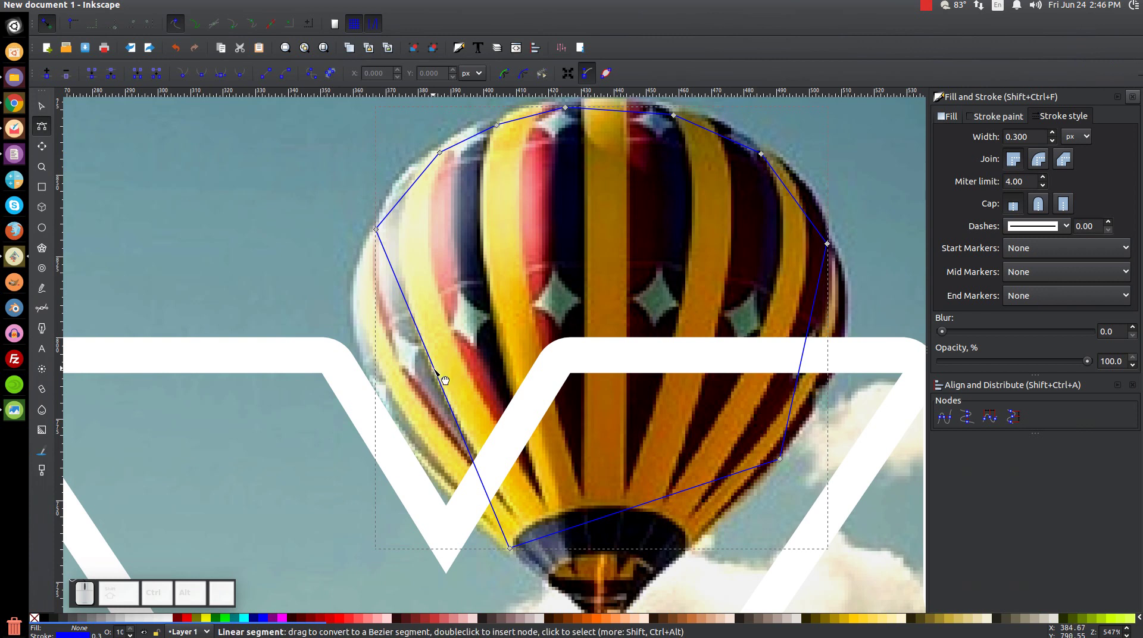
{"action": "left_click_drag", "start_coordinate": [435, 372], "coordinate": [409, 173]}
{"action": "left_click_drag", "start_coordinate": [410, 192], "coordinate": [461, 156]}
{"action": "middle_click", "coordinate": [469, 180]}
{"action": "left_click", "coordinate": [482, 284]}
{"action": "scroll", "scroll_direction": "up", "scroll_amount": 3}
{"action": "left_click_drag", "start_coordinate": [468, 269], "coordinate": [692, 198]}
{"action": "left_click_drag", "start_coordinate": [654, 201], "coordinate": [723, 240]}
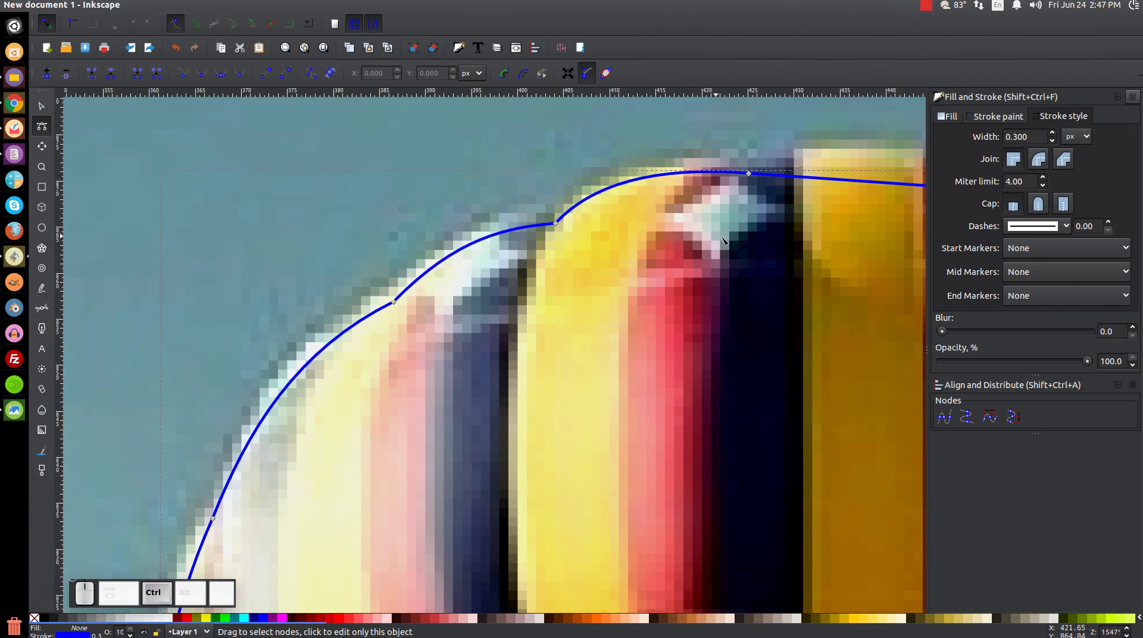
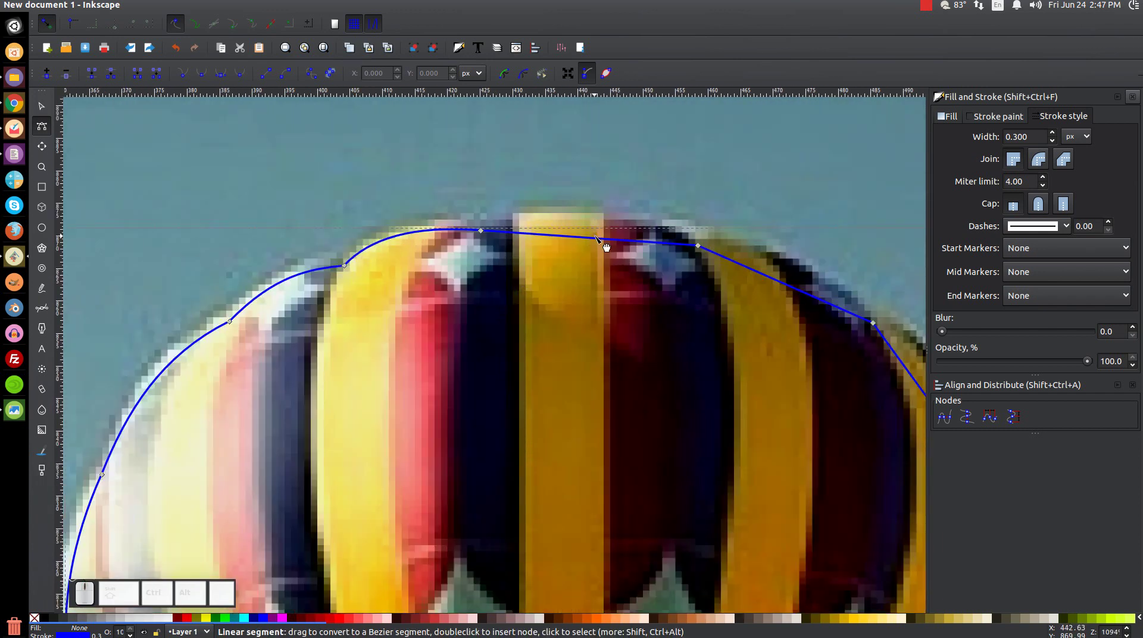
{"action": "left_click_drag", "start_coordinate": [596, 238], "coordinate": [507, 231]}
{"action": "left_click", "coordinate": [483, 234]}
{"action": "left_click_drag", "start_coordinate": [576, 221], "coordinate": [607, 273]}
Step: Bend the upper-right shoulder and right-side segments outward to hug the envelope
{"action": "middle_click", "coordinate": [646, 282]}
{"action": "left_click", "coordinate": [596, 274]}
{"action": "left_click_drag", "start_coordinate": [360, 299], "coordinate": [660, 354]}
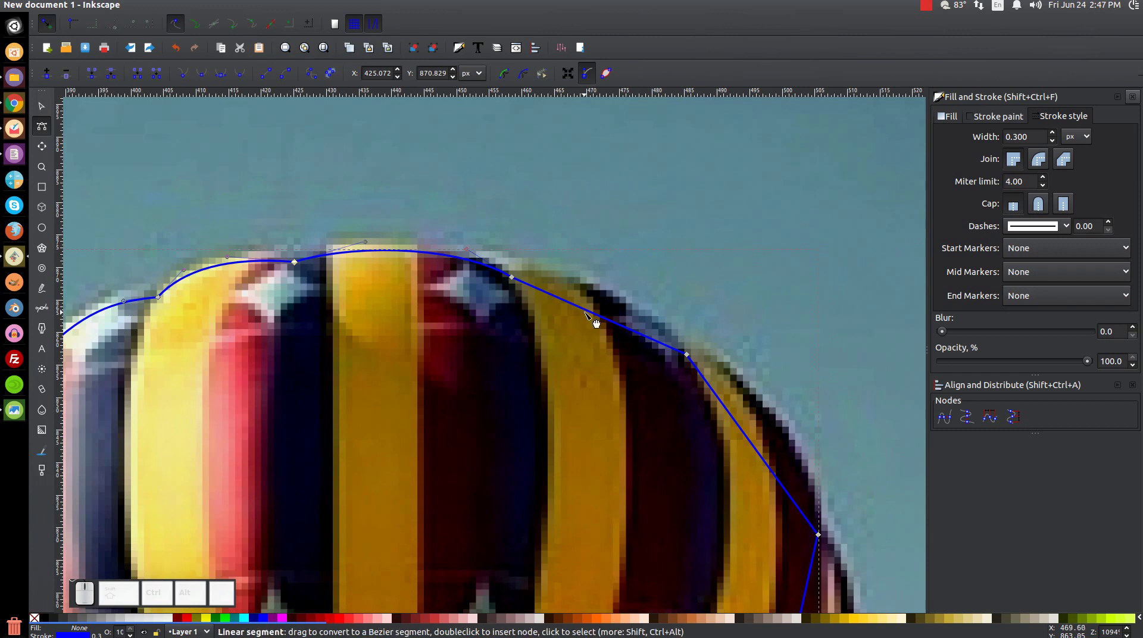
{"action": "left_click_drag", "start_coordinate": [592, 314], "coordinate": [690, 351]}
{"action": "left_click", "coordinate": [688, 358]}
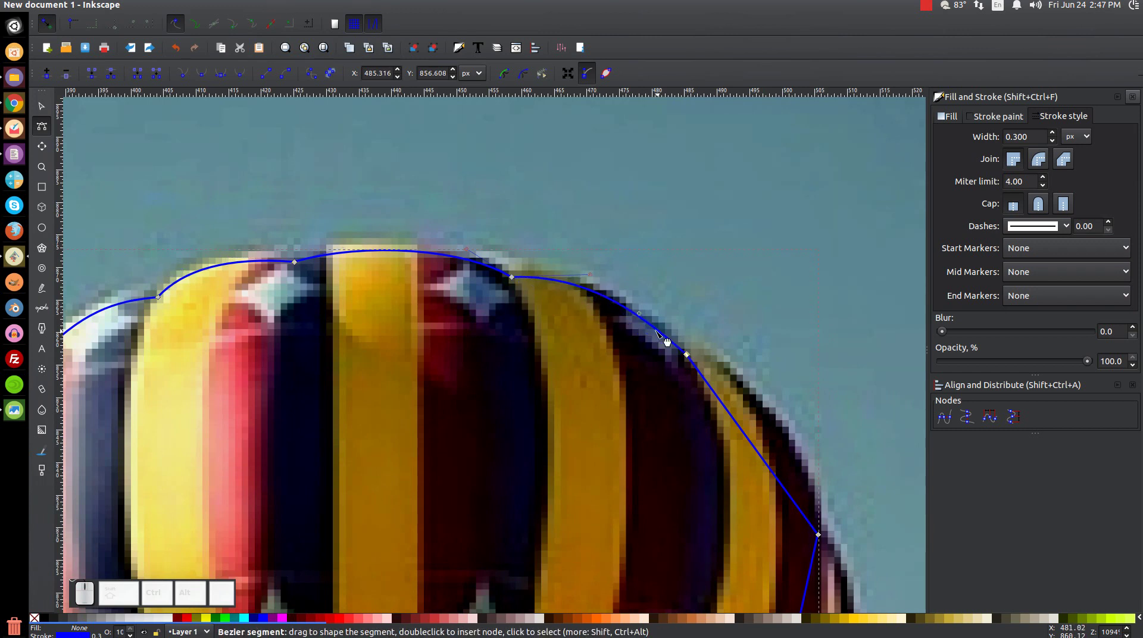
{"action": "left_click_drag", "start_coordinate": [639, 316], "coordinate": [586, 294]}
{"action": "left_click", "coordinate": [590, 279]}
{"action": "left_click", "coordinate": [653, 325]}
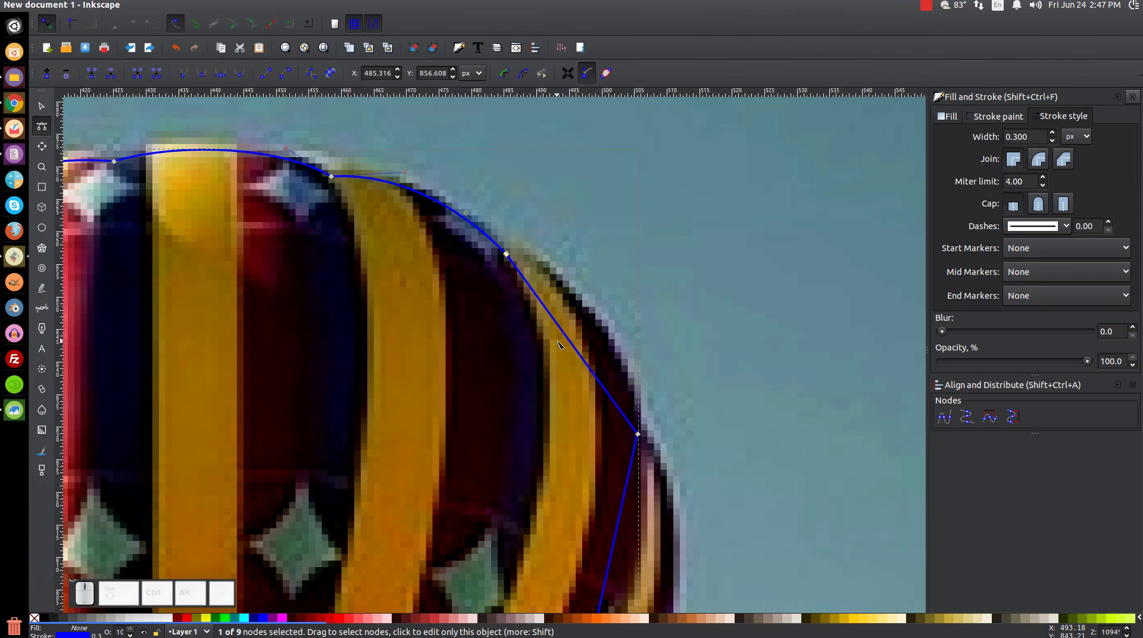
{"action": "left_click_drag", "start_coordinate": [568, 341], "coordinate": [639, 367]}
Step: Round the lower-right segments with their handles, then zoom back out to the whole page
{"action": "scroll", "scroll_direction": "down", "scroll_amount": 3}
{"action": "scroll", "scroll_direction": "down", "scroll_amount": 3}
{"action": "left_click_drag", "start_coordinate": [599, 330], "coordinate": [656, 376]}
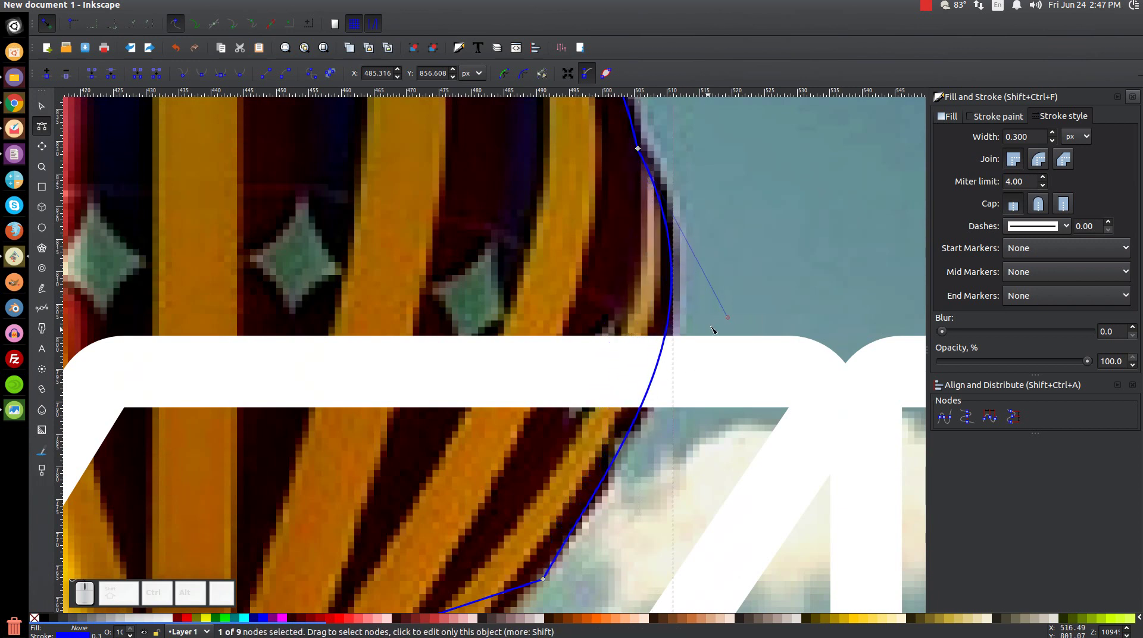
{"action": "left_click_drag", "start_coordinate": [729, 320], "coordinate": [635, 442]}
{"action": "left_click_drag", "start_coordinate": [544, 581], "coordinate": [583, 486]}
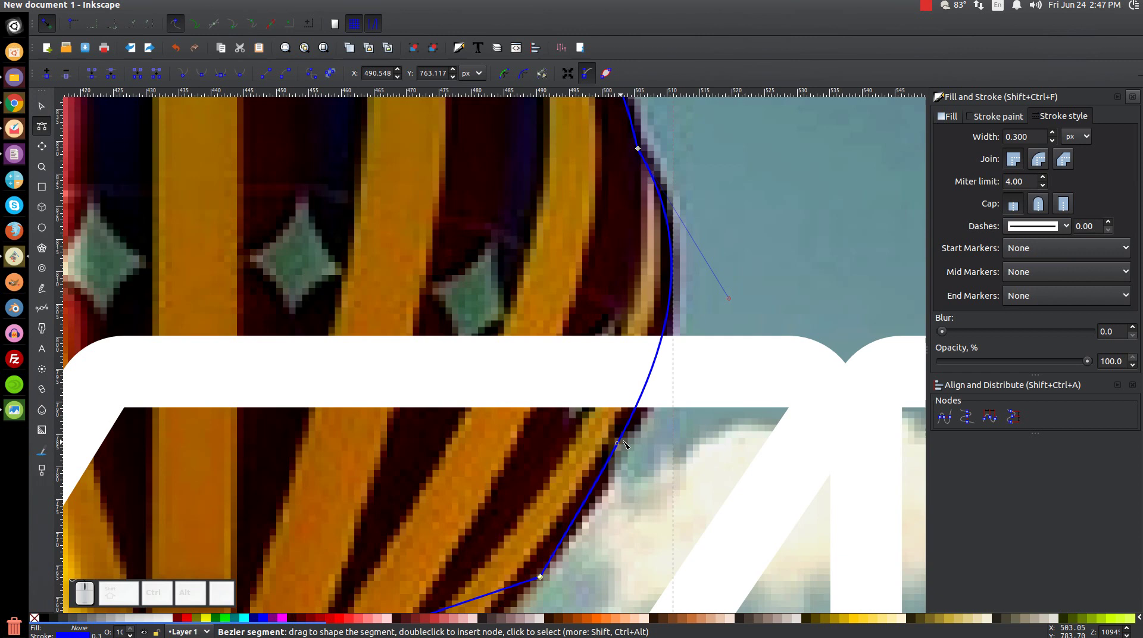
{"action": "left_click_drag", "start_coordinate": [619, 446], "coordinate": [309, 498]}
{"action": "left_click", "coordinate": [381, 440]}
{"action": "right_click", "coordinate": [381, 440]}
{"action": "key", "text": "1"}
{"action": "left_click_drag", "start_coordinate": [485, 442], "coordinate": [544, 460]}
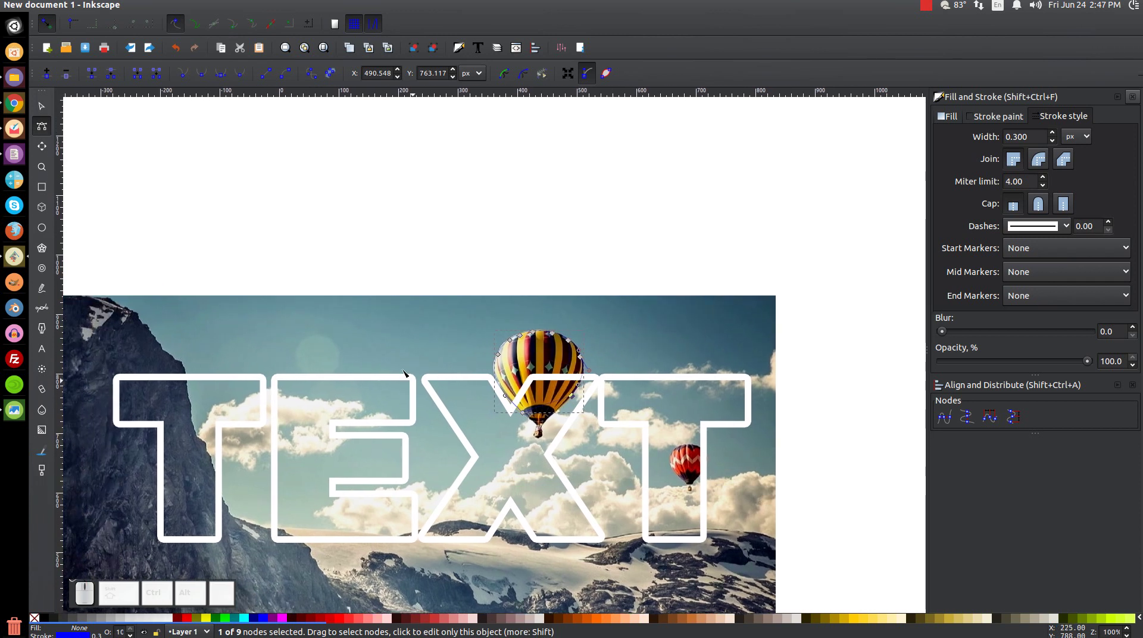
Step: Select the balloon photo with the outline and clip the photo to the balloon shape
{"action": "left_click", "coordinate": [53, 110]}
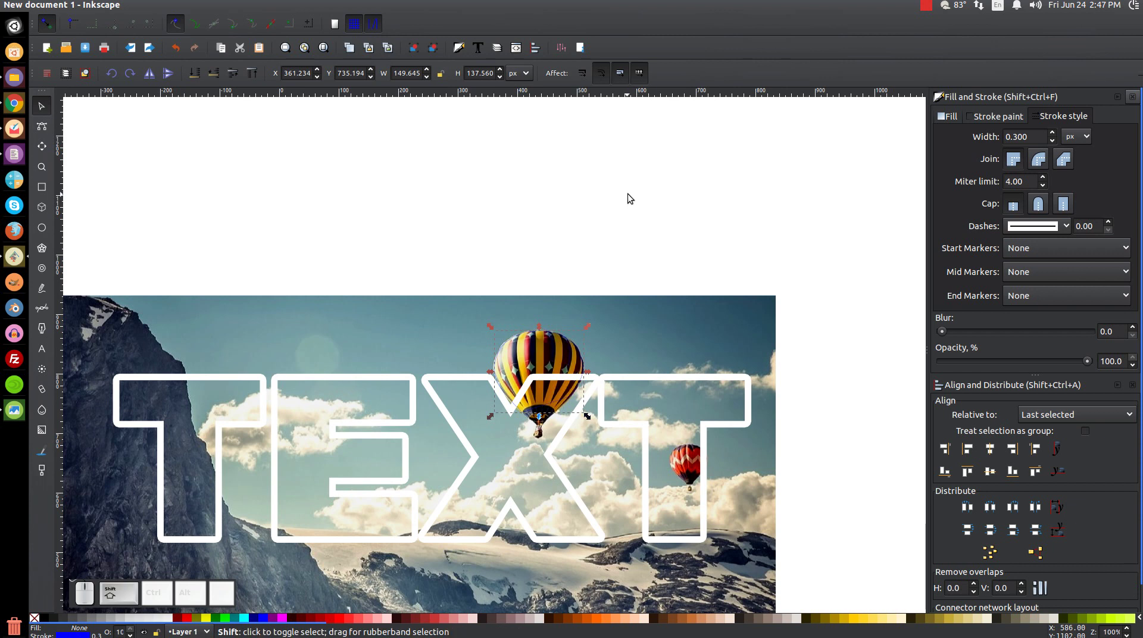
{"action": "left_click", "coordinate": [665, 329]}
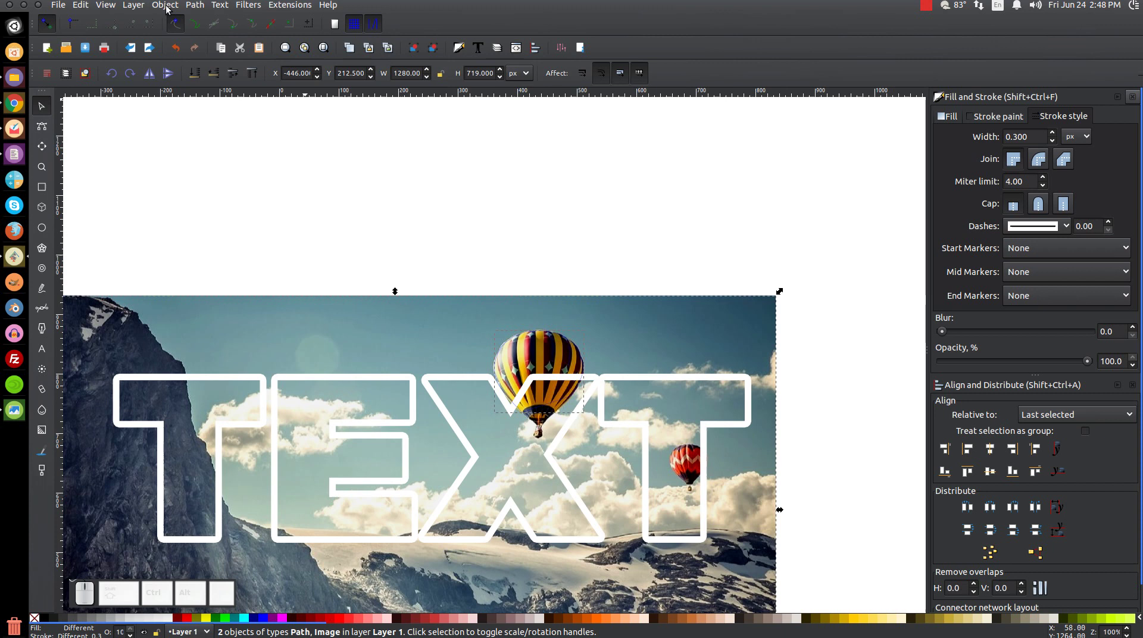
{"action": "left_click", "coordinate": [171, 8]}
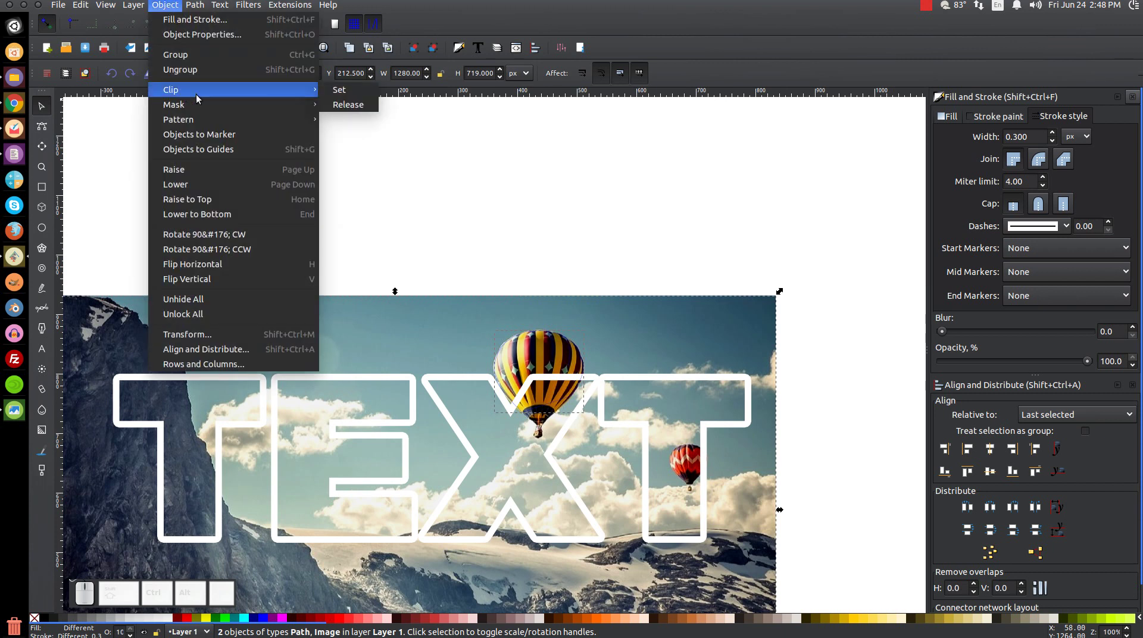
{"action": "left_click", "coordinate": [349, 94]}
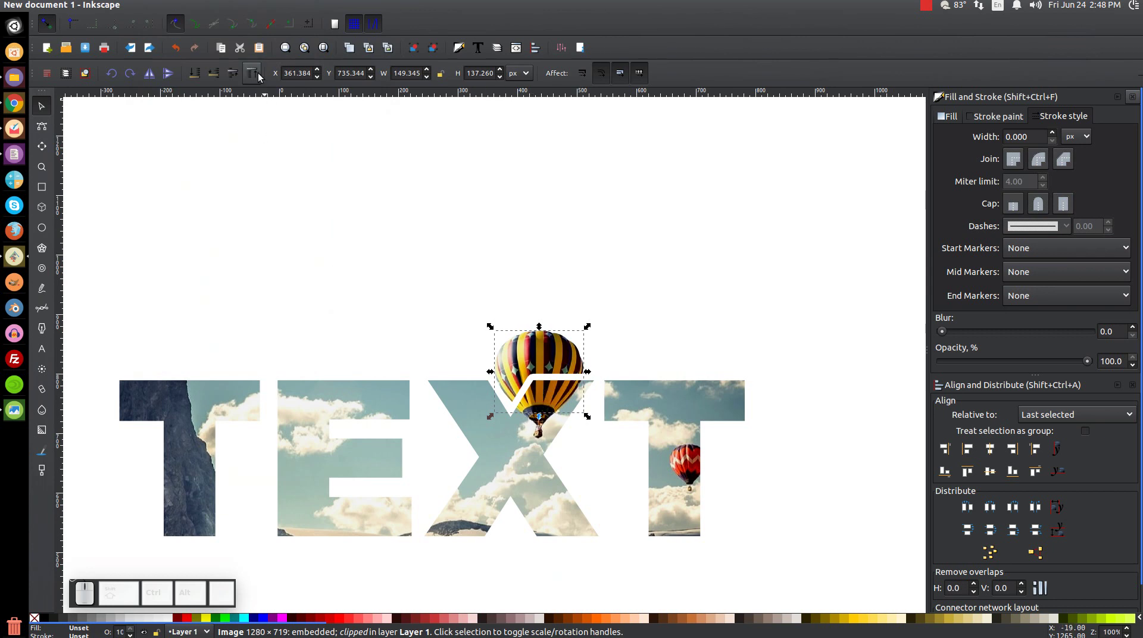
{"action": "left_click", "coordinate": [263, 76]}
{"action": "left_click_drag", "start_coordinate": [407, 264], "coordinate": [406, 209]}
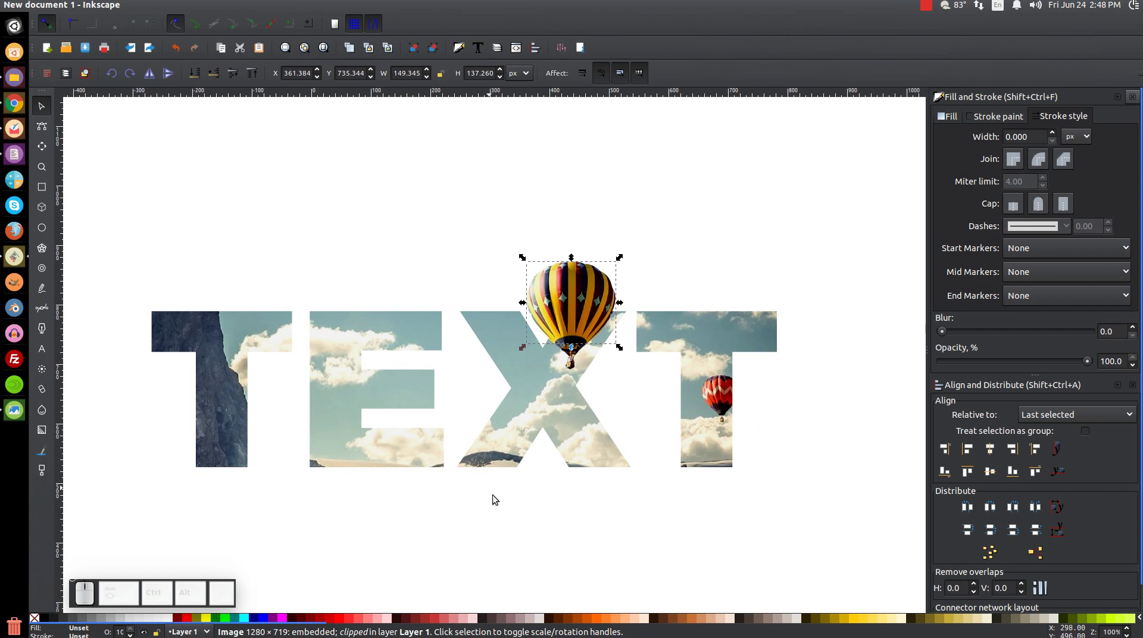
{"action": "left_click", "coordinate": [784, 369]}
{"action": "left_click", "coordinate": [775, 369]}
{"action": "left_click", "coordinate": [769, 349]}
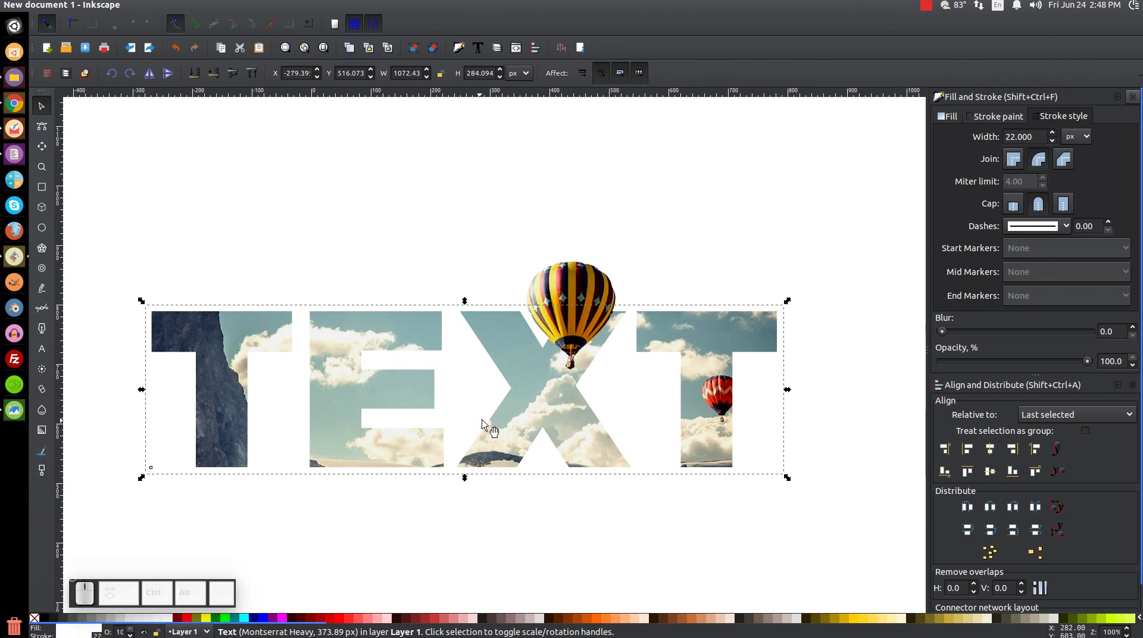
{"action": "left_click", "coordinate": [339, 346]}
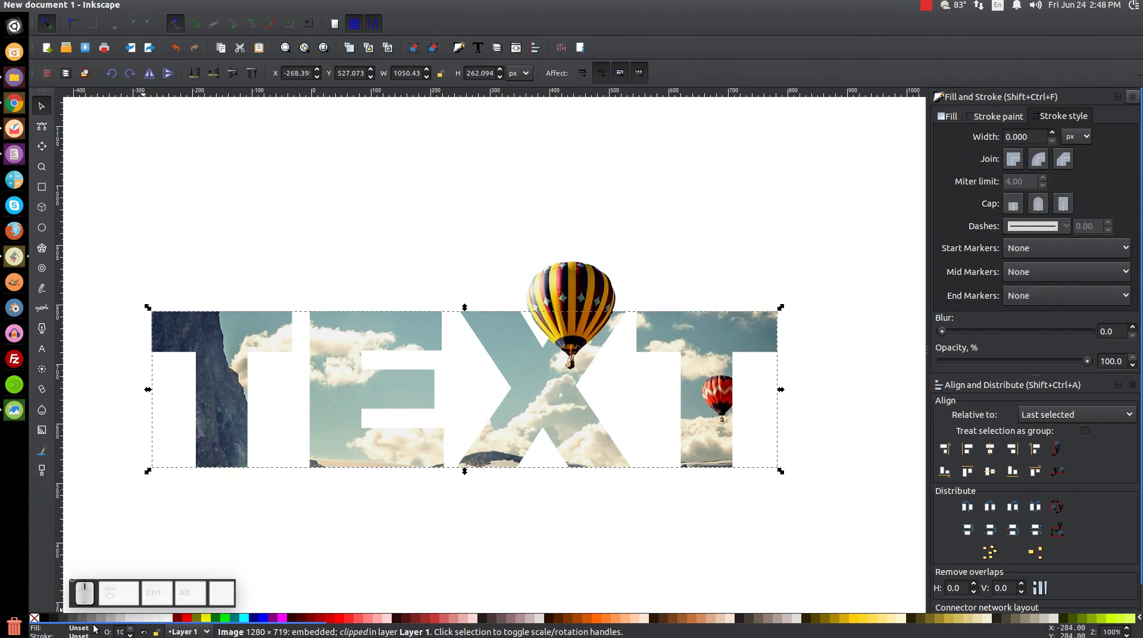
{"action": "left_click", "coordinate": [372, 336]}
{"action": "key", "text": "ctrl+z"}
{"action": "left_click", "coordinate": [793, 338]}
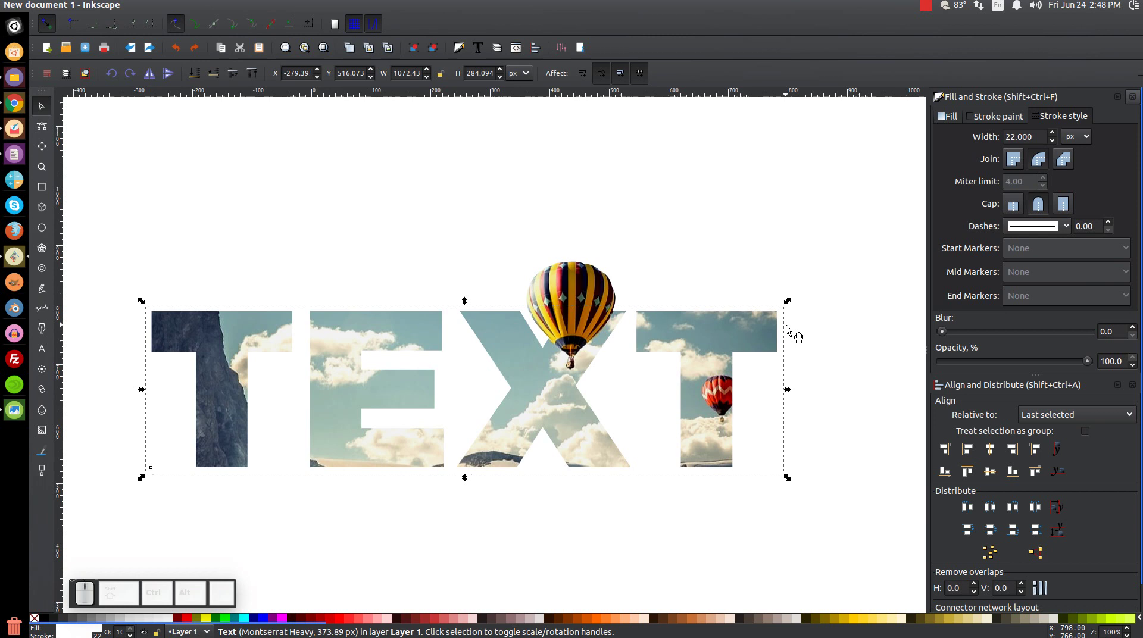
Step: Clone the TEXT letters, make the copy's fill and stroke black, send it to the bottom and nudge it down
{"action": "left_click", "coordinate": [71, 10]}
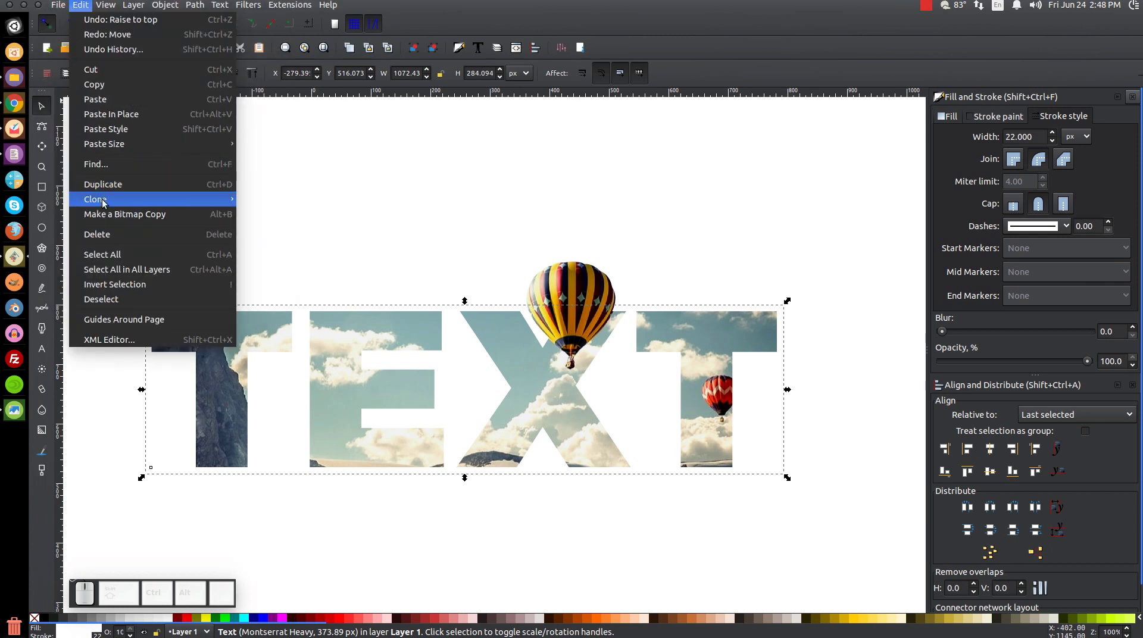
{"action": "left_click", "coordinate": [108, 189]}
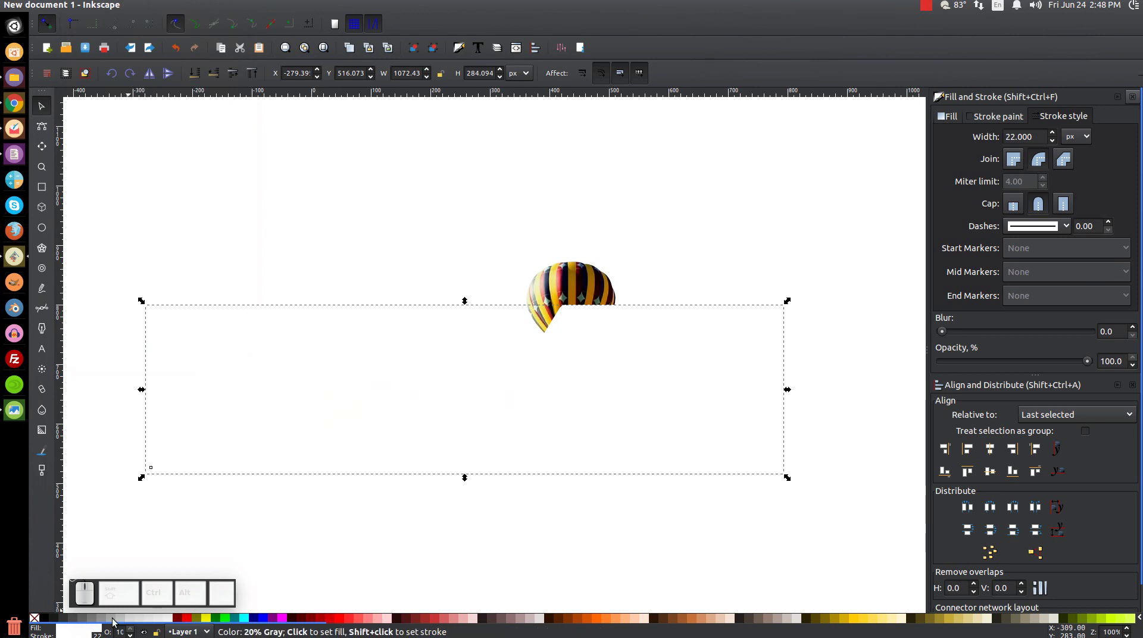
{"action": "left_click", "coordinate": [50, 621]}
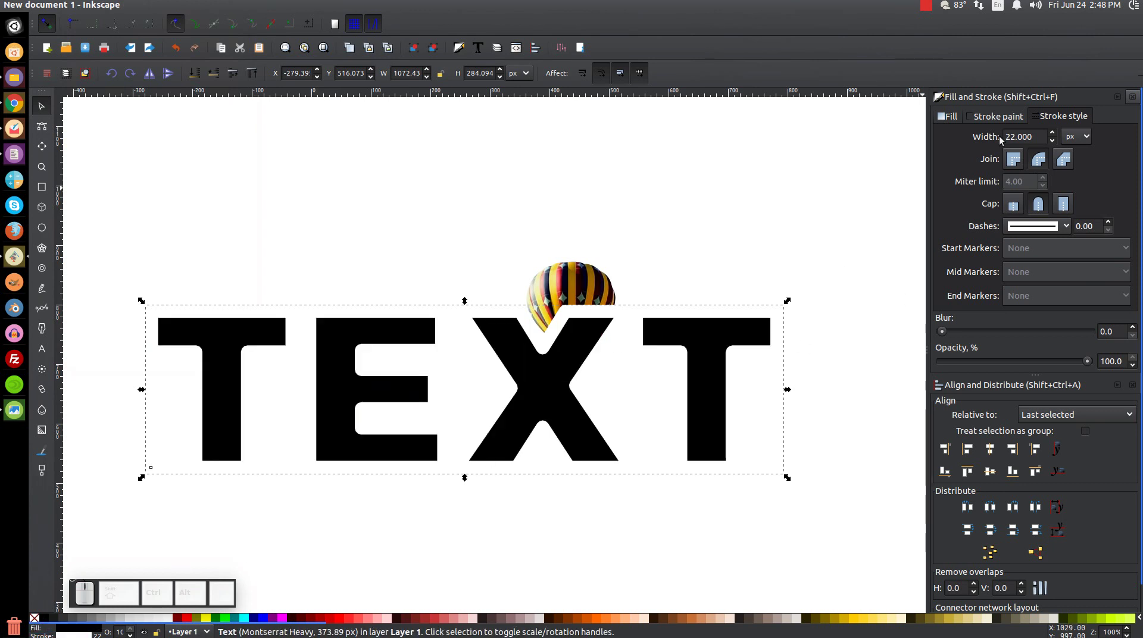
{"action": "left_click", "coordinate": [1001, 120]}
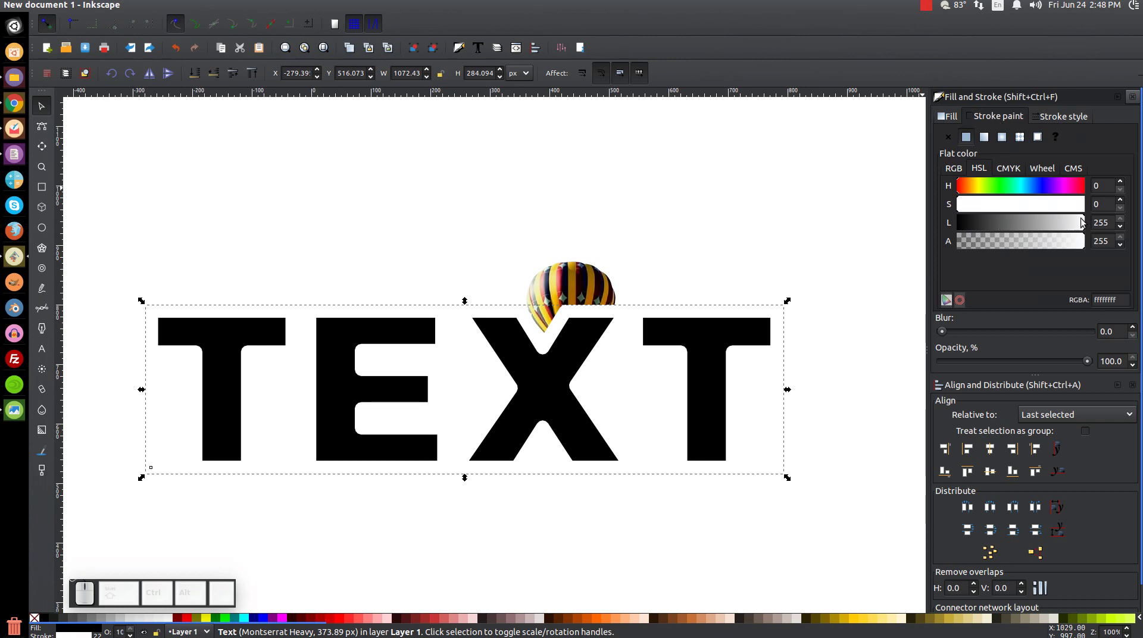
{"action": "left_click_drag", "start_coordinate": [1084, 228], "coordinate": [893, 232]}
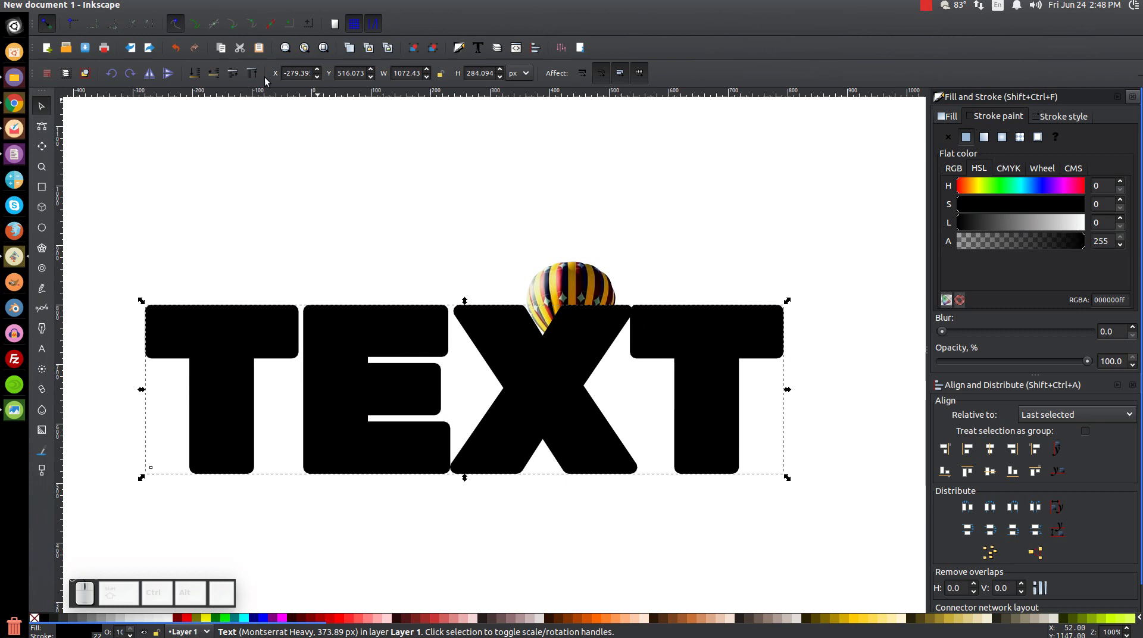
{"action": "left_click", "coordinate": [198, 79]}
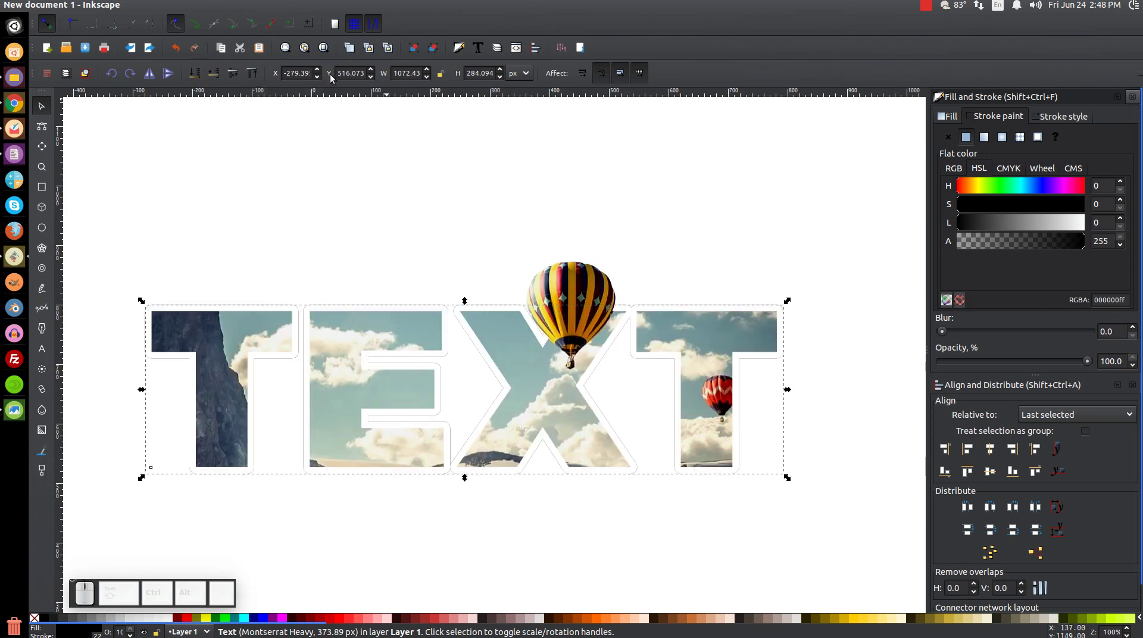
{"action": "left_click_drag", "start_coordinate": [376, 80], "coordinate": [376, 80]}
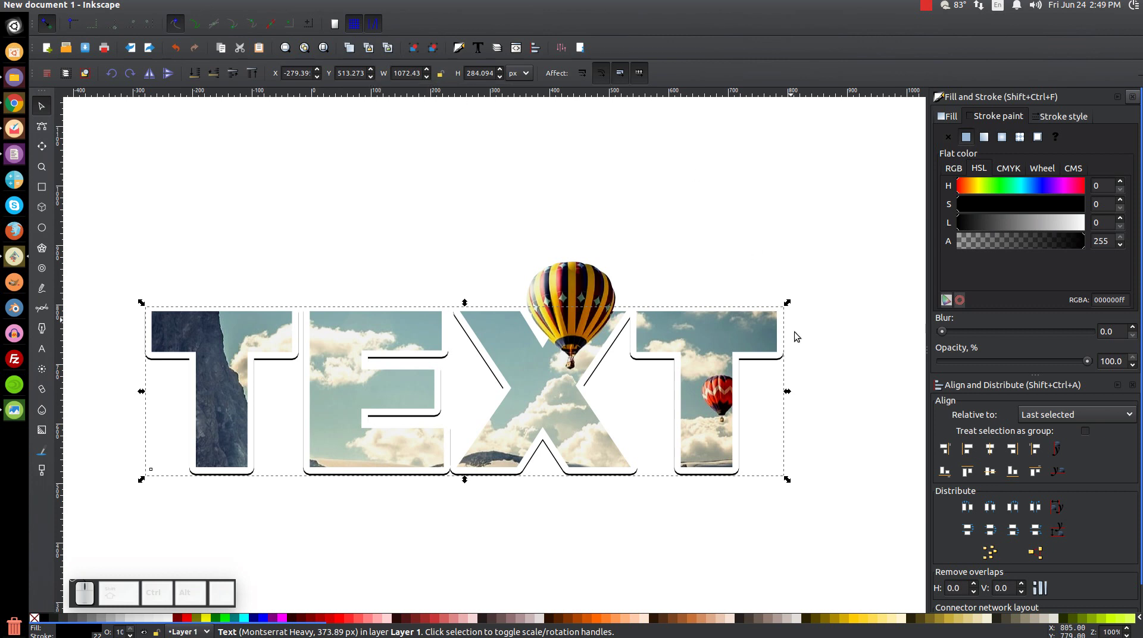
Step: Give the black shadow copy a slight blur of about 0.7
{"action": "left_click", "coordinate": [948, 334]}
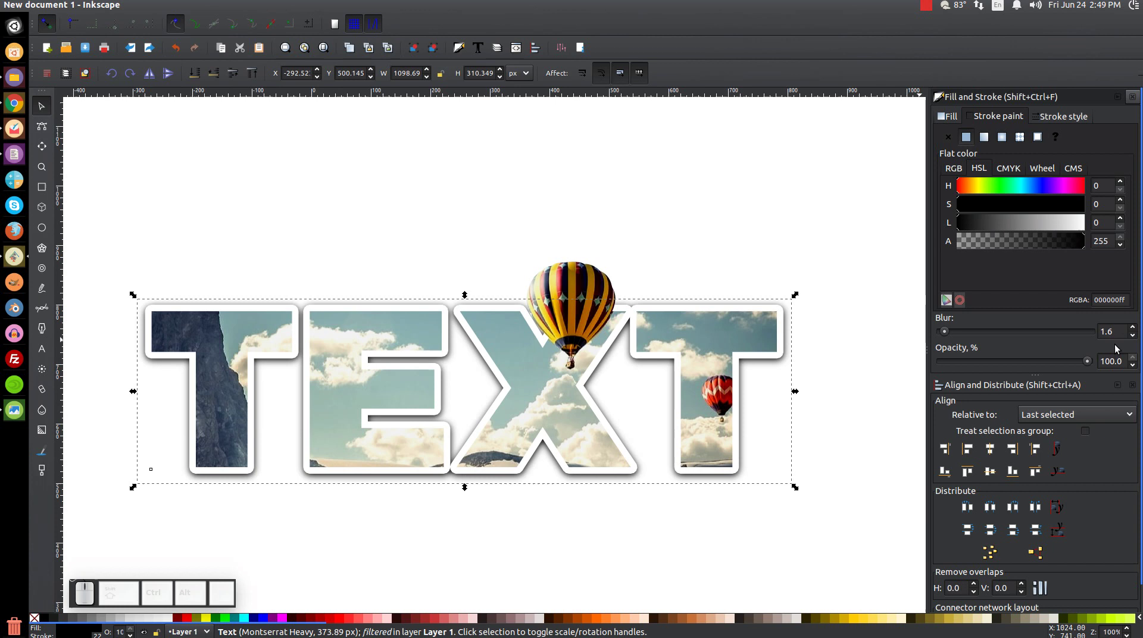
{"action": "left_click", "coordinate": [1118, 333]}
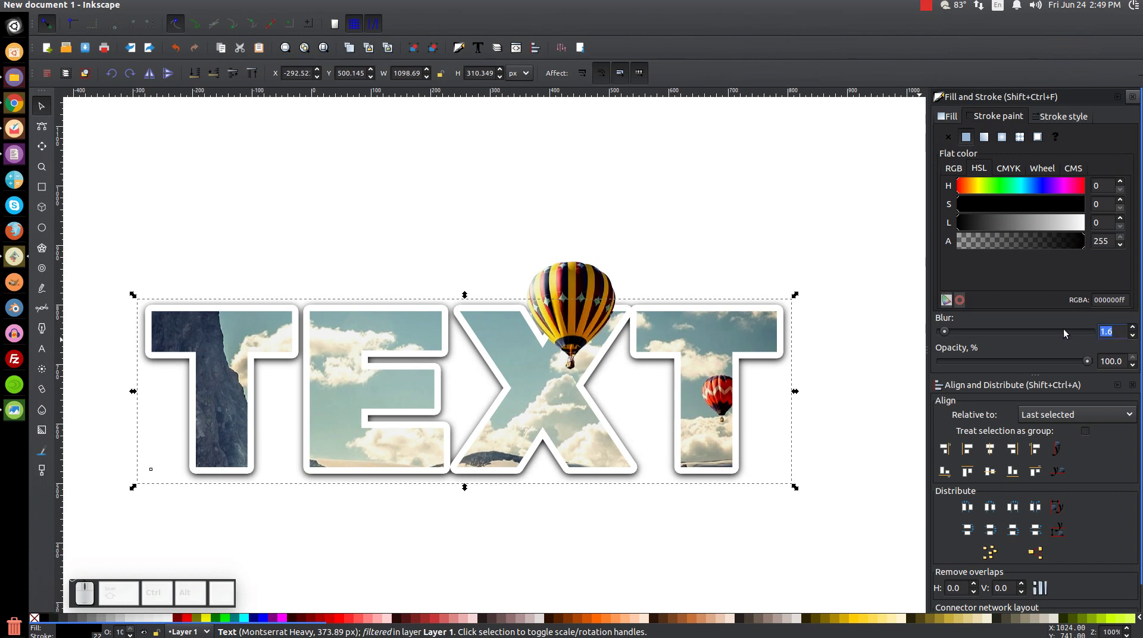
{"action": "key", "text": "Return"}
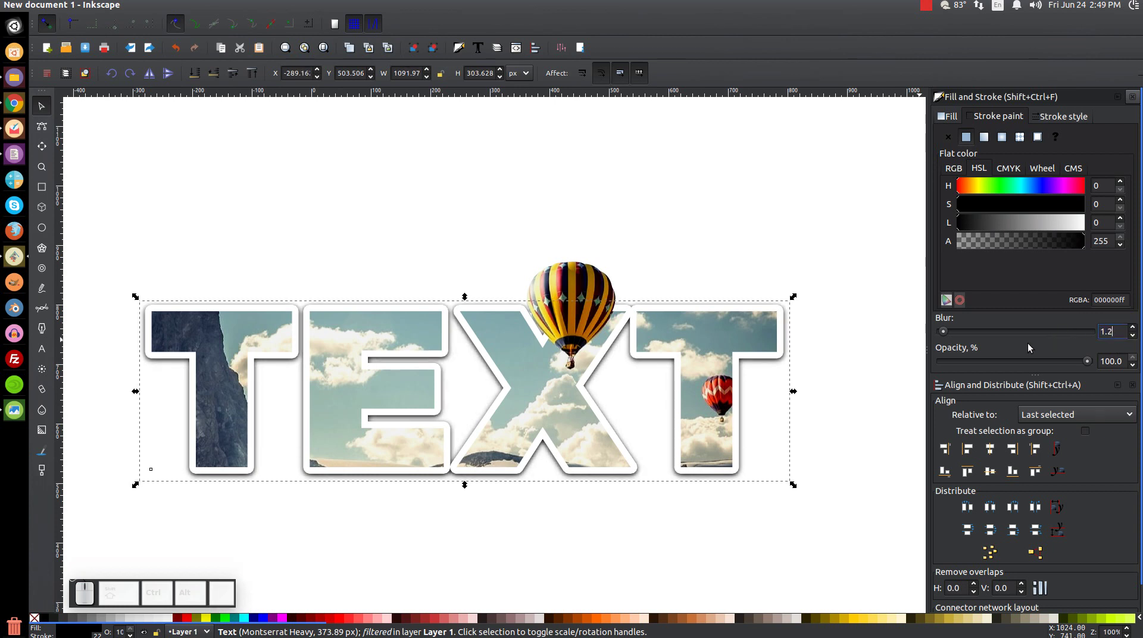
{"action": "left_click", "coordinate": [795, 386]}
{"action": "key", "text": "1"}
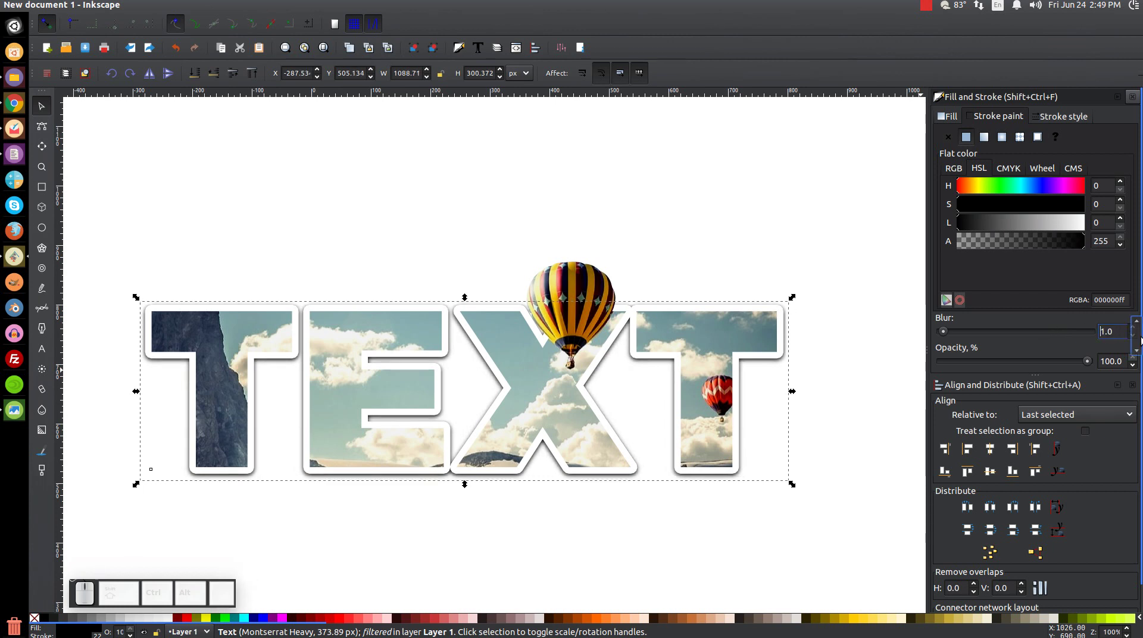
{"action": "left_click", "coordinate": [138, 481]}
{"action": "key", "text": "."}
{"action": "key", "text": "Return"}
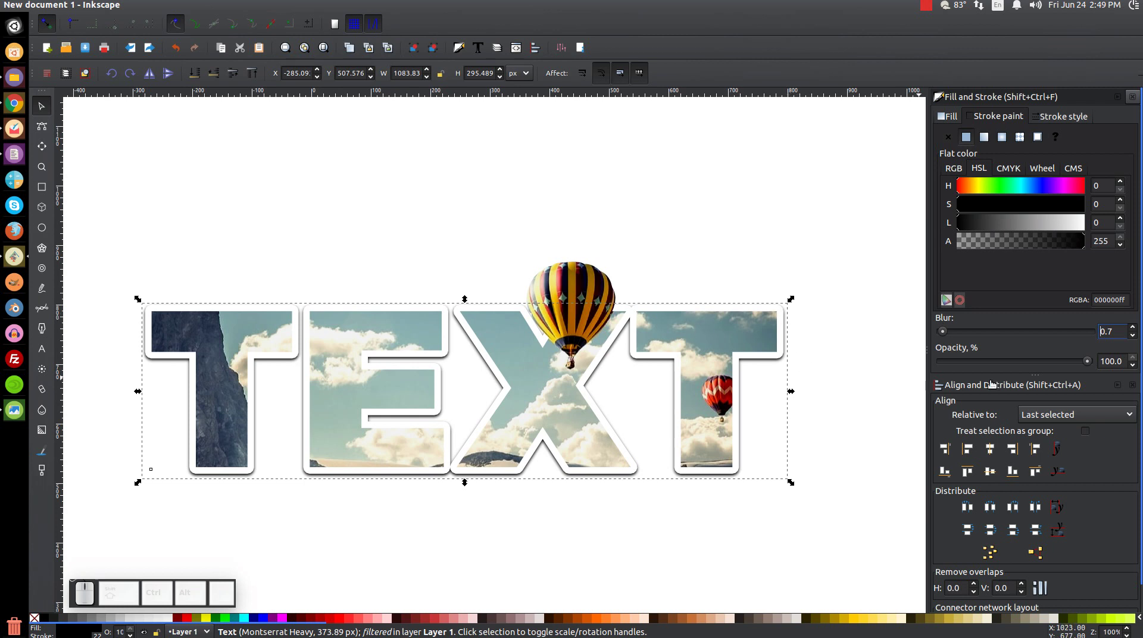
Step: Lower the shadow's opacity to about 61 for a subtle drop shadow
{"action": "left_click_drag", "start_coordinate": [1092, 365], "coordinate": [1024, 365]}
{"action": "left_click", "coordinate": [1024, 365]}
{"action": "left_click", "coordinate": [1020, 364]}
{"action": "left_click", "coordinate": [1025, 365]}
{"action": "left_click", "coordinate": [1032, 366]}
{"action": "left_click", "coordinate": [1037, 366]}
{"action": "left_click", "coordinate": [1044, 367]}
{"action": "middle_click", "coordinate": [706, 386]}
{"action": "left_click", "coordinate": [628, 510]}
{"action": "middle_click", "coordinate": [648, 482]}
{"action": "left_click", "coordinate": [48, 189]}
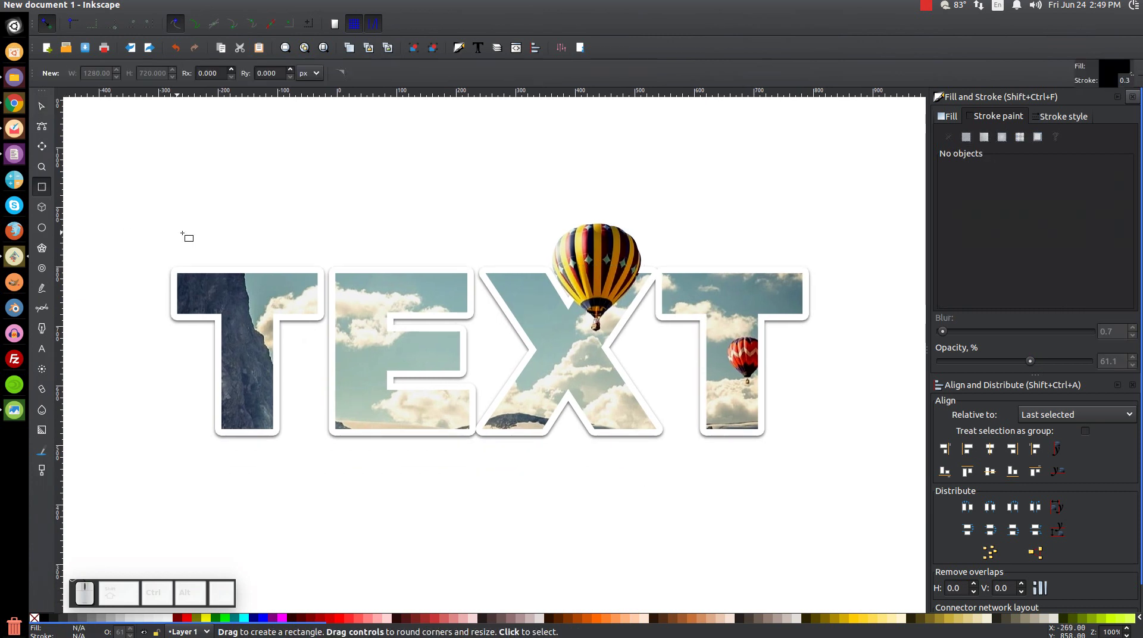
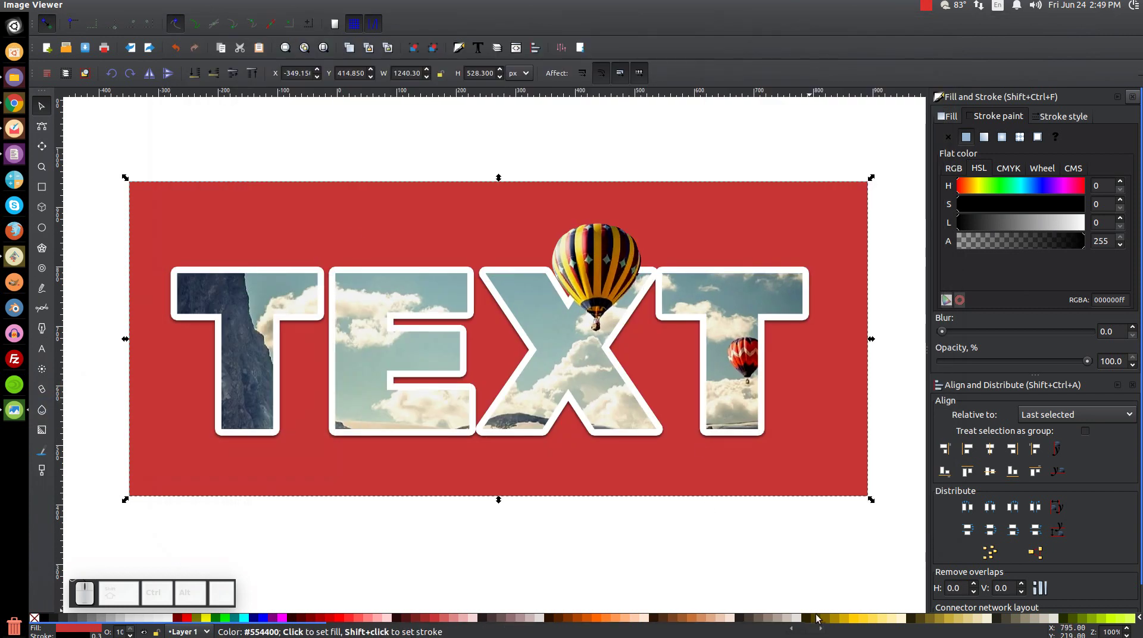
Step: Fill the background rectangle behind the letters with yellow
{"action": "left_click", "coordinate": [860, 620]}
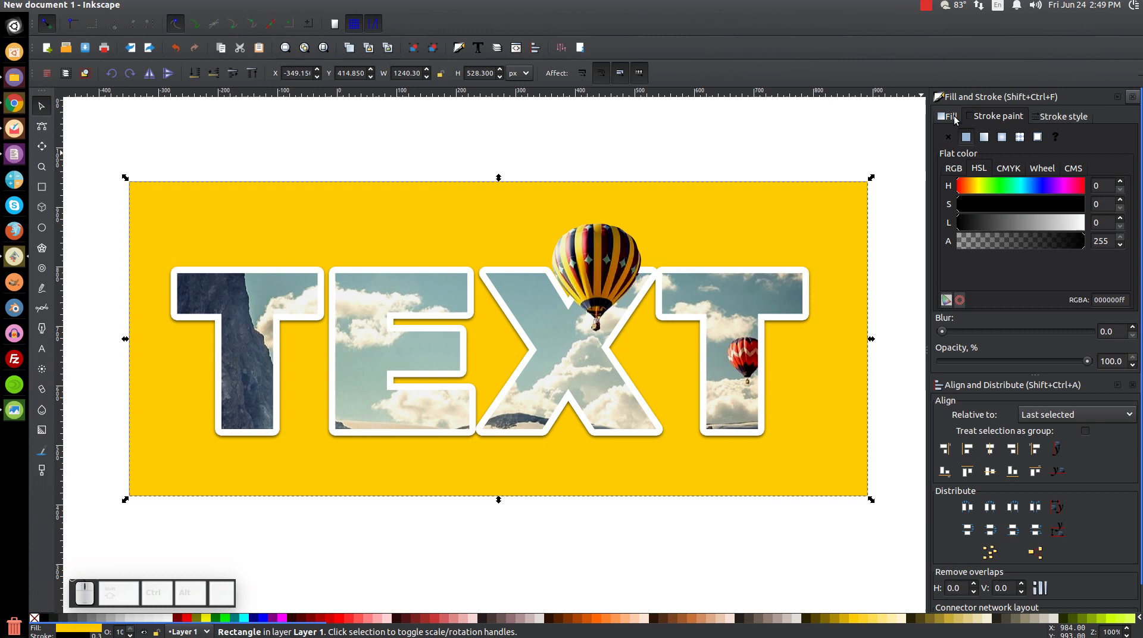
{"action": "left_click", "coordinate": [959, 119]}
Step: Make the rectangle's fill a radial gradient from yellow centre to orange edges, then deselect
{"action": "left_click", "coordinate": [1010, 142]}
{"action": "key", "text": "g"}
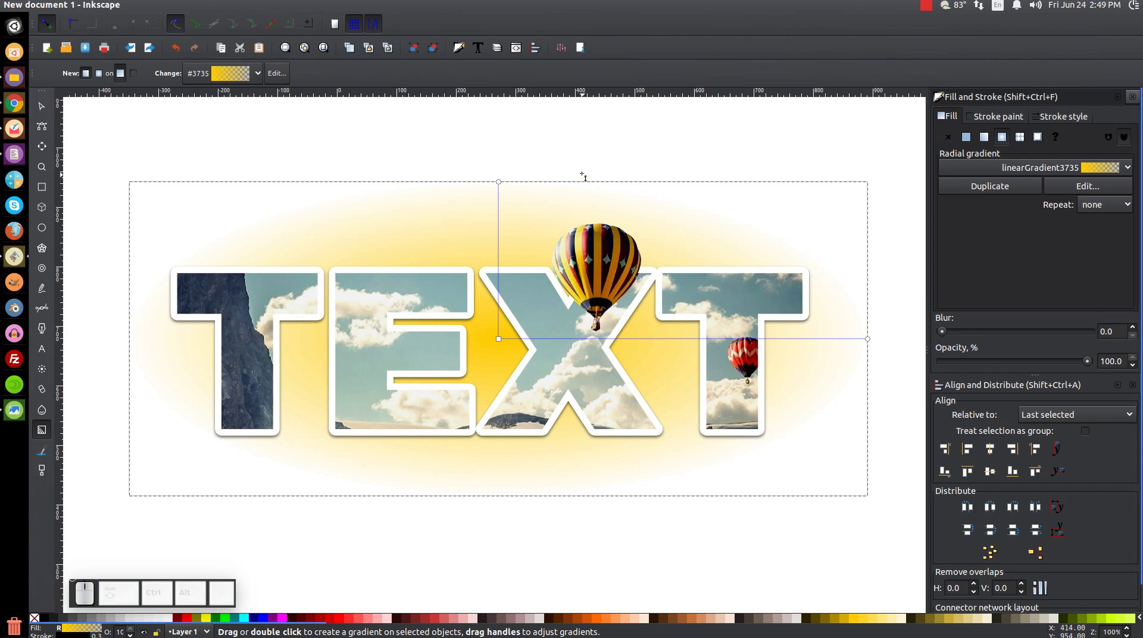
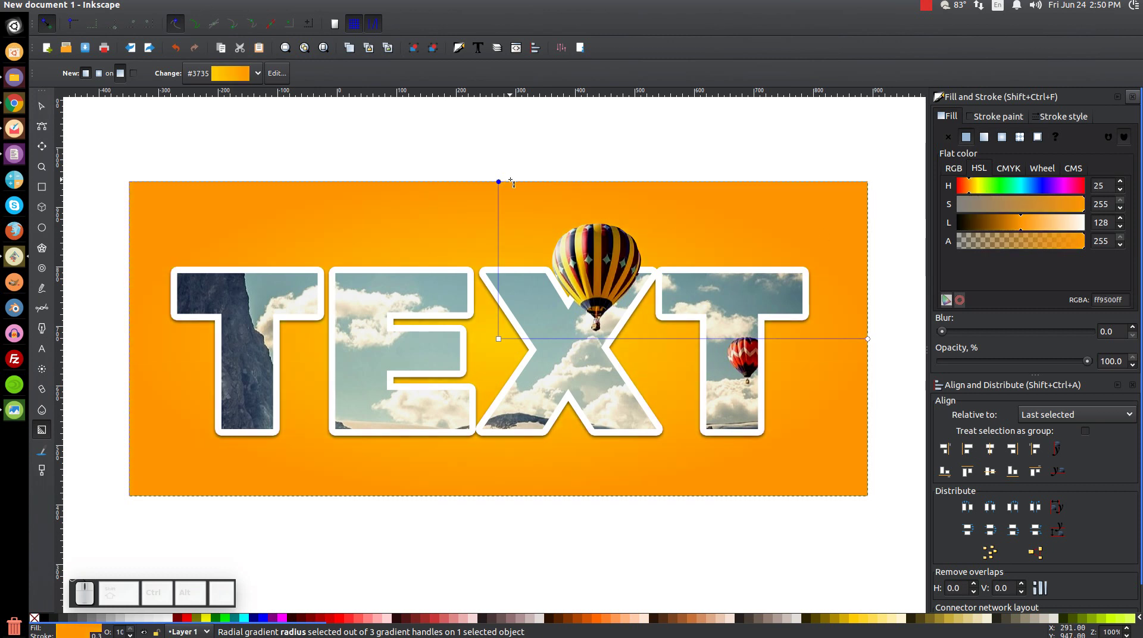
{"action": "left_click", "coordinate": [48, 107]}
{"action": "left_click", "coordinate": [585, 147]}
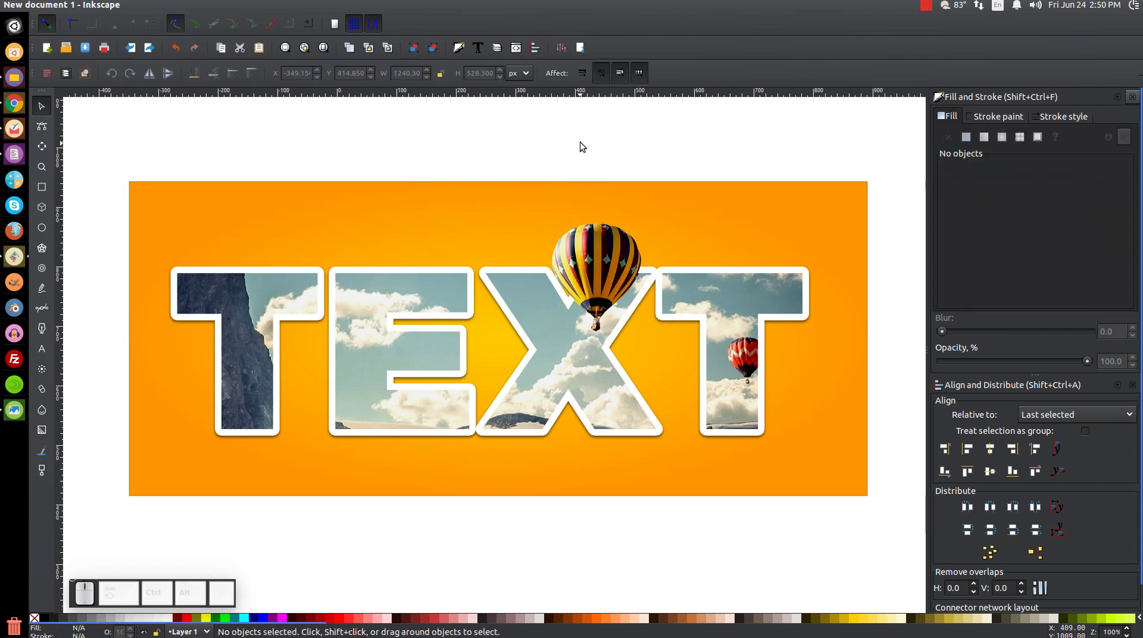